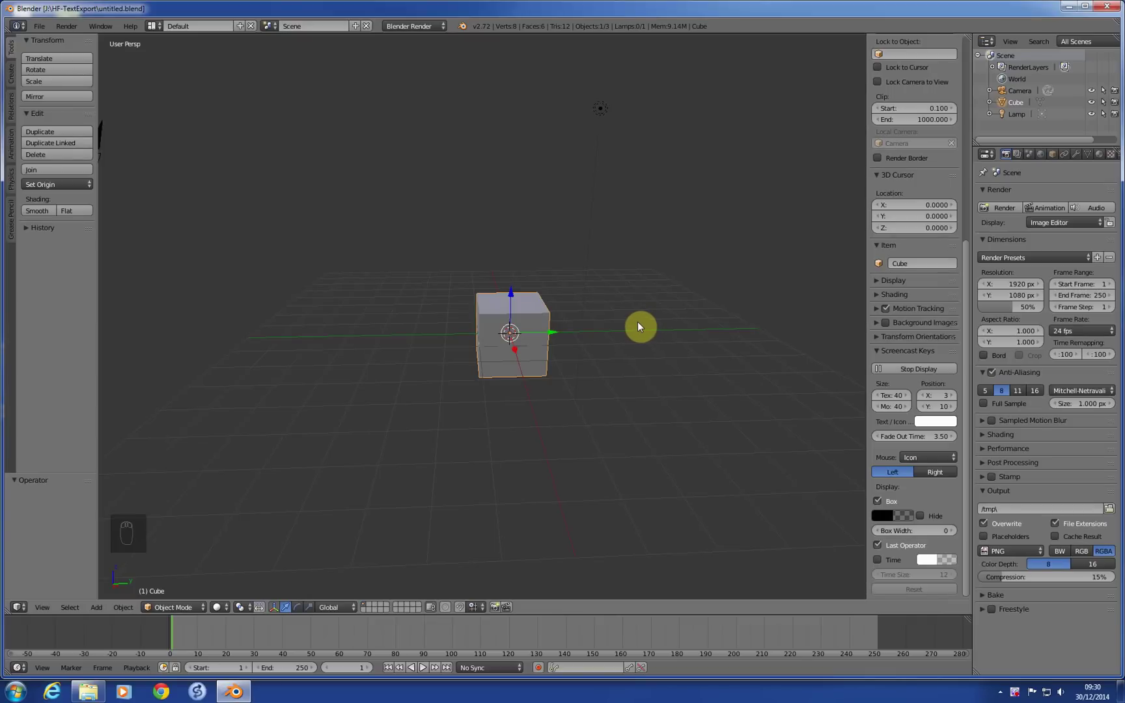
Orbit around the default cube, then bring up User Preferences to browse the add-ons for 'pie'
left_click_drag(643, 327, 717, 320)
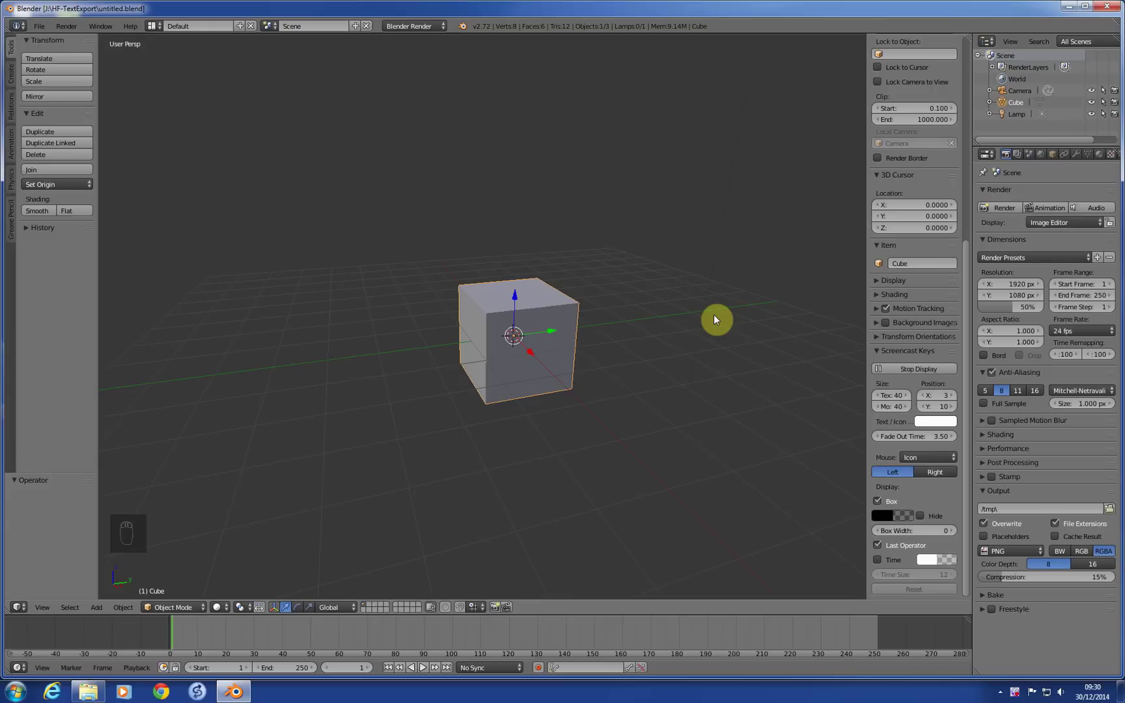
left_click_drag(638, 307, 646, 363)
left_click_drag(646, 363, 641, 353)
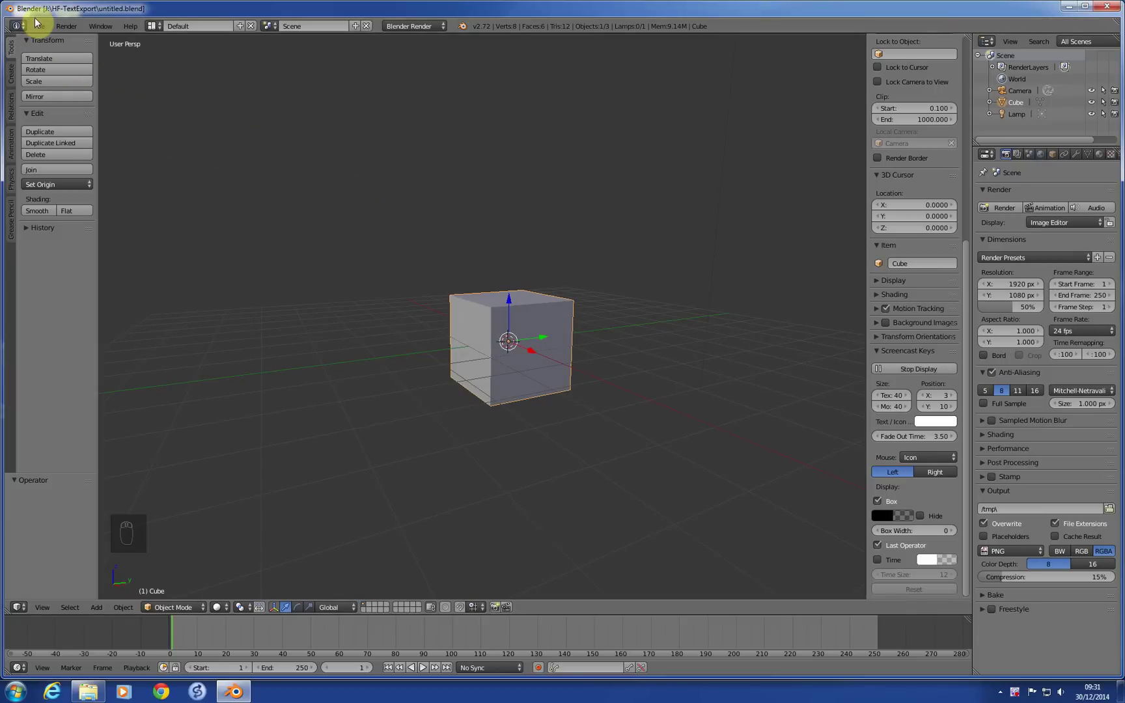
left_click_drag(41, 27, 144, 178)
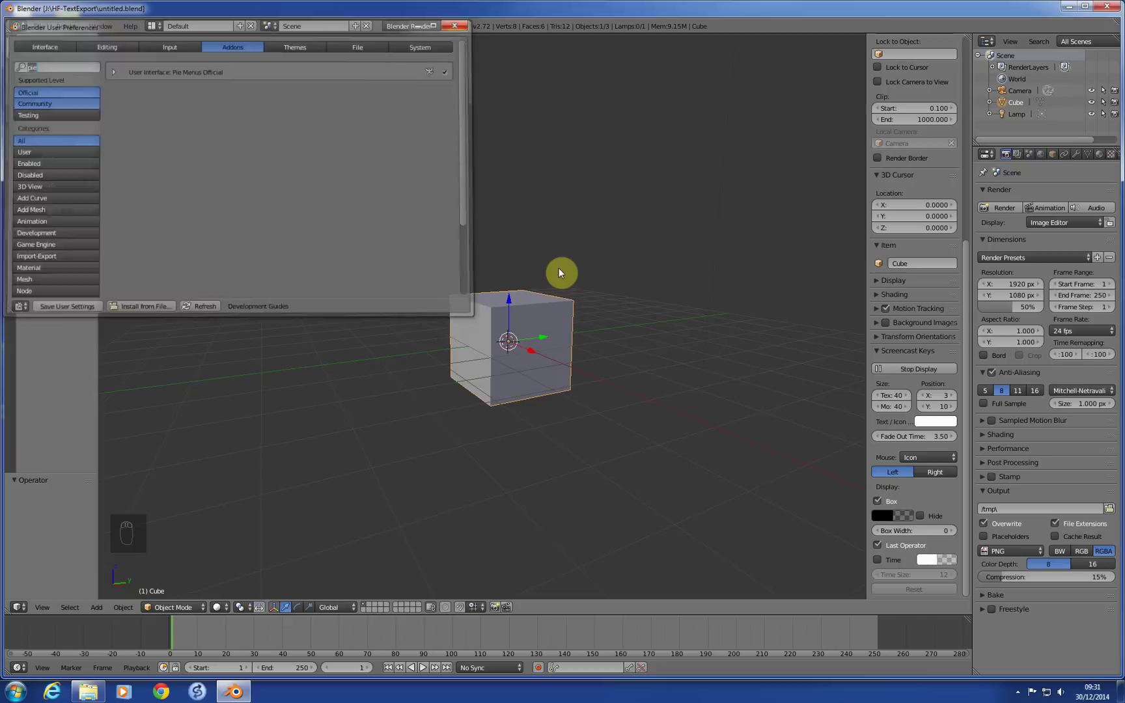
Close the preferences, delete the default cube, and bring up the Add menu with Text highlighted
left_click_drag(540, 292, 623, 336)
key("x")
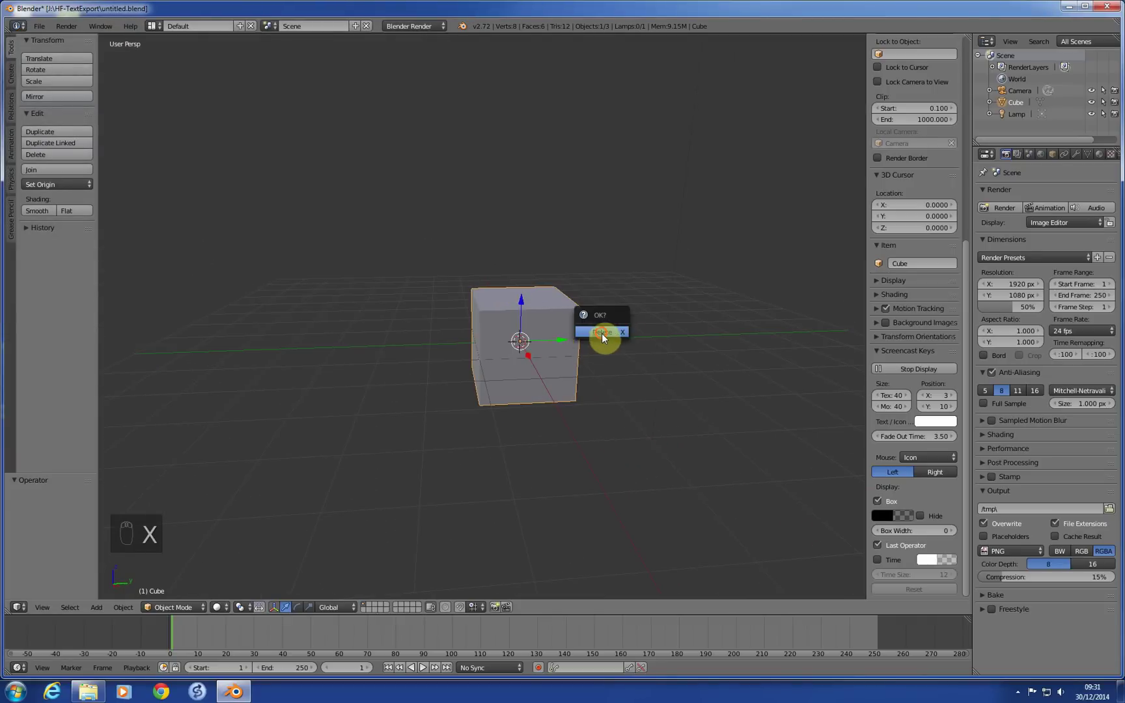
middle_click(617, 335)
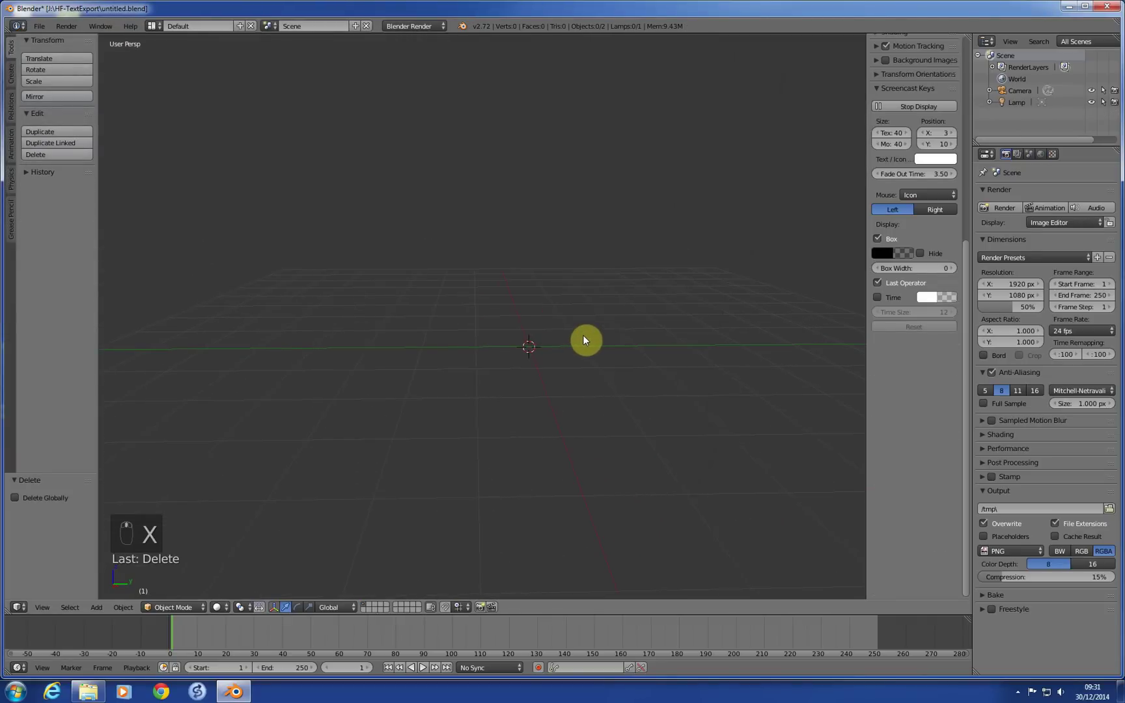
key("shift+a")
Add a Text object, rotate it 90° on X to stand upright, and show its Font data settings
key("shift+a")
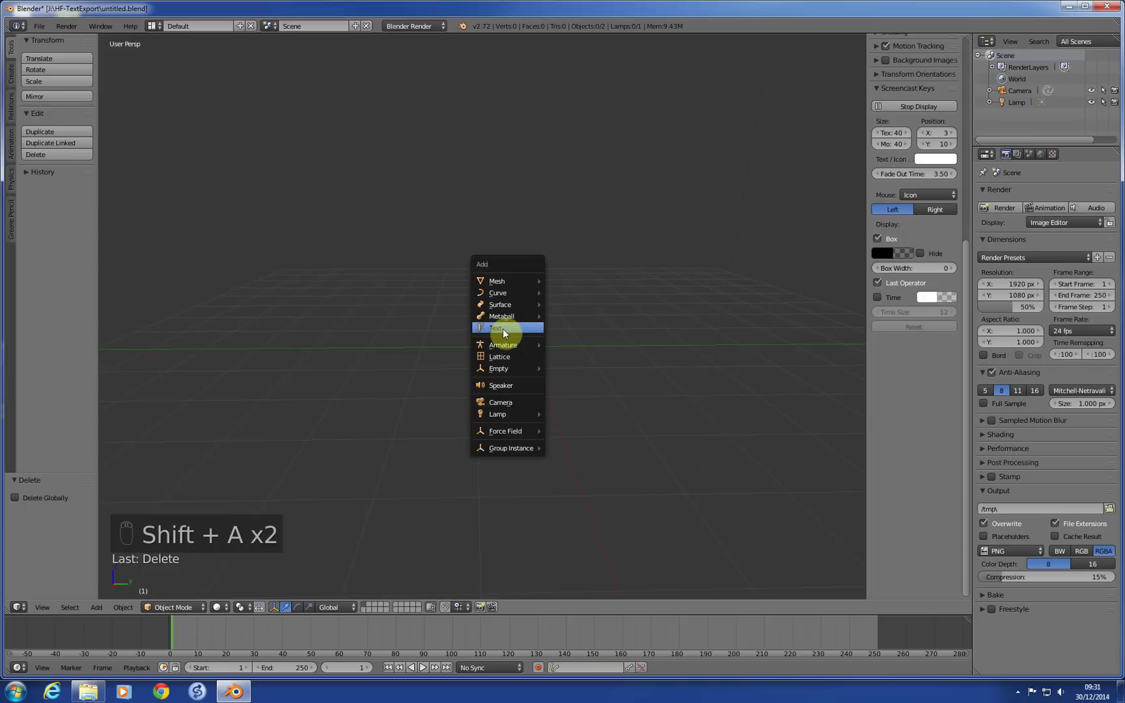
key("KP_1")
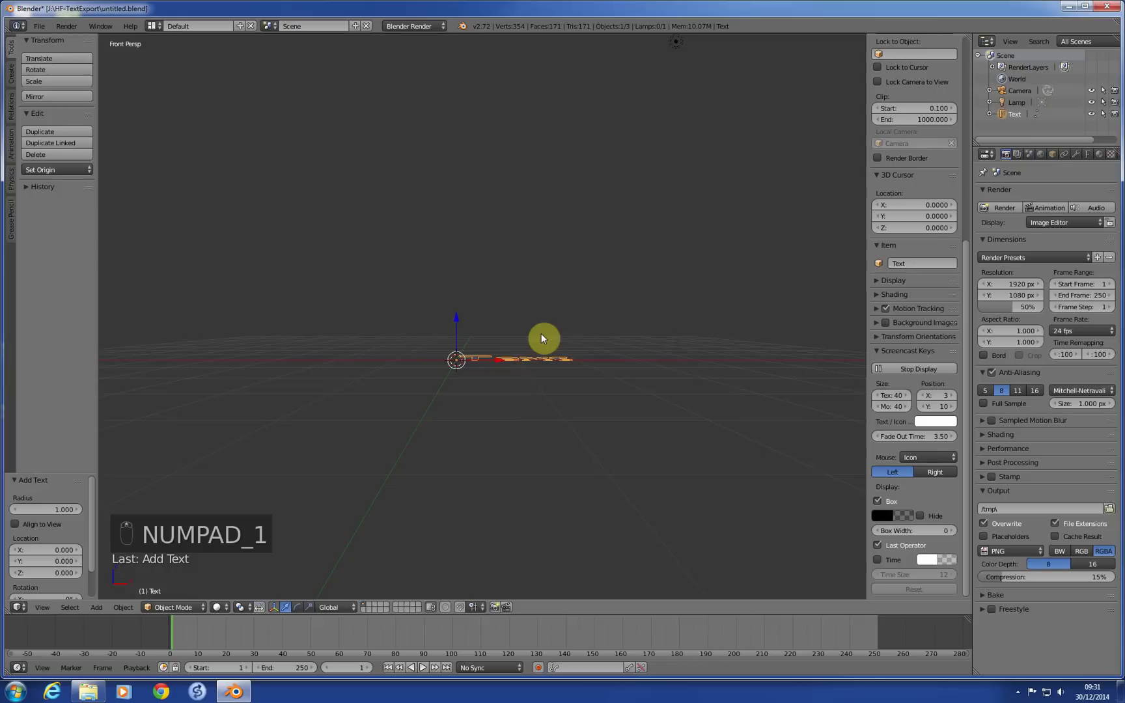
key("r")
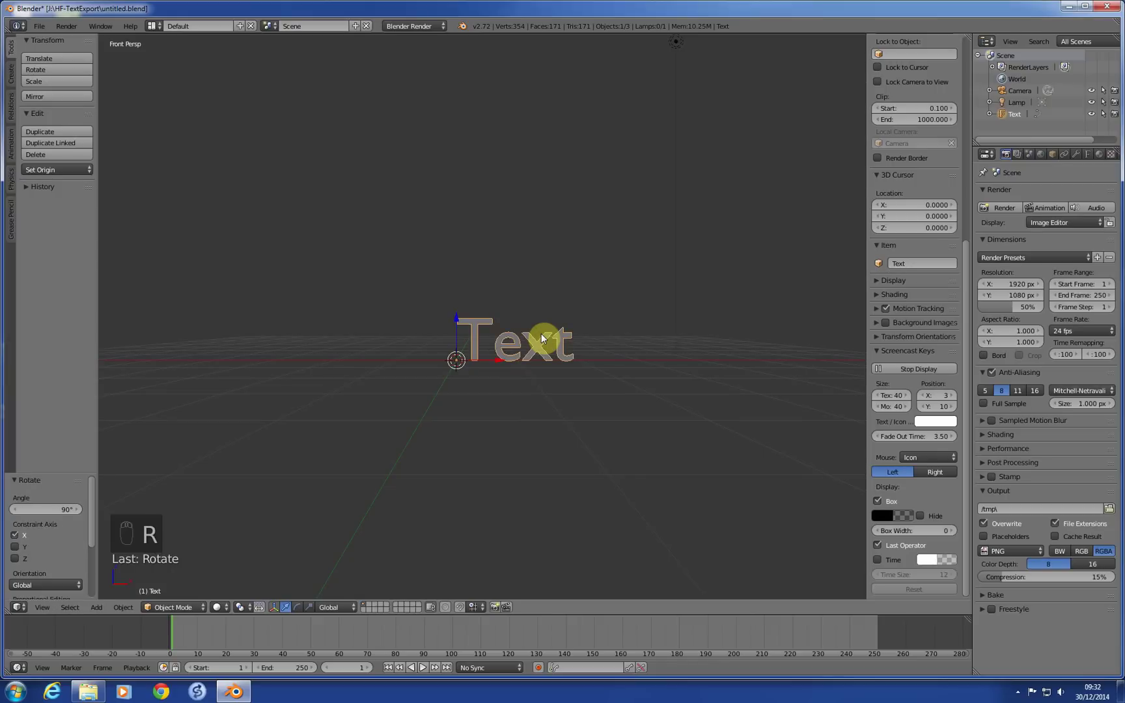
left_click_drag(612, 411, 1094, 159)
left_click_drag(1094, 158, 1035, 411)
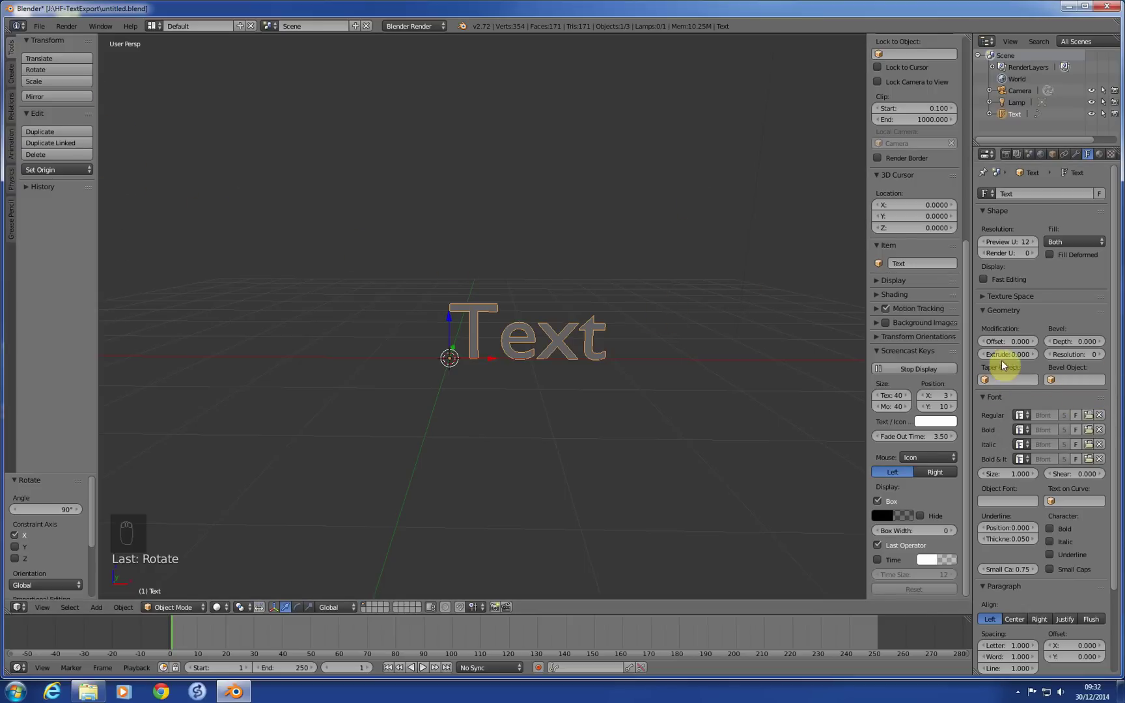
Load the David font from the Windows Fonts folder as the text's regular font, replacing Bfont
left_click_drag(44, 31, 67, 161)
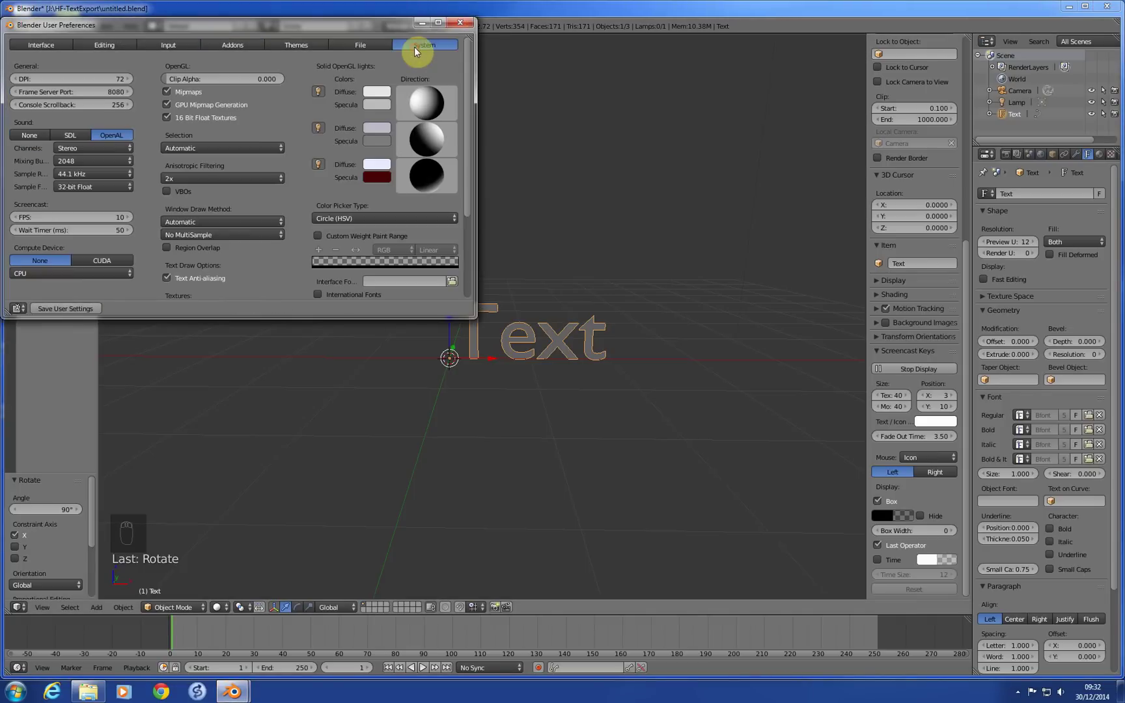
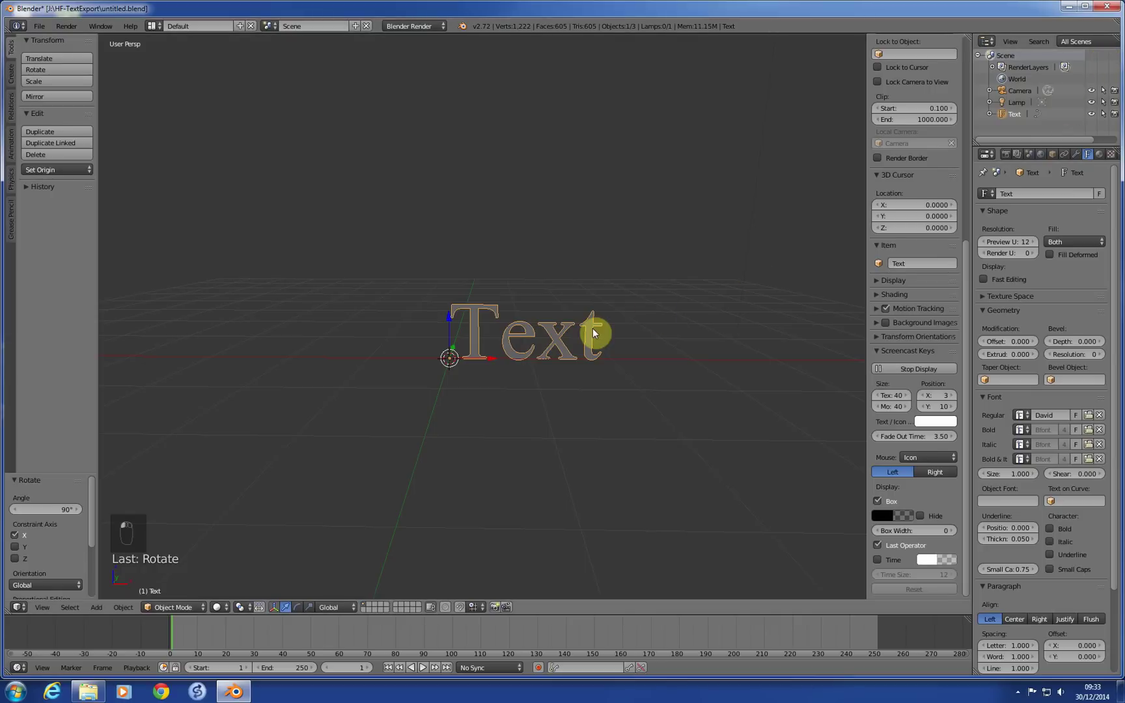
left_click_drag(571, 360, 719, 417)
key("KP_1")
middle_click(649, 413)
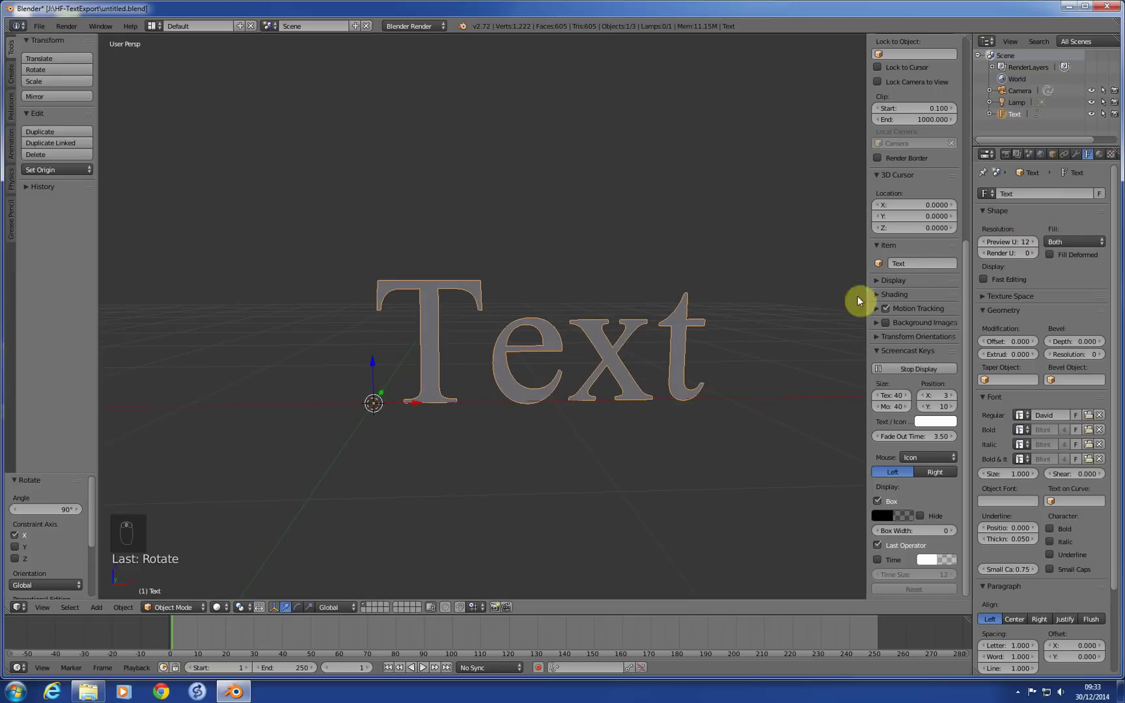
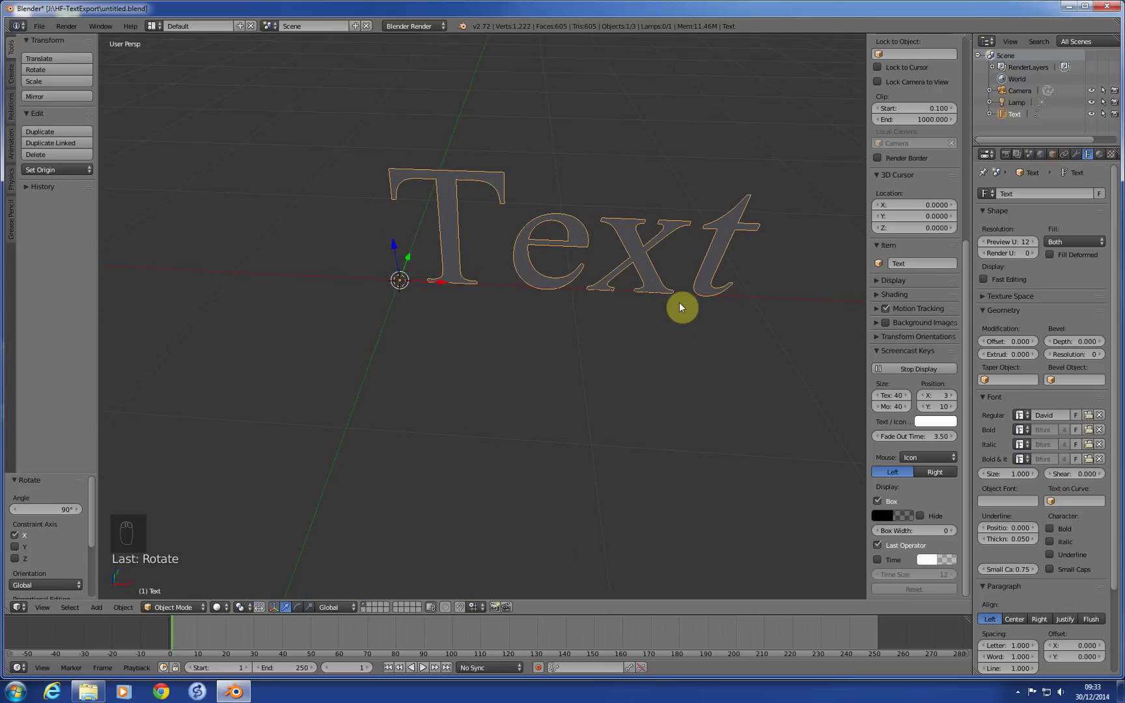
key("KP_1")
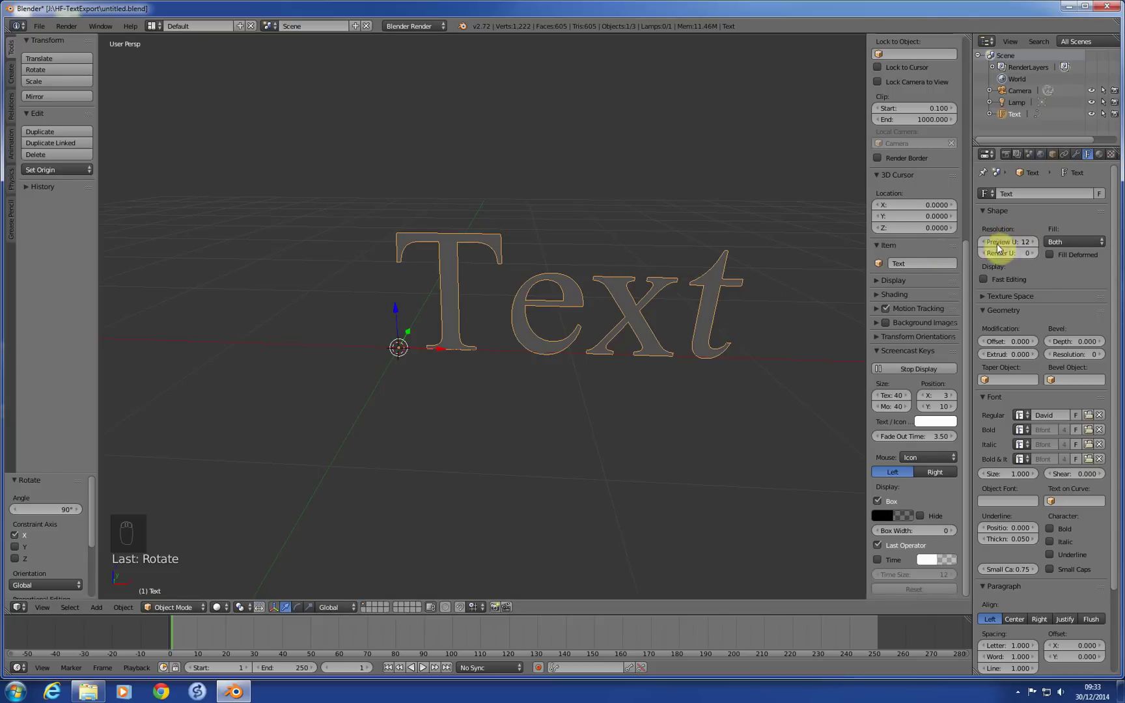
left_click_drag(1016, 243, 660, 311)
key("KP_1")
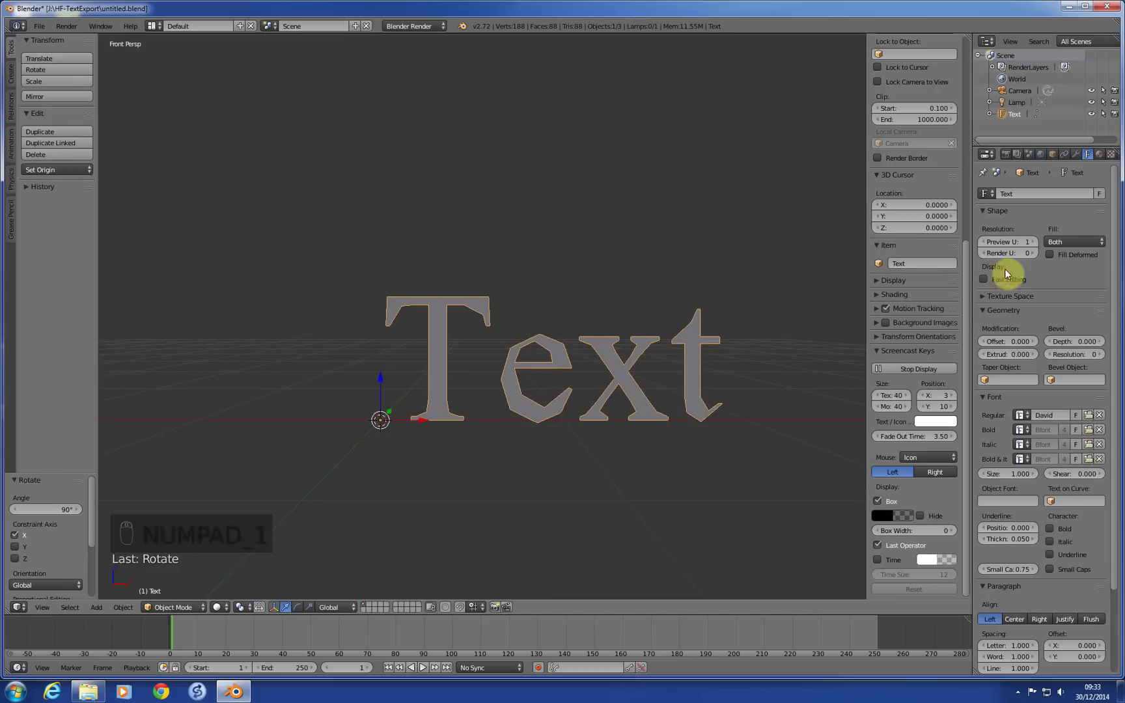
left_click_drag(1038, 246, 581, 365)
left_click_drag(598, 301, 1040, 244)
left_click_drag(1040, 244, 563, 317)
left_click_drag(563, 317, 571, 313)
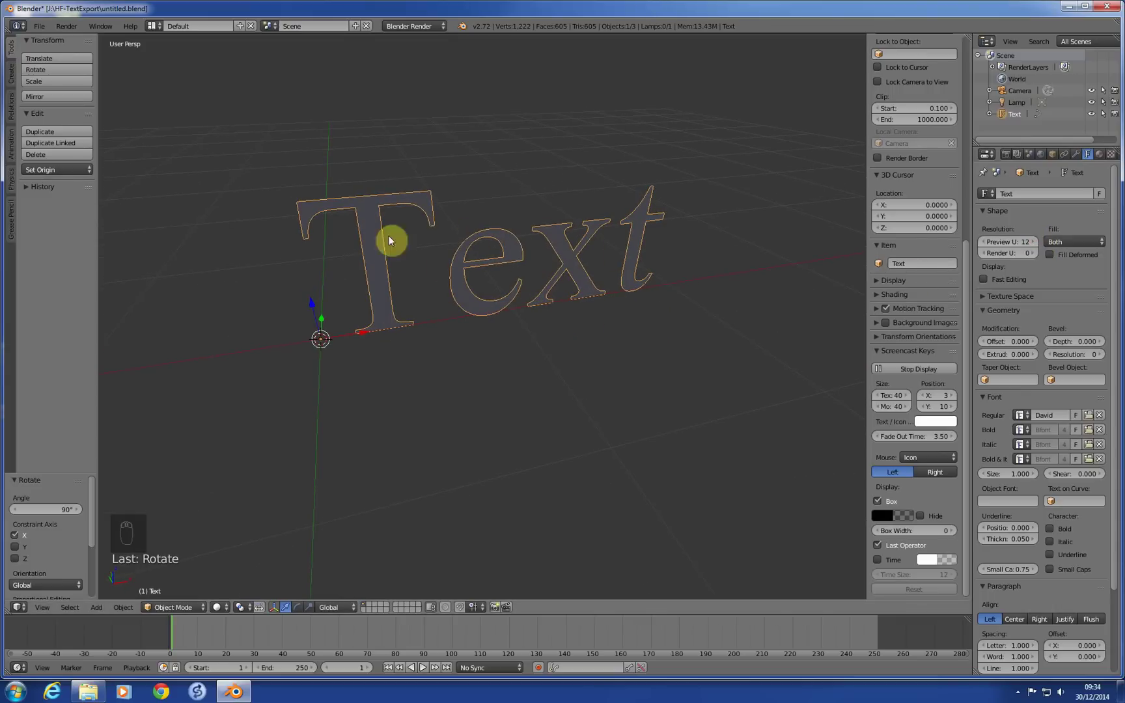
left_click_drag(637, 284, 1080, 230)
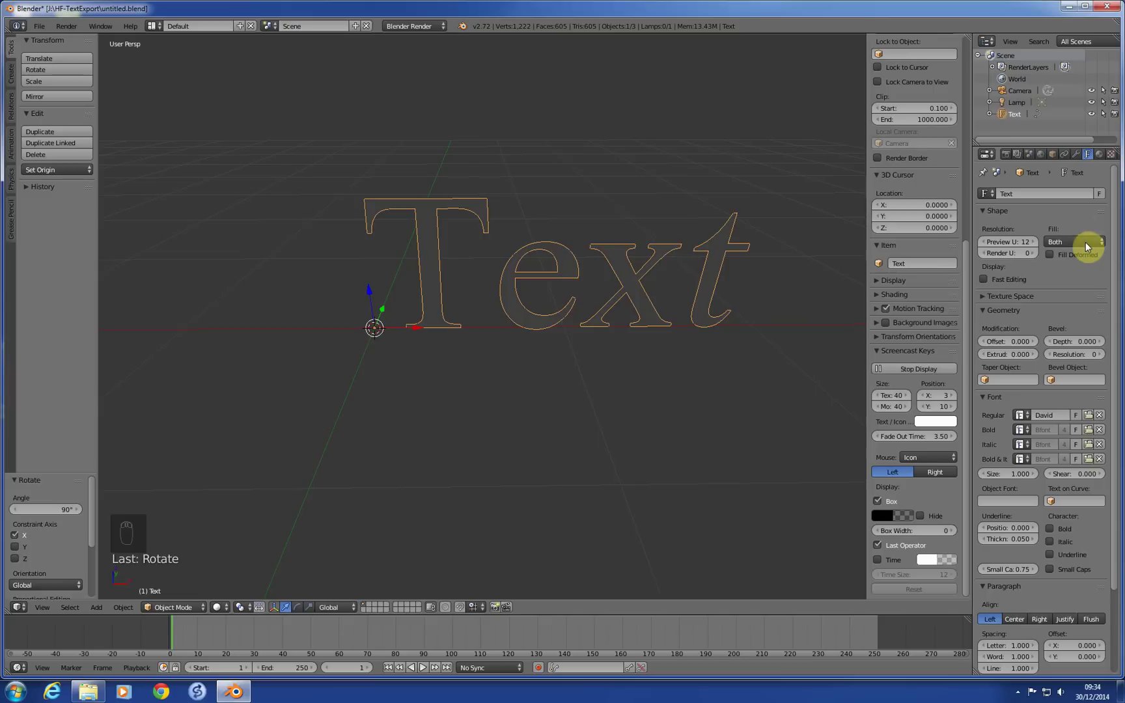
Set the text's Fill to None and convert it with Alt+C into a 611-vertex outline mesh
left_click_drag(1090, 247, 643, 353)
key("KP_1")
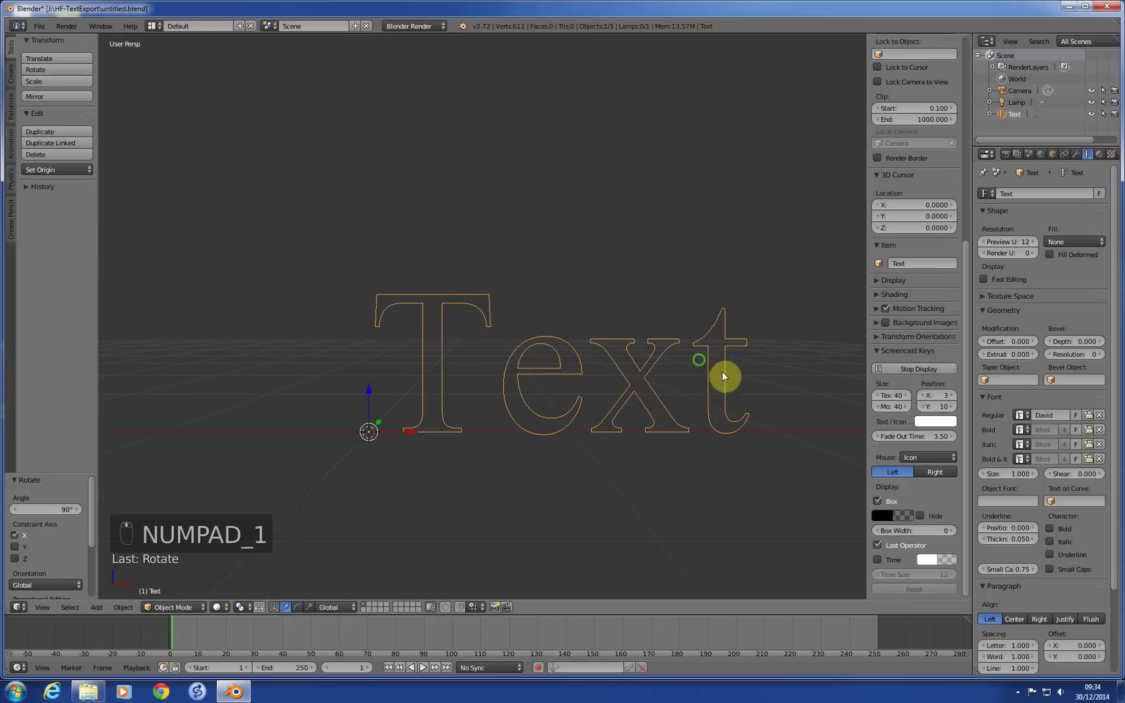
middle_click(710, 384)
key("KP_1")
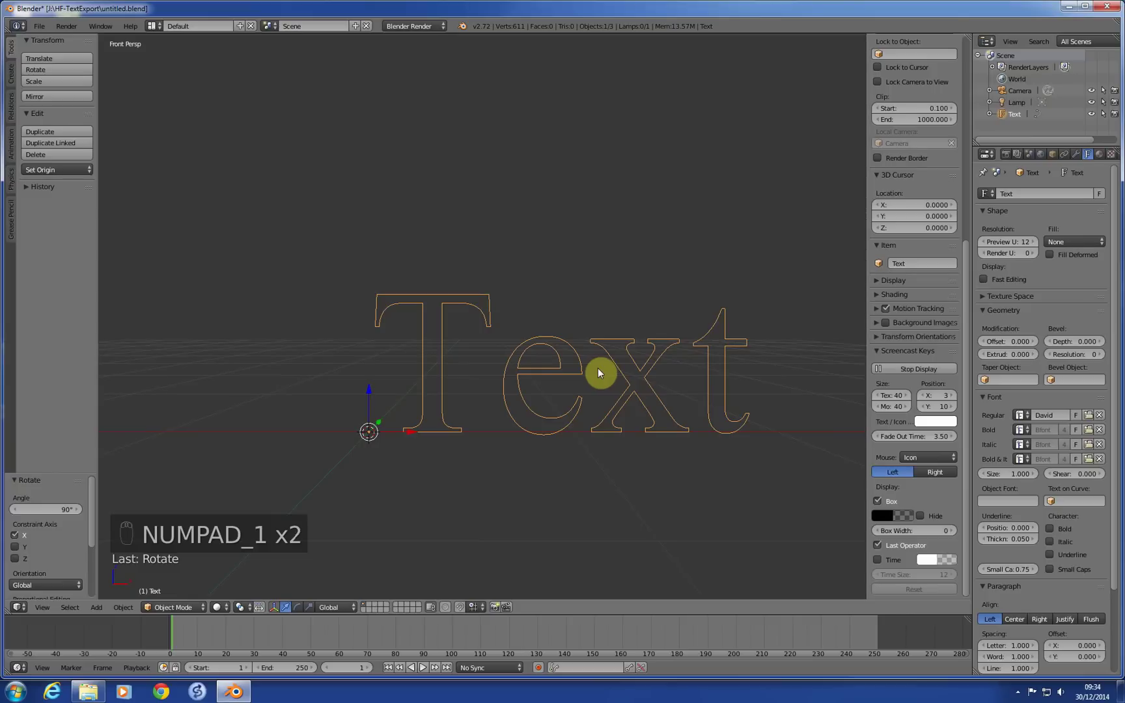
key("alt+c")
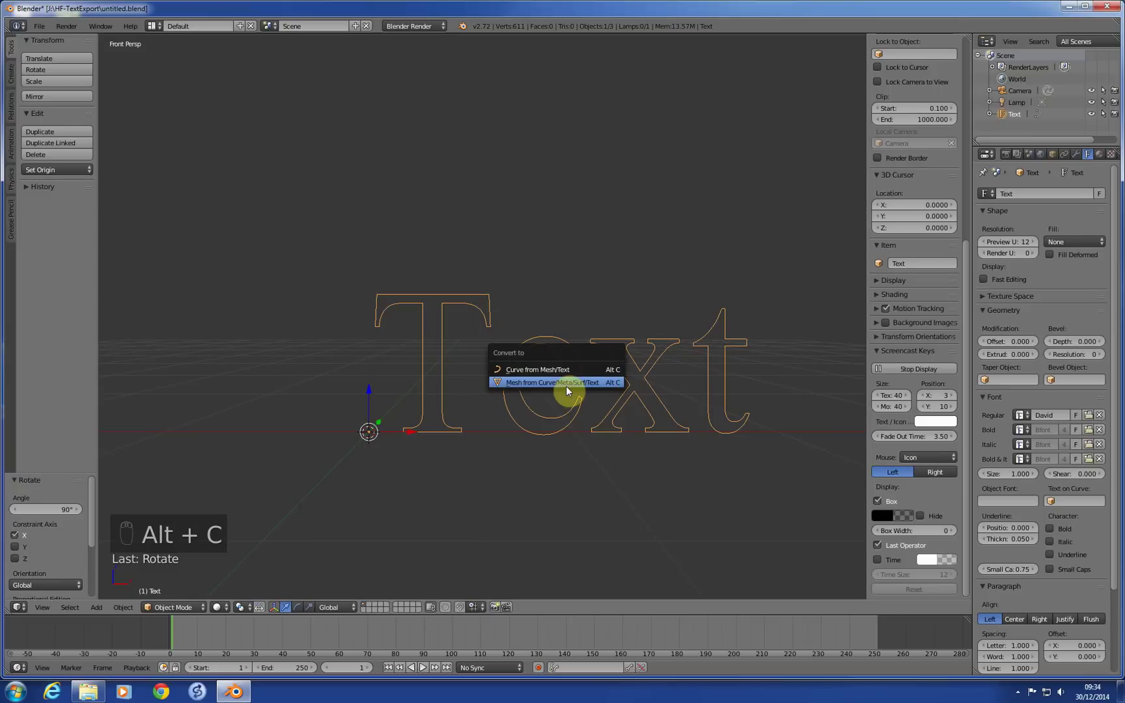
left_click_drag(573, 395, 557, 393)
middle_click(557, 392)
Enter Edit Mode on the mesh and toggle the selection of all letter vertices in front view
key("Tab")
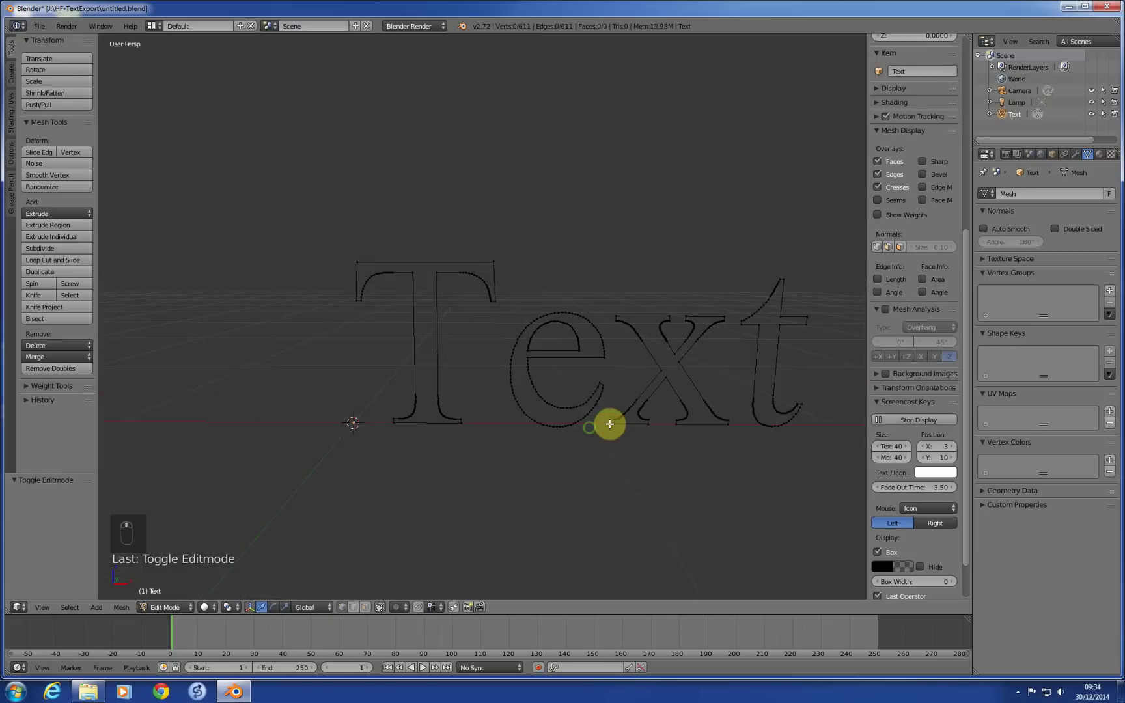
key("a")
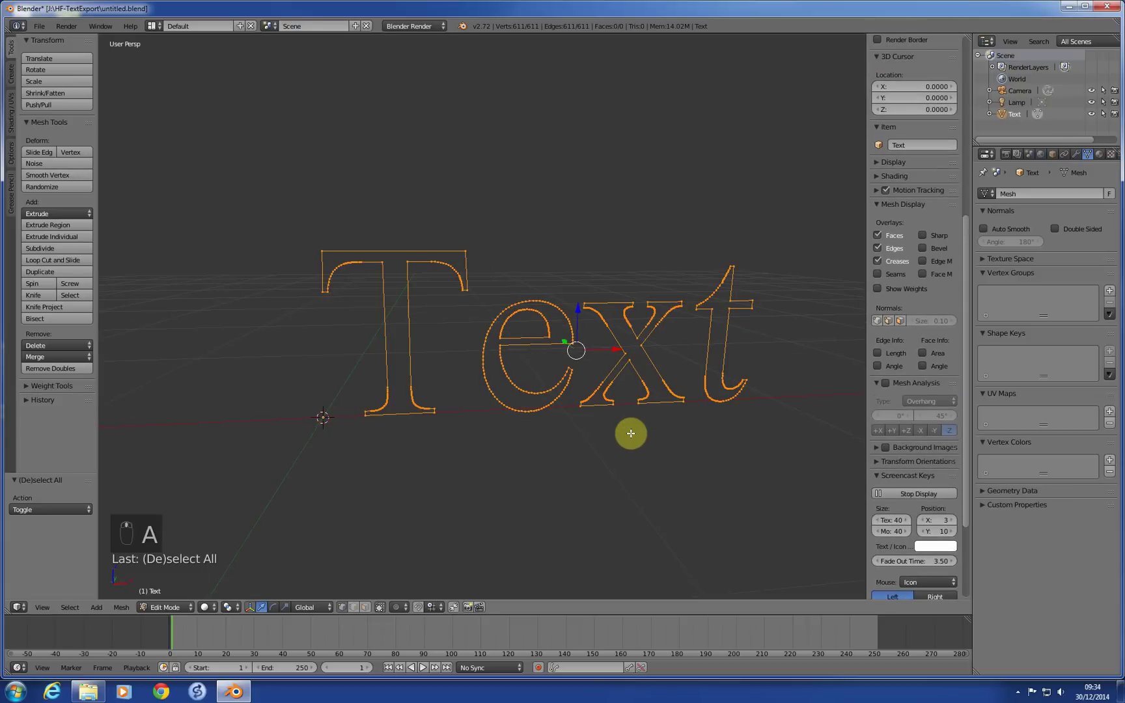
key("KP_1")
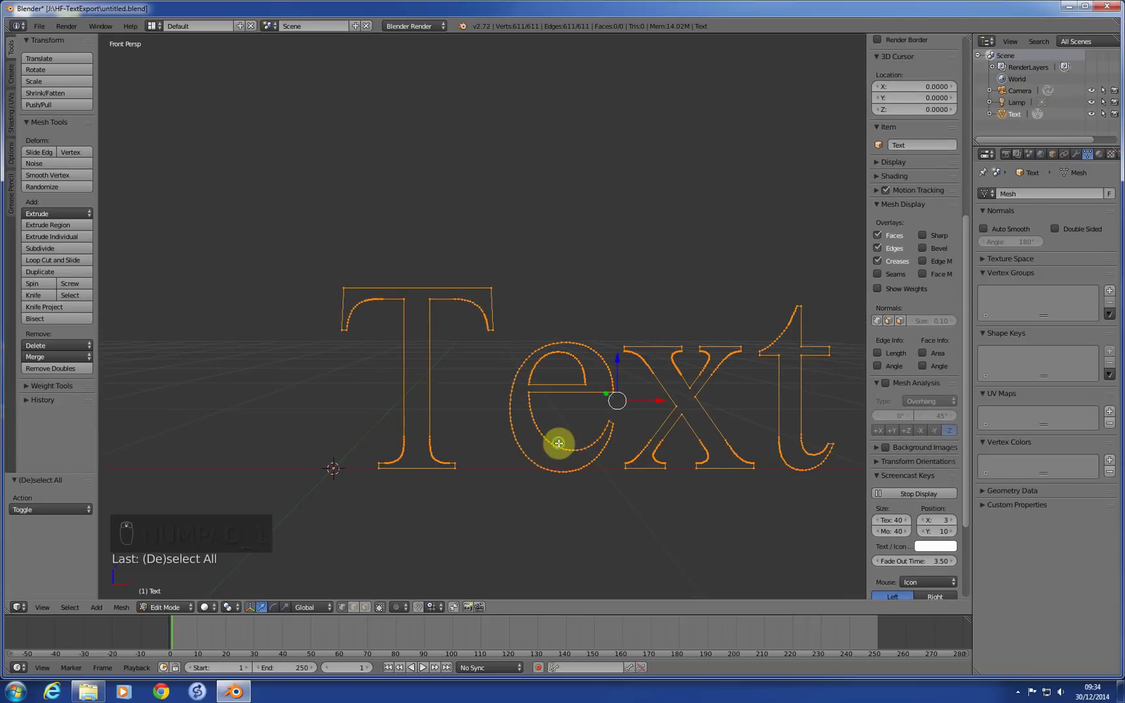
key("KP_1")
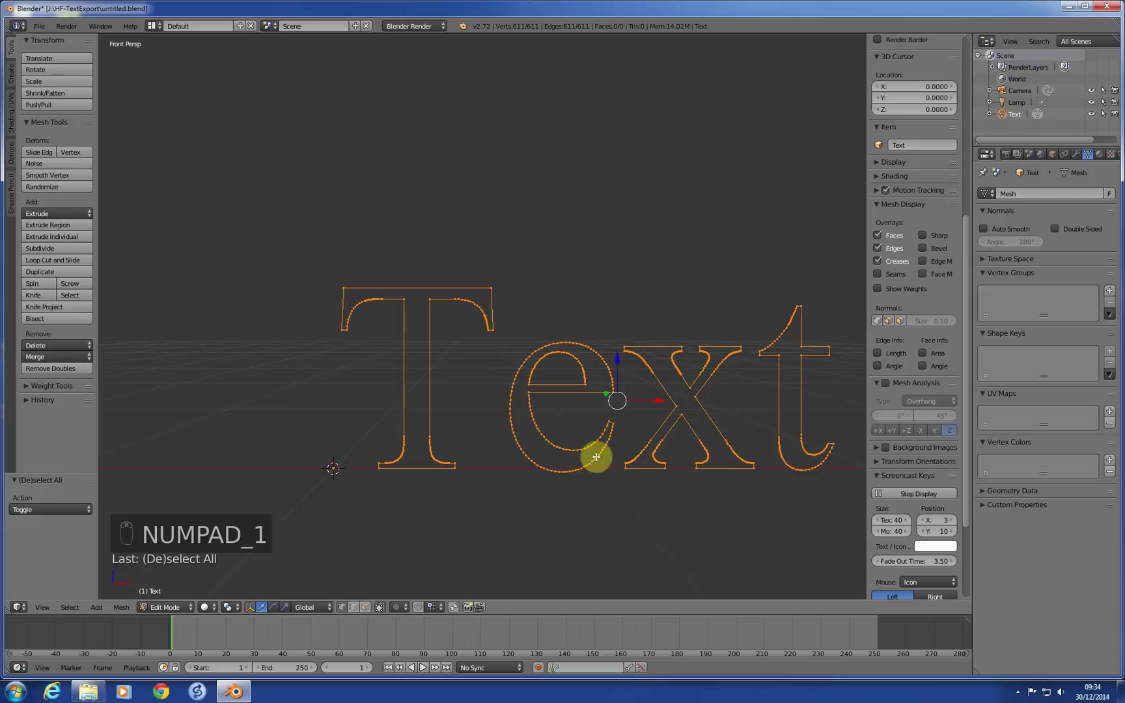
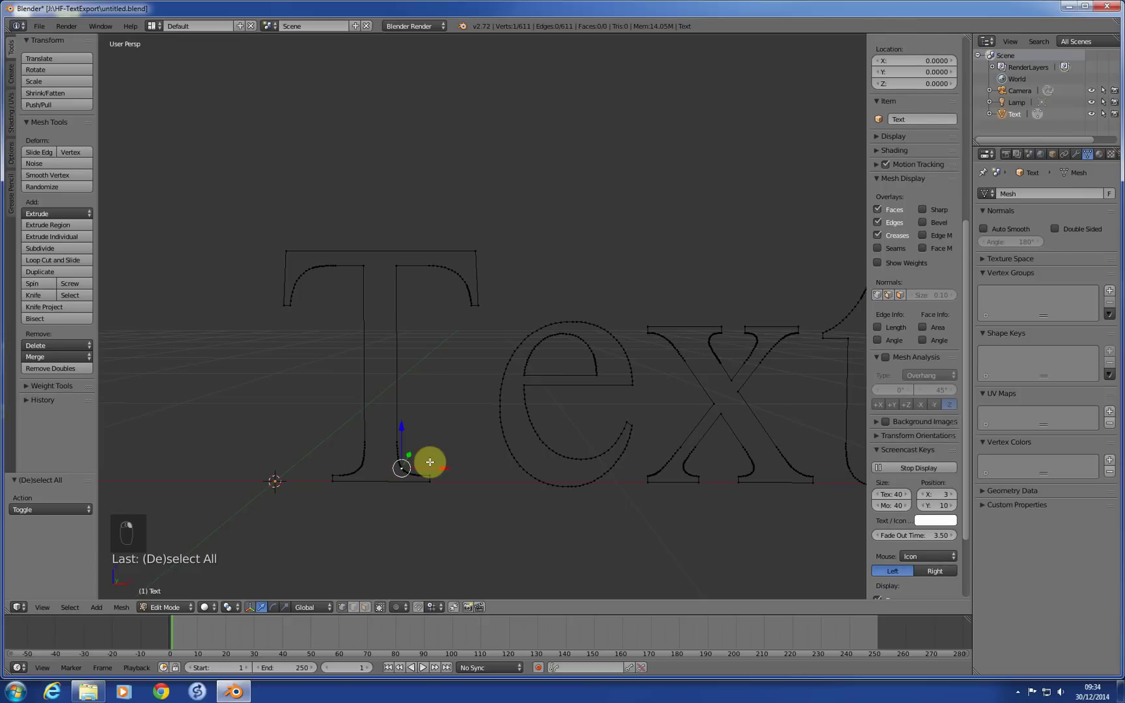
Select the T's linked 110-vertex outline, fill it into a face, and inset it into a thin border
key("ctrl+l")
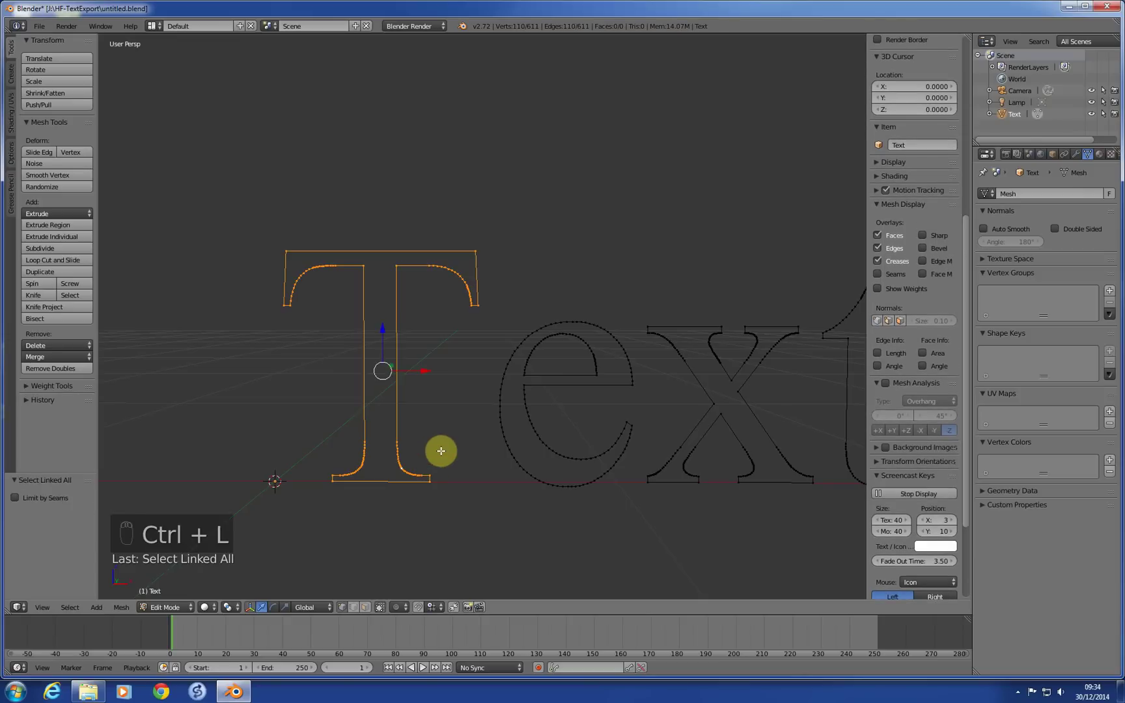
key("KP_1")
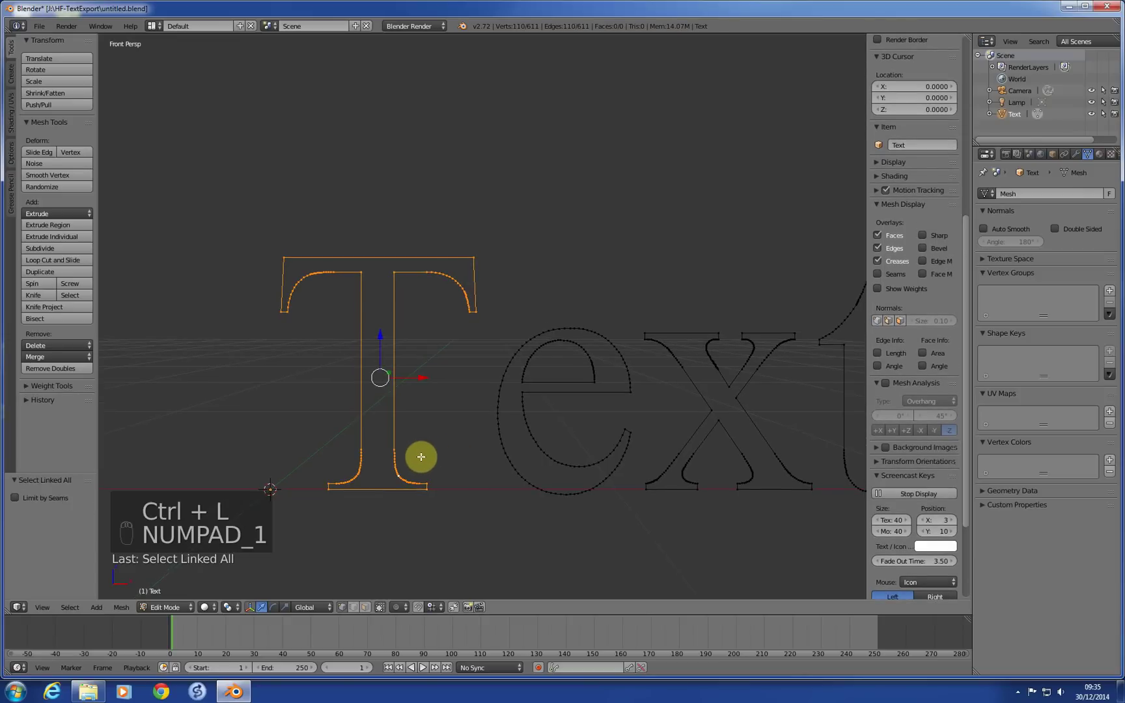
key("f")
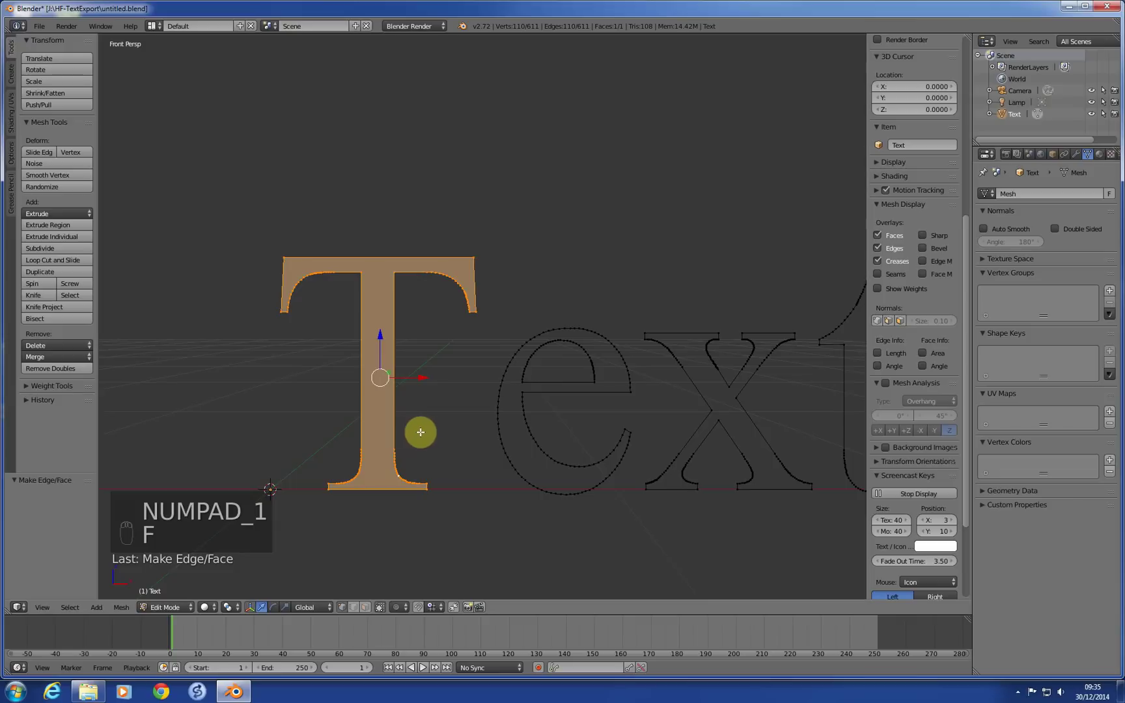
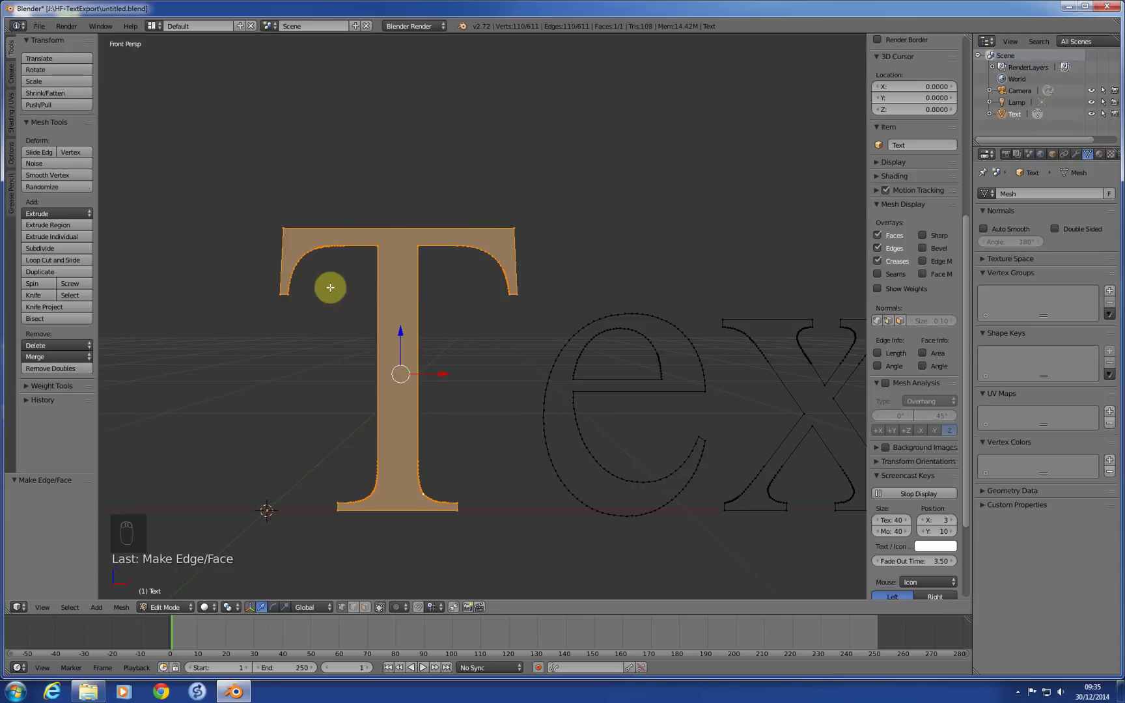
key("KP_1")
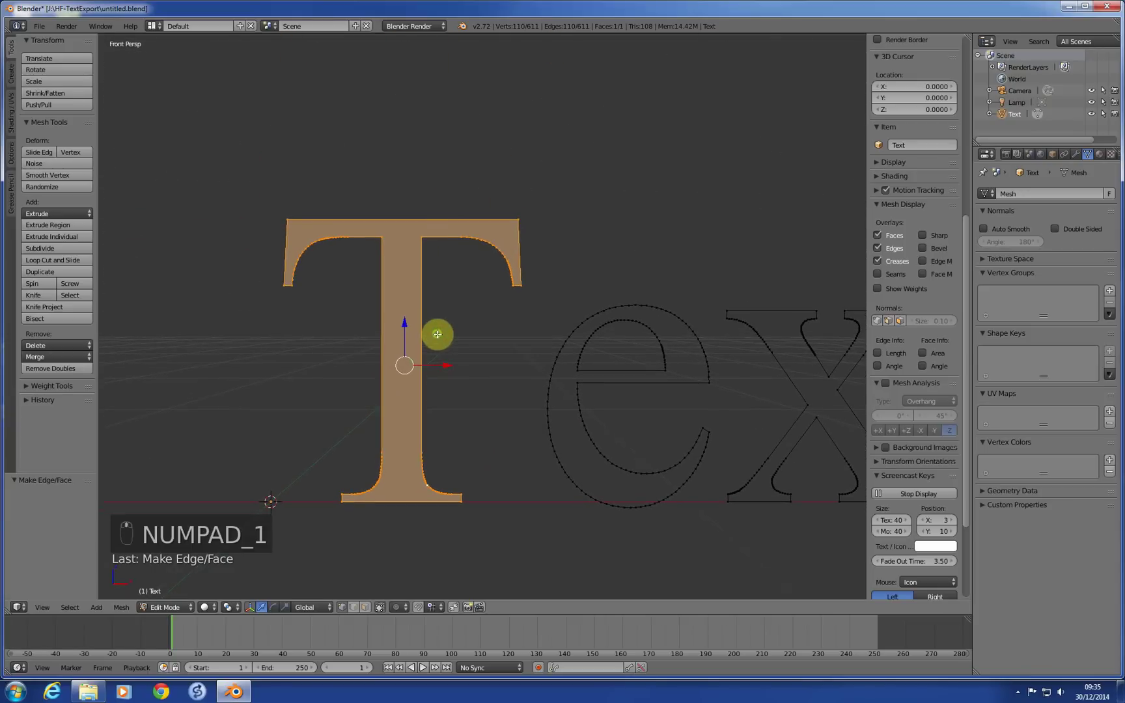
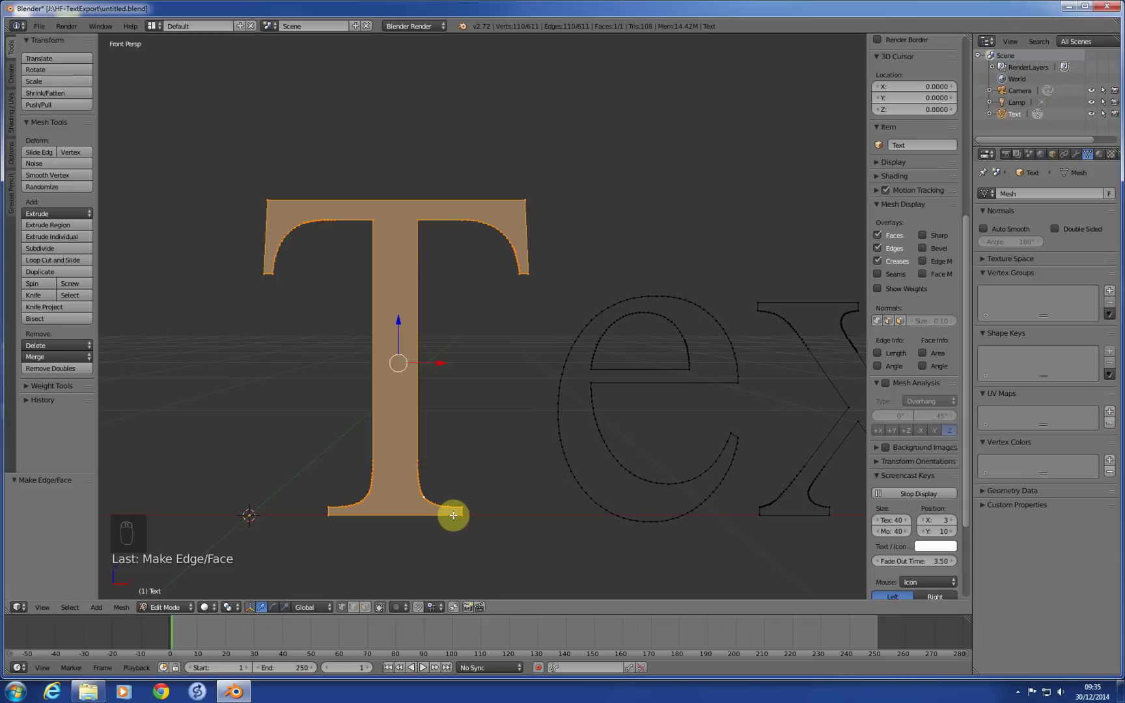
key("i")
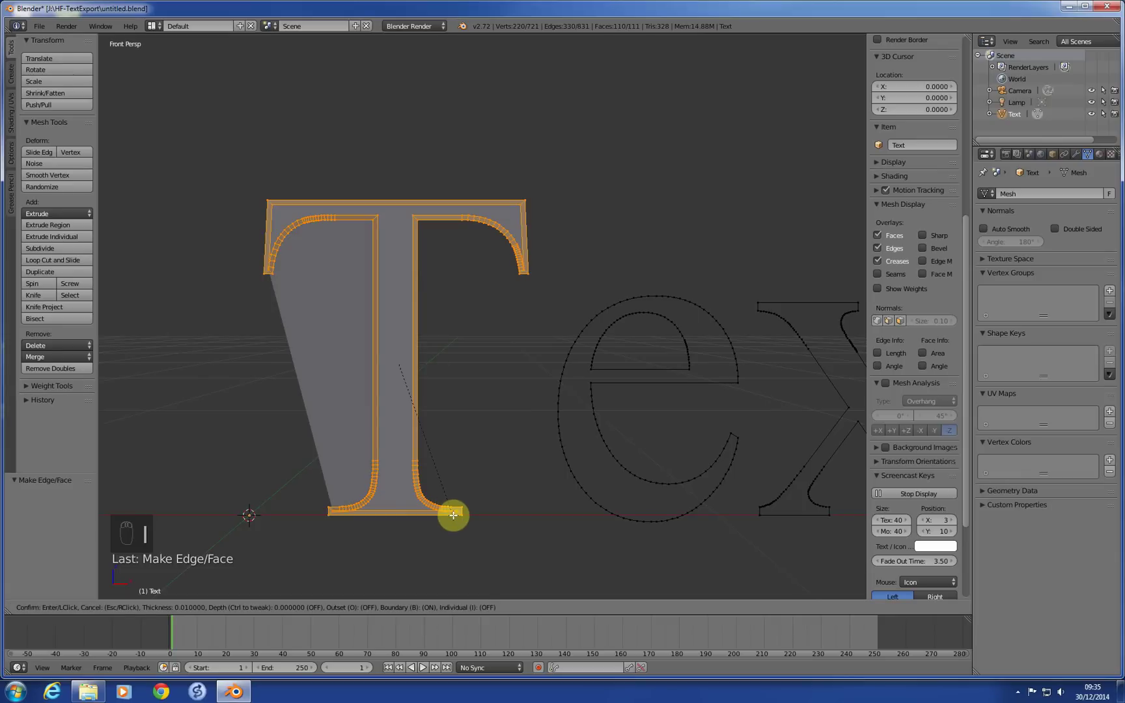
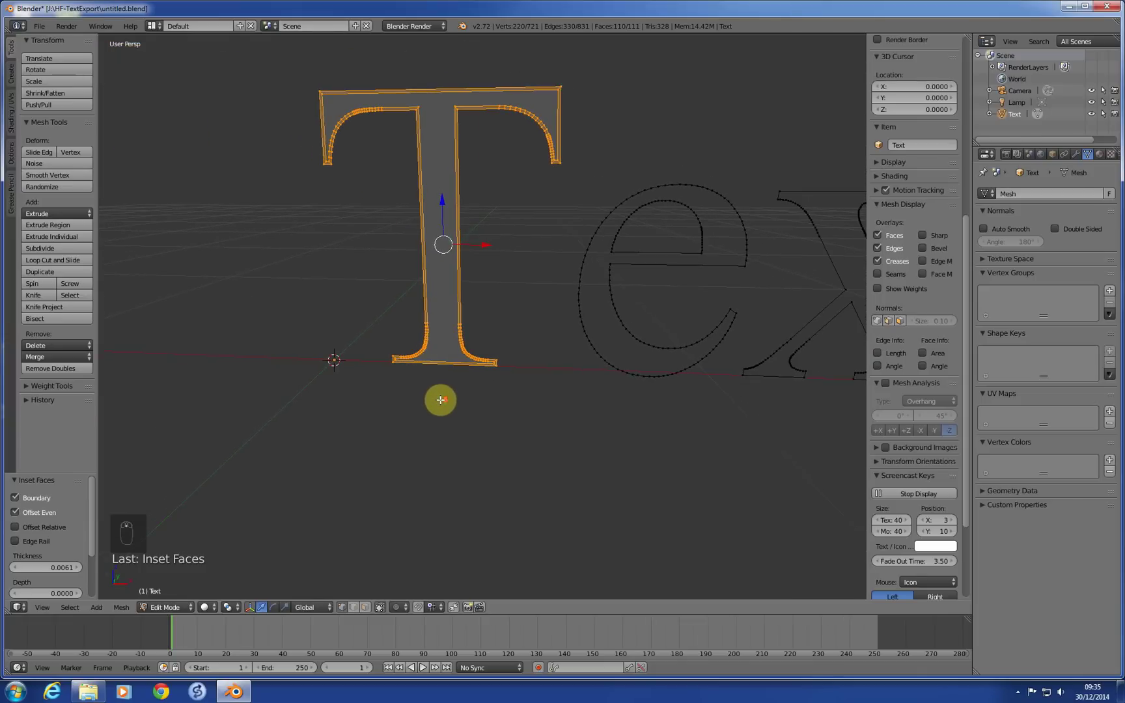
key("KP_8")
key("KP_5")
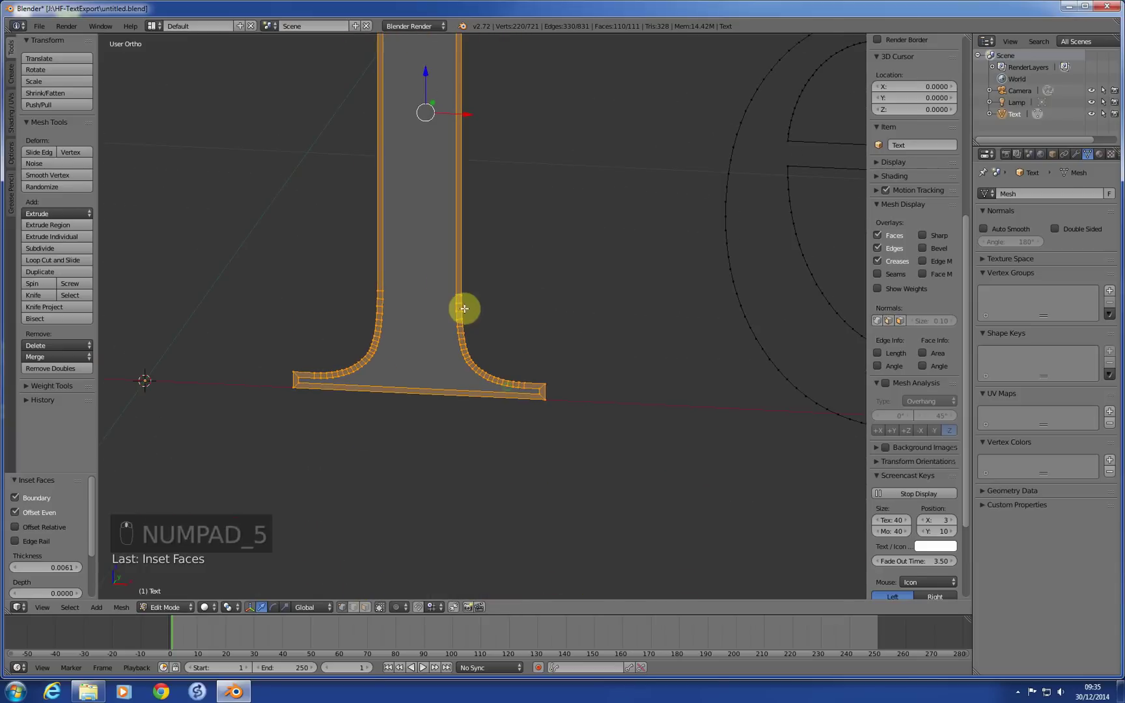
key("KP_8")
key("KP_5")
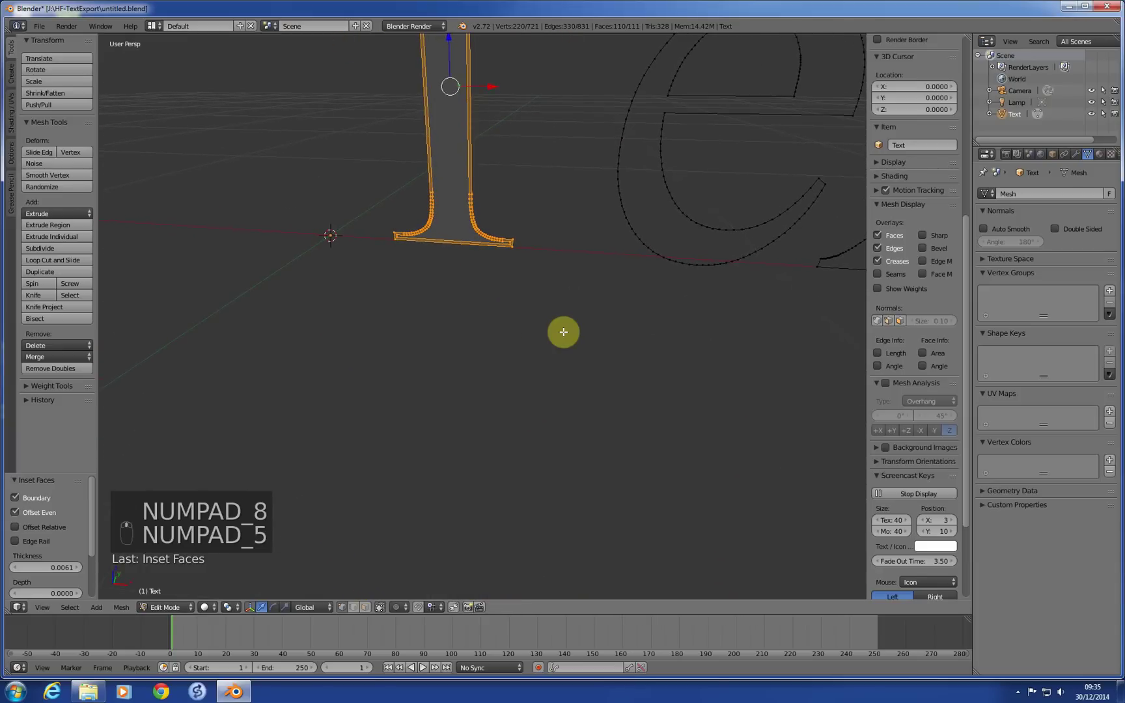
key("KP_5")
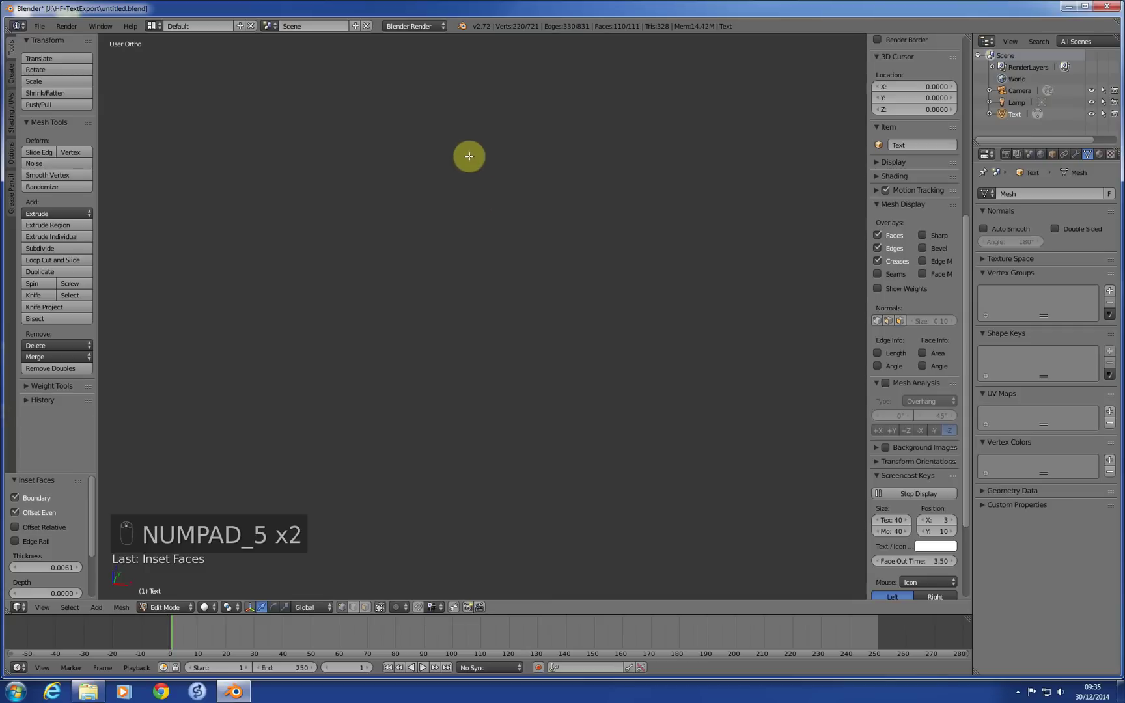
key("KP_Decimal")
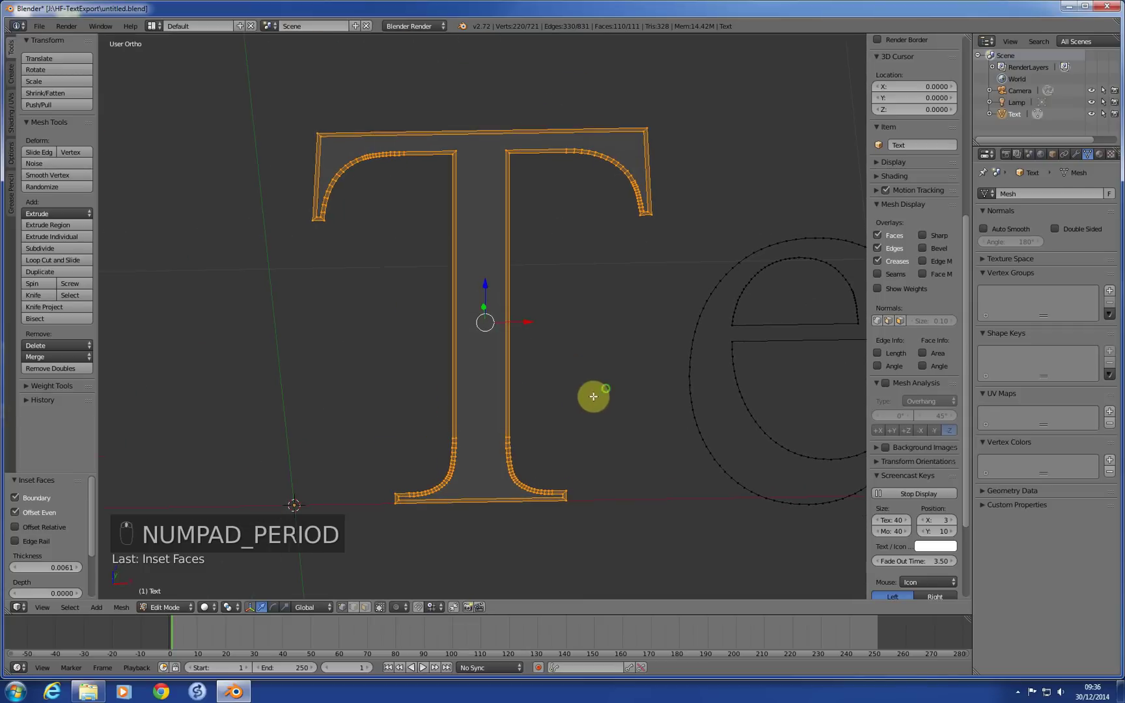
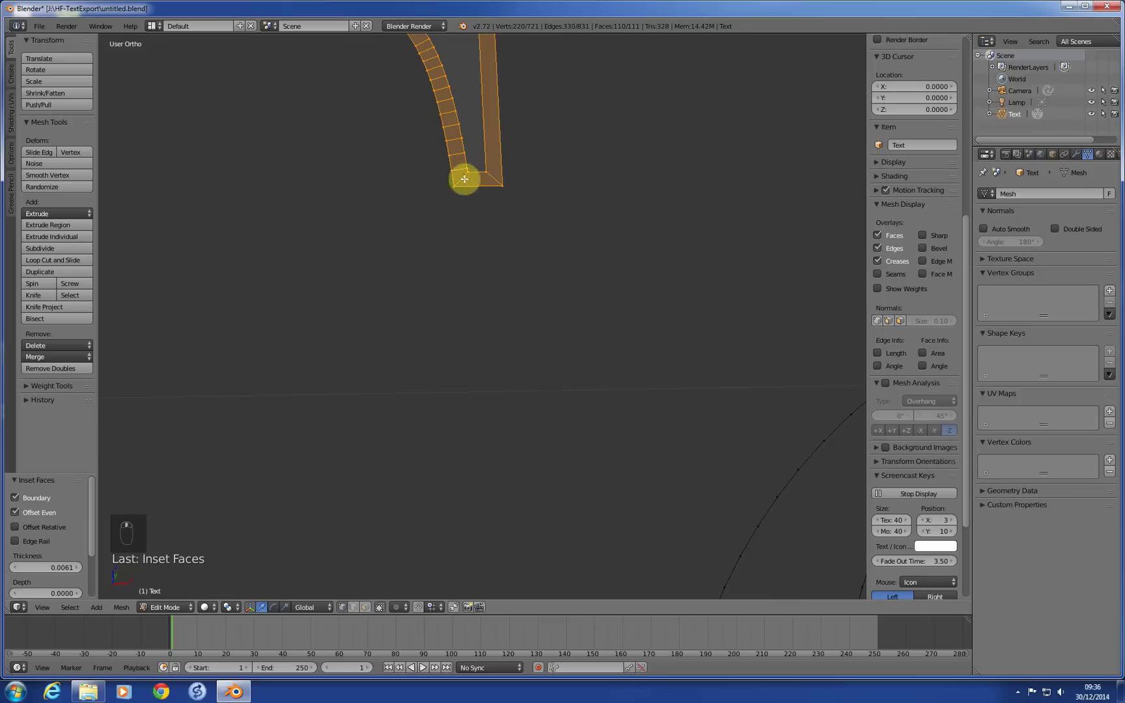
key("KP_1")
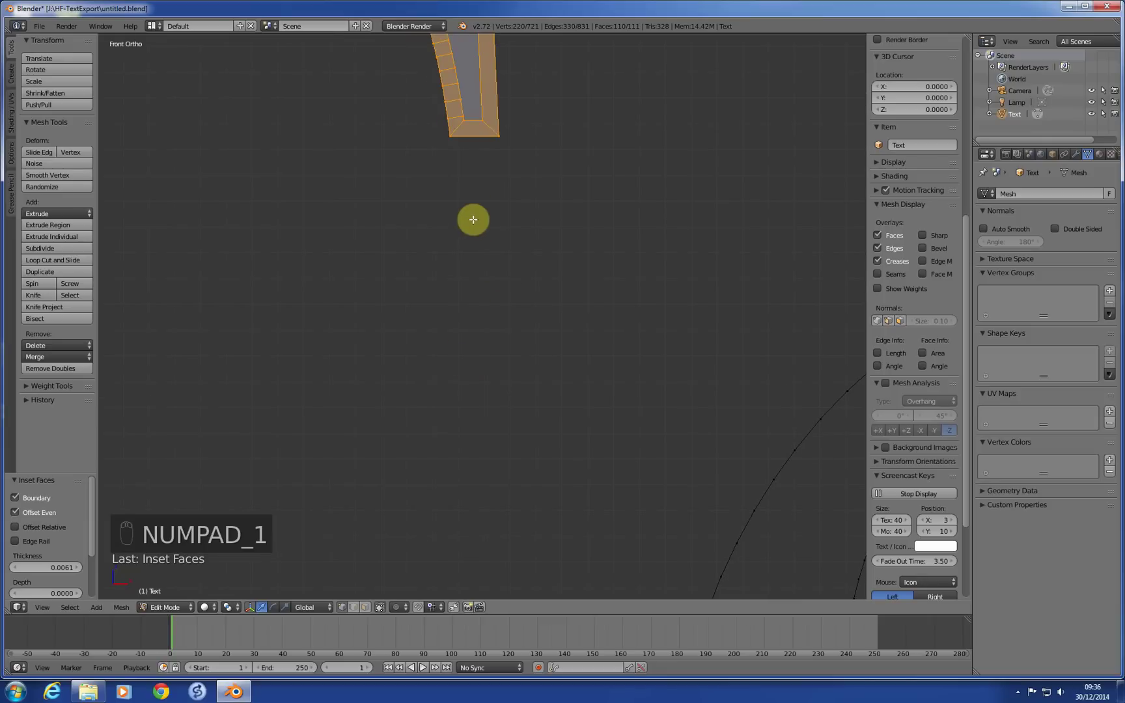
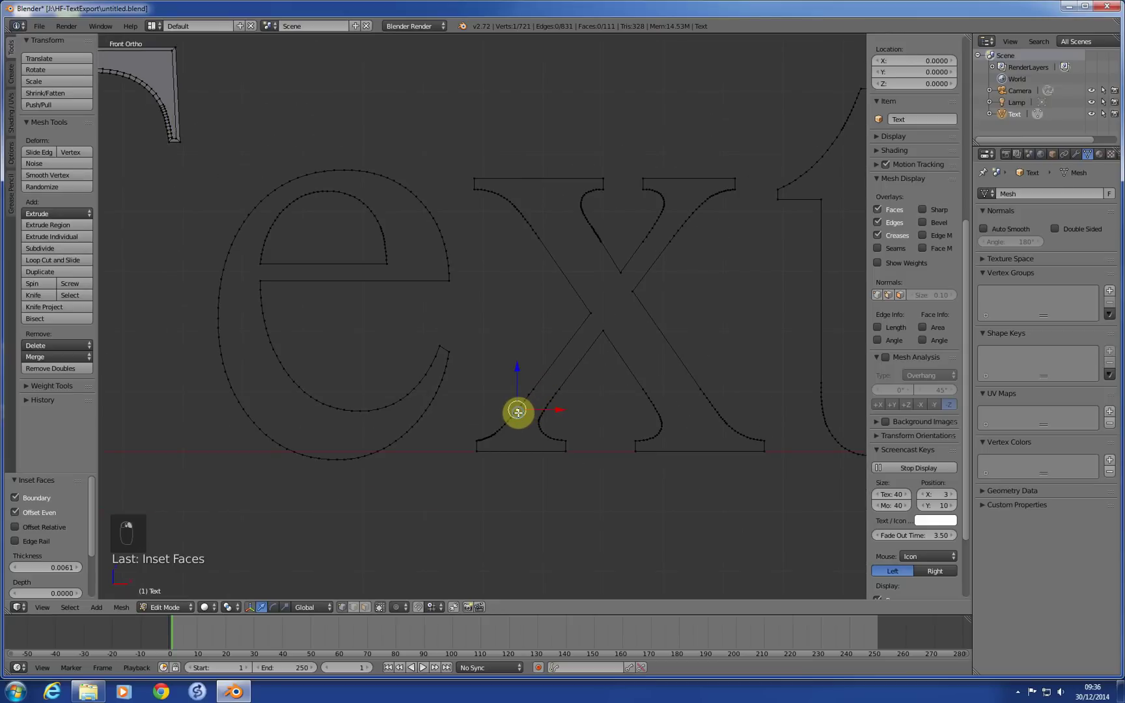
Select the x's linked outline, fill it into a face, and inset a thin border around it
key("ctrl+l")
key("f")
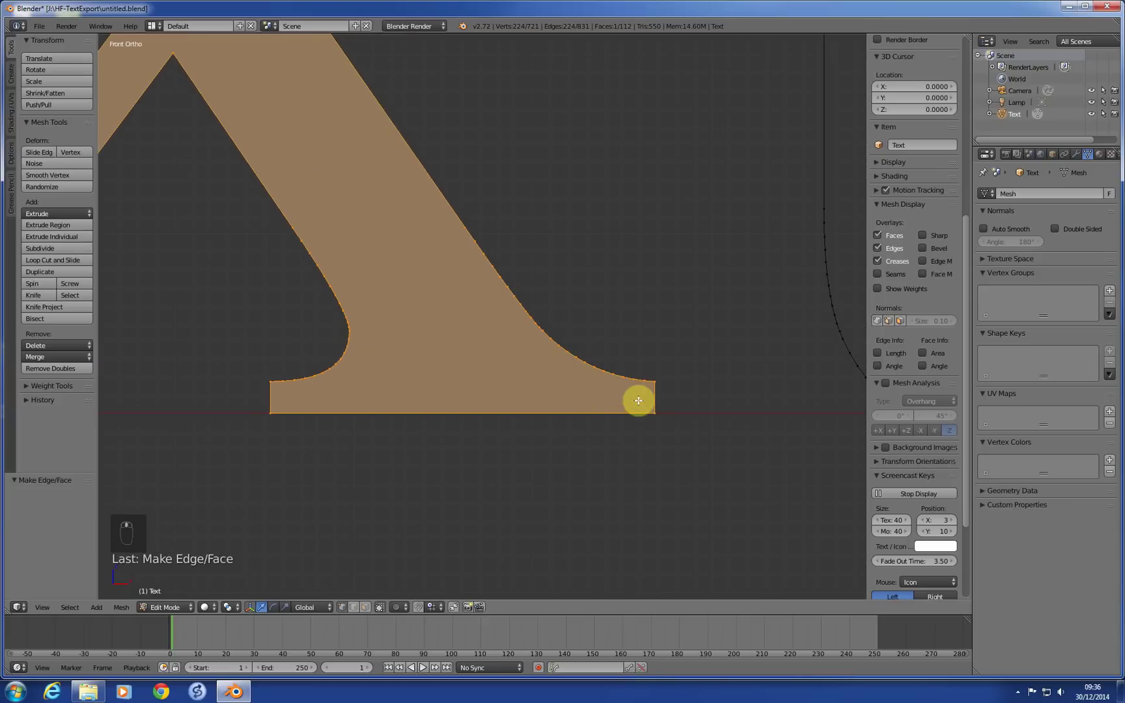
key("i")
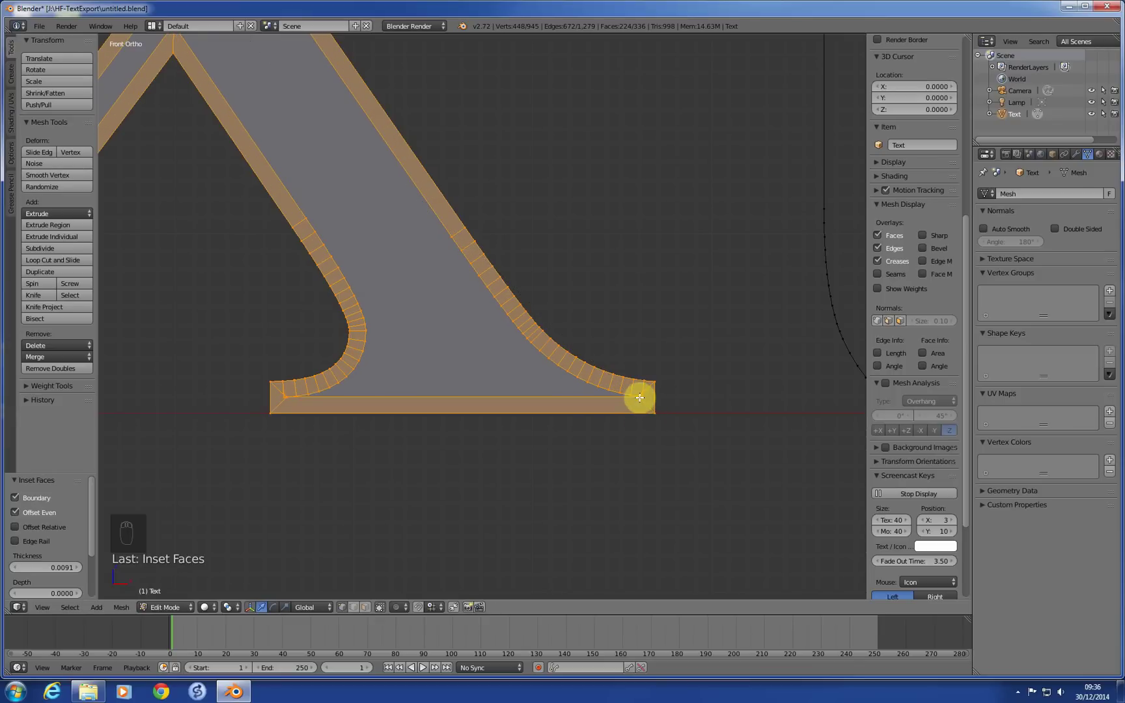
Undo the stray moves, redo the x's inset and move its misplaced corner vertex into place
key("g")
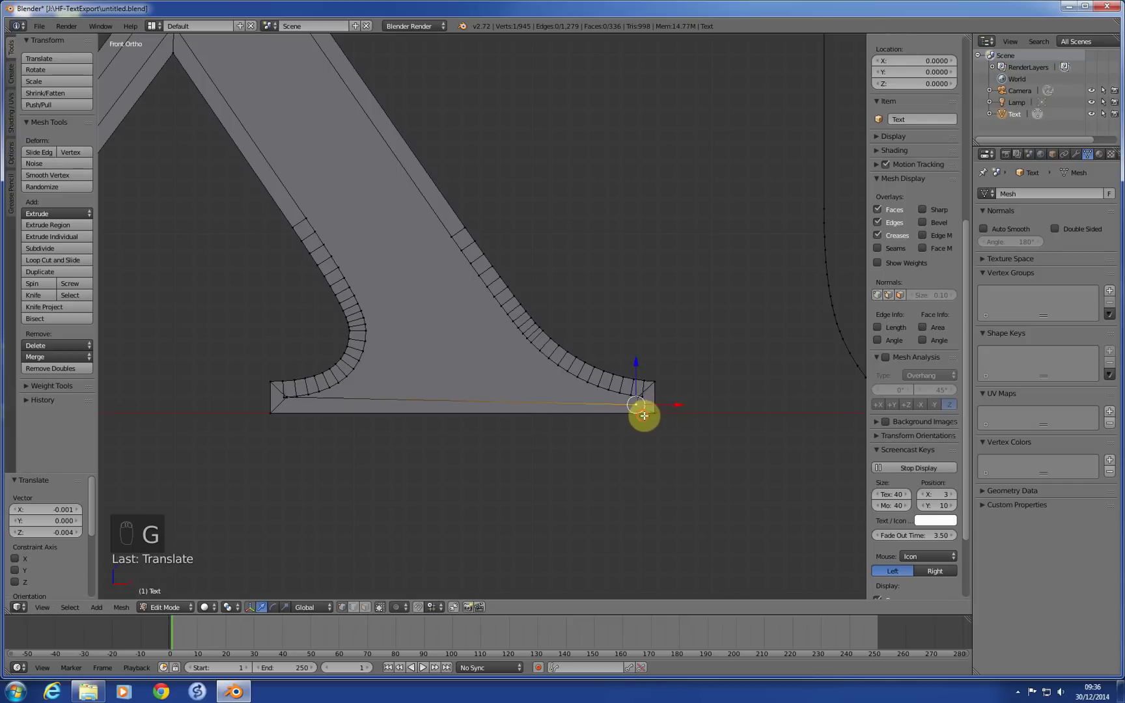
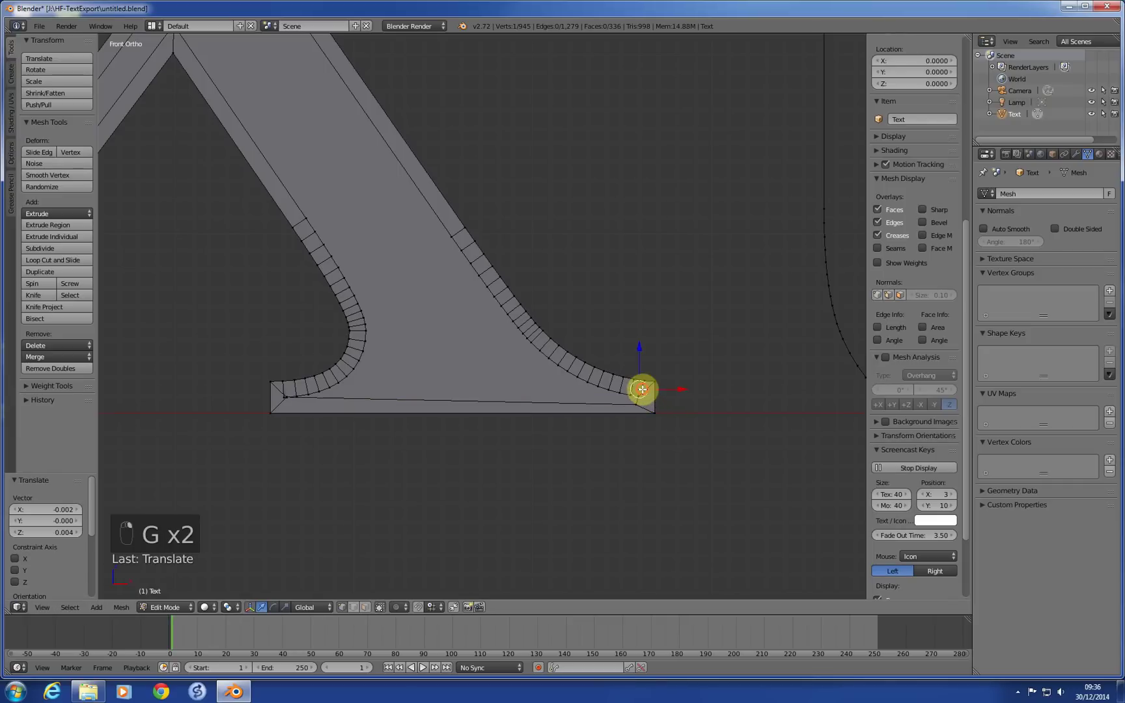
key("ctrl+z")
key("ctrl+z")
key("ctrl+z")
key("ctrl+z")
key("ctrl+z")
key("i")
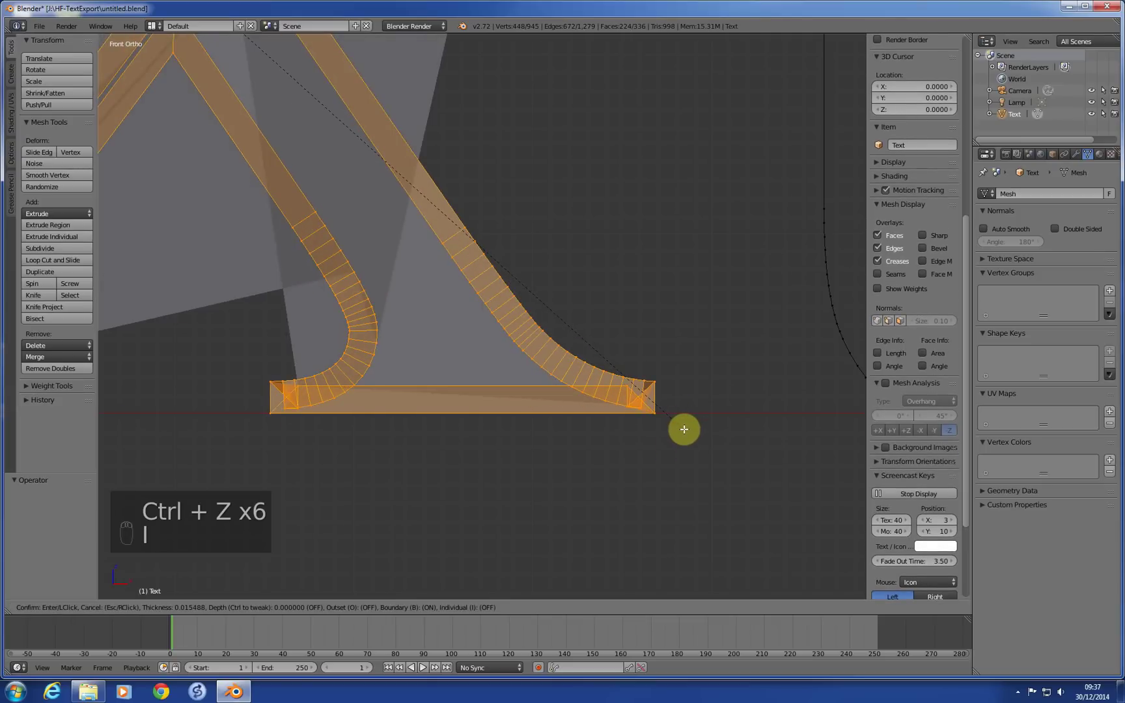
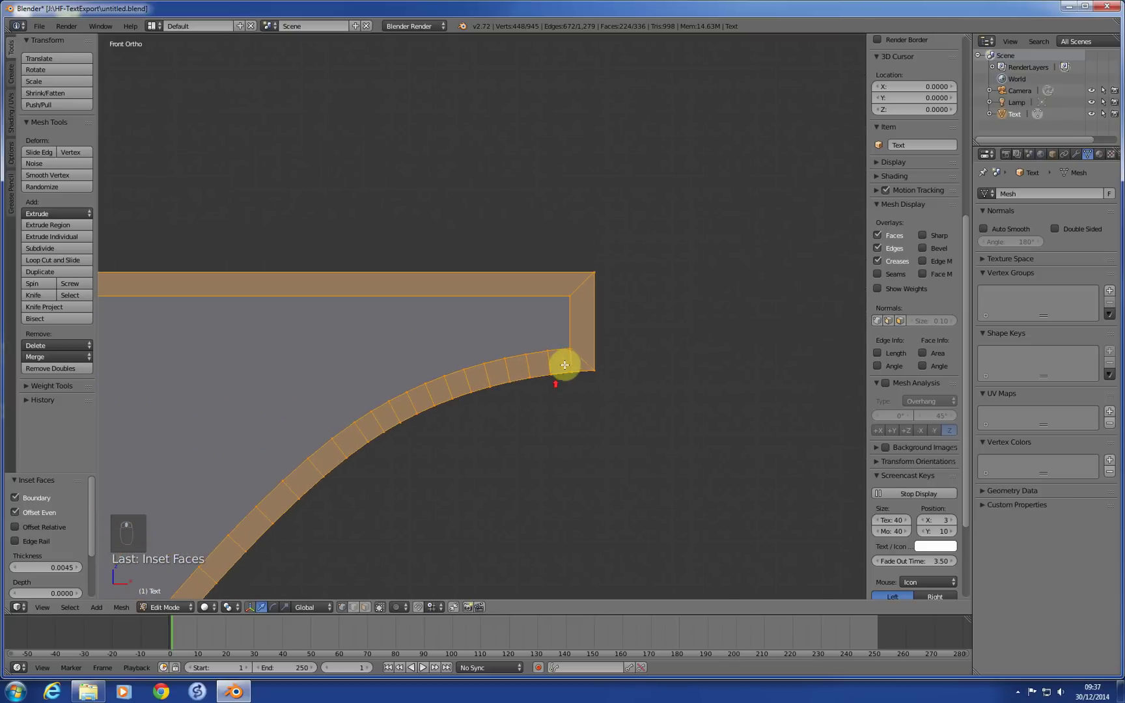
key("g")
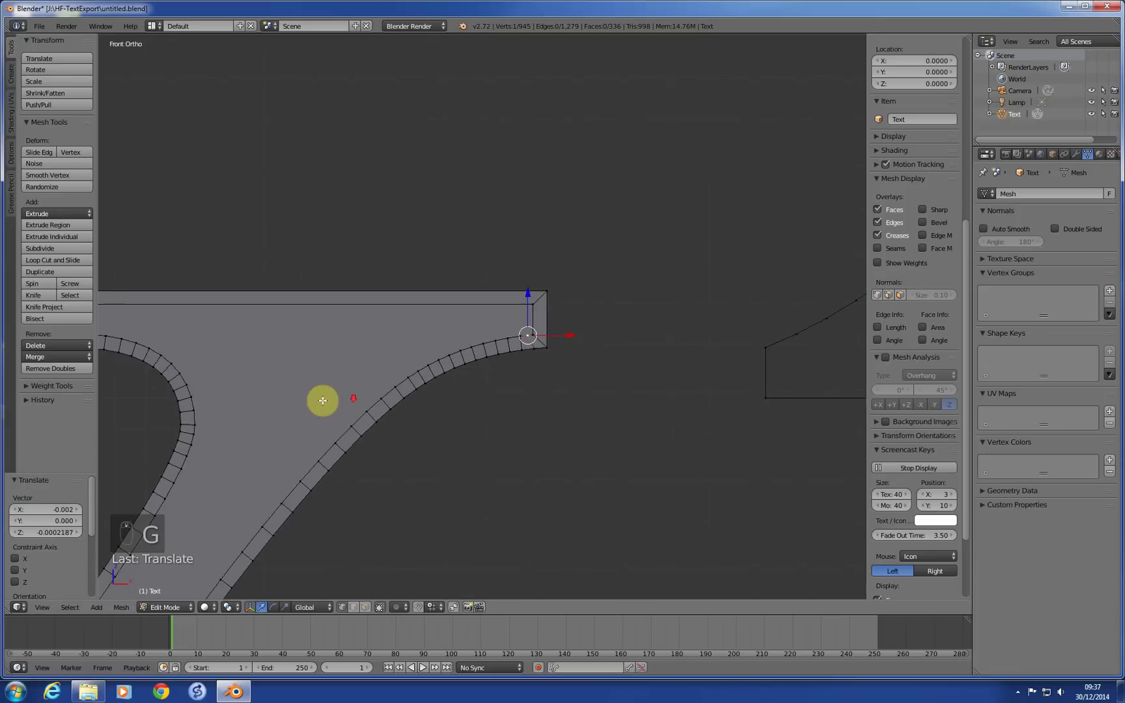
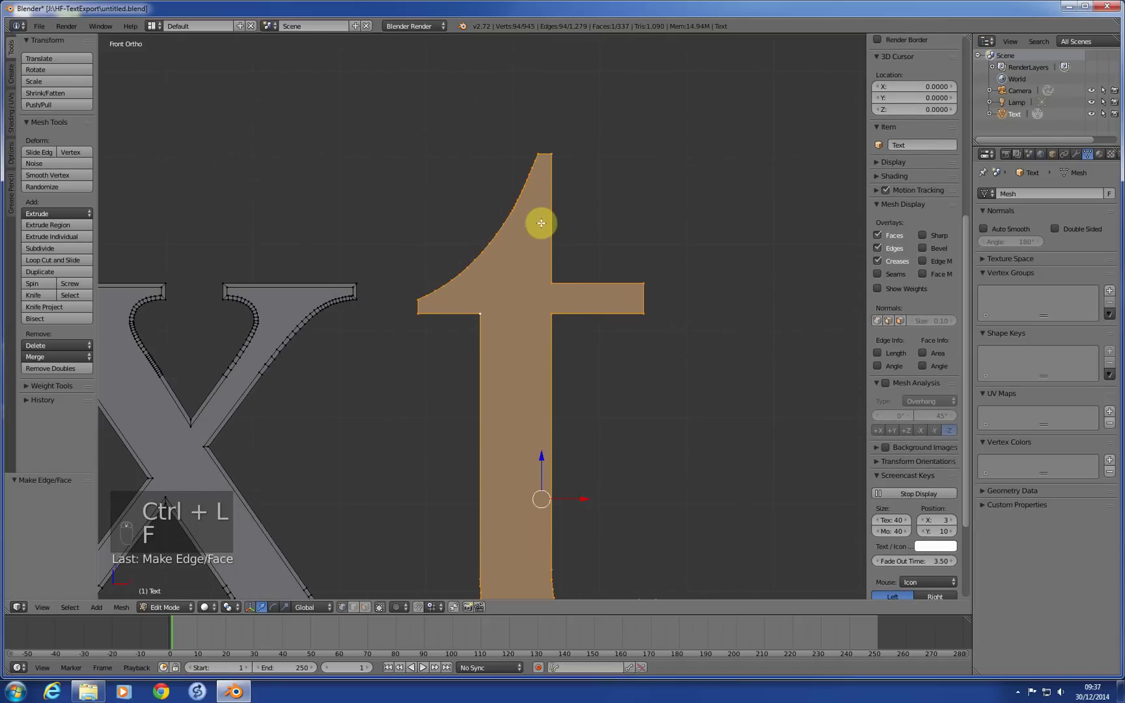
Inset the lowercase t's face into a thin border, bringing the mesh to 1,039 vertices
key("i")
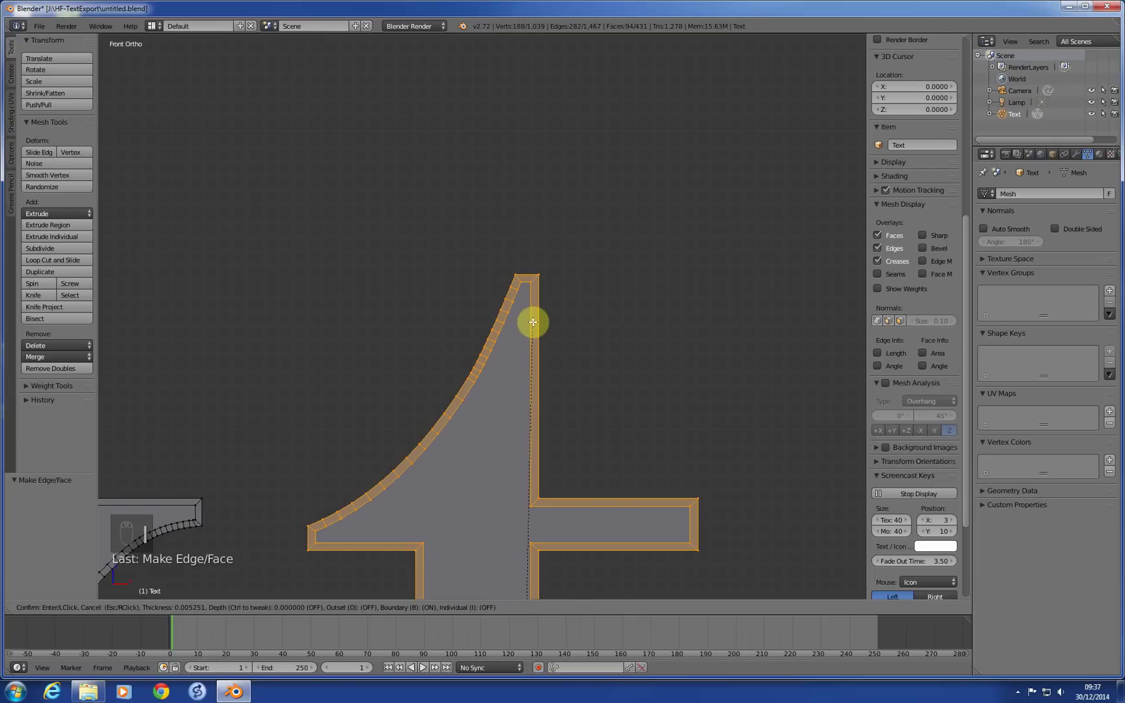
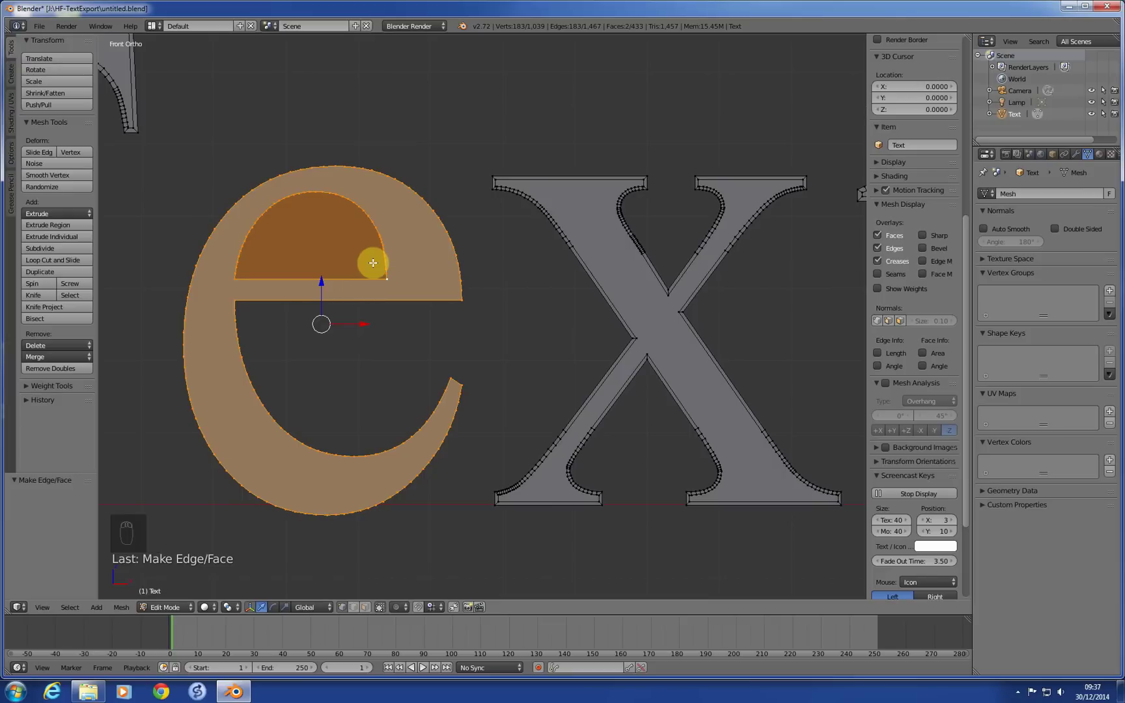
Connect edge pairs across the e's open areas with F, undoing a wrong first fill
key("ctrl+z")
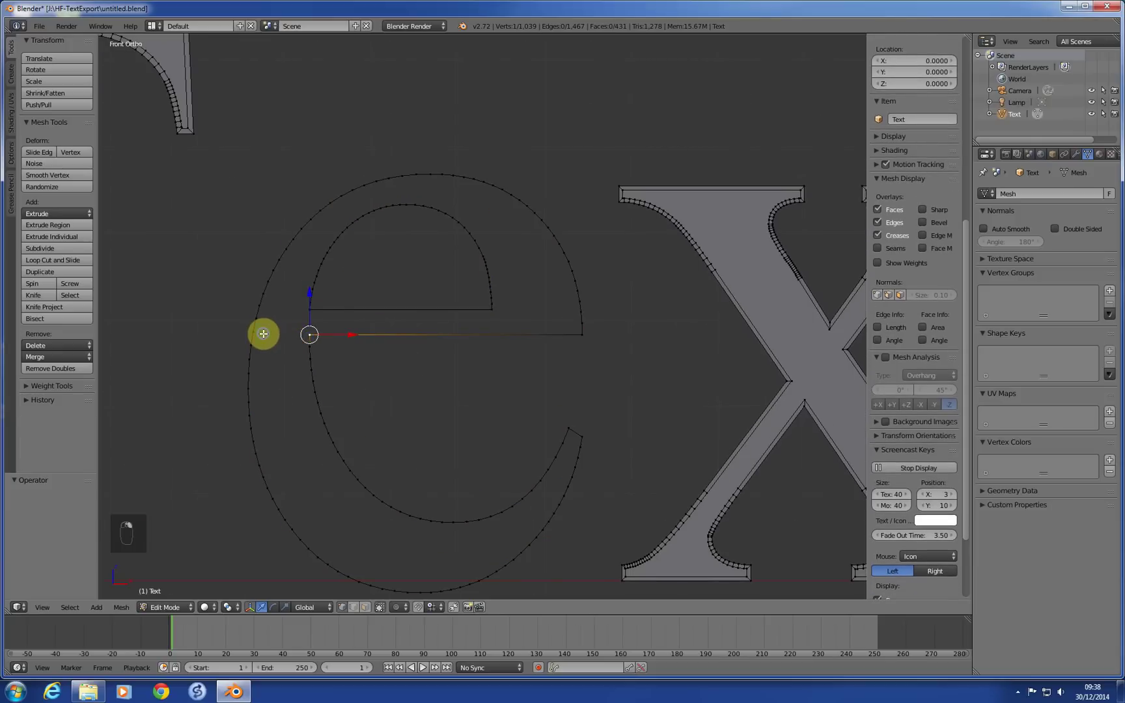
key("f")
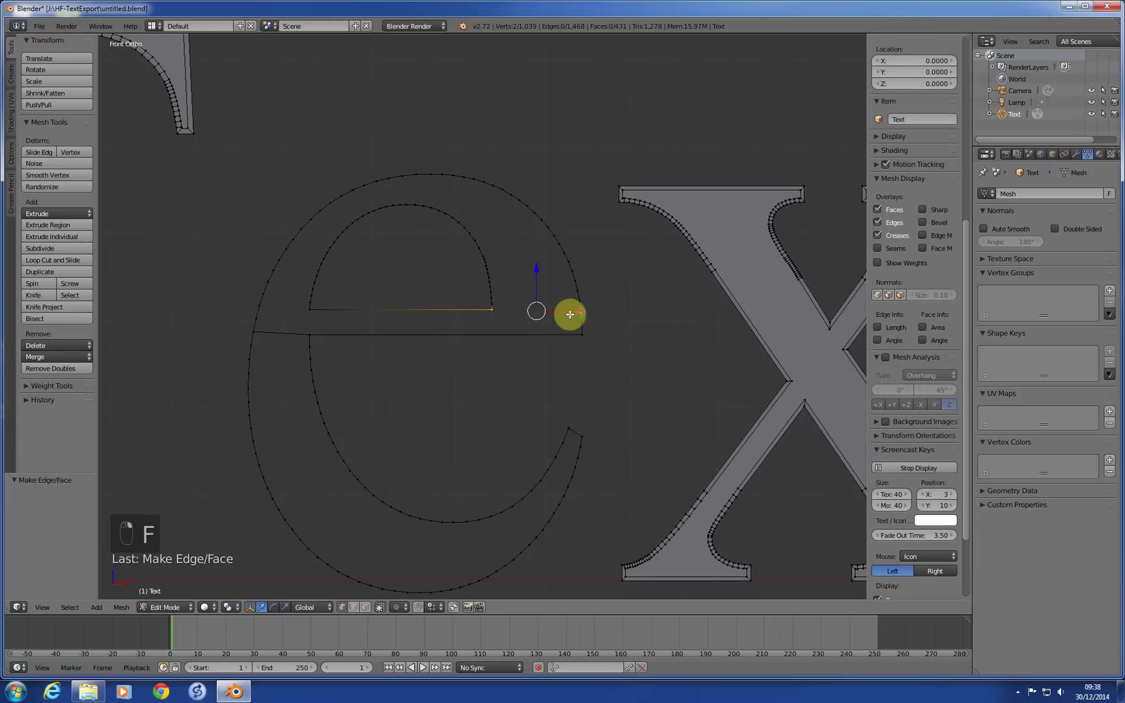
key("f")
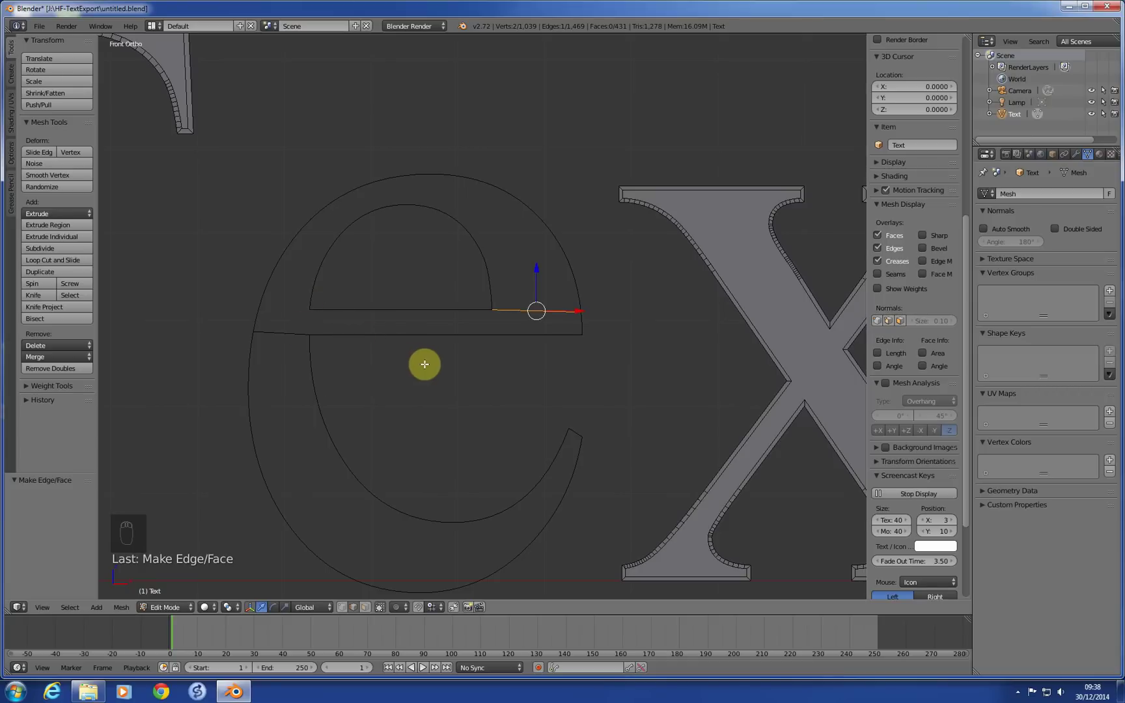
key("c")
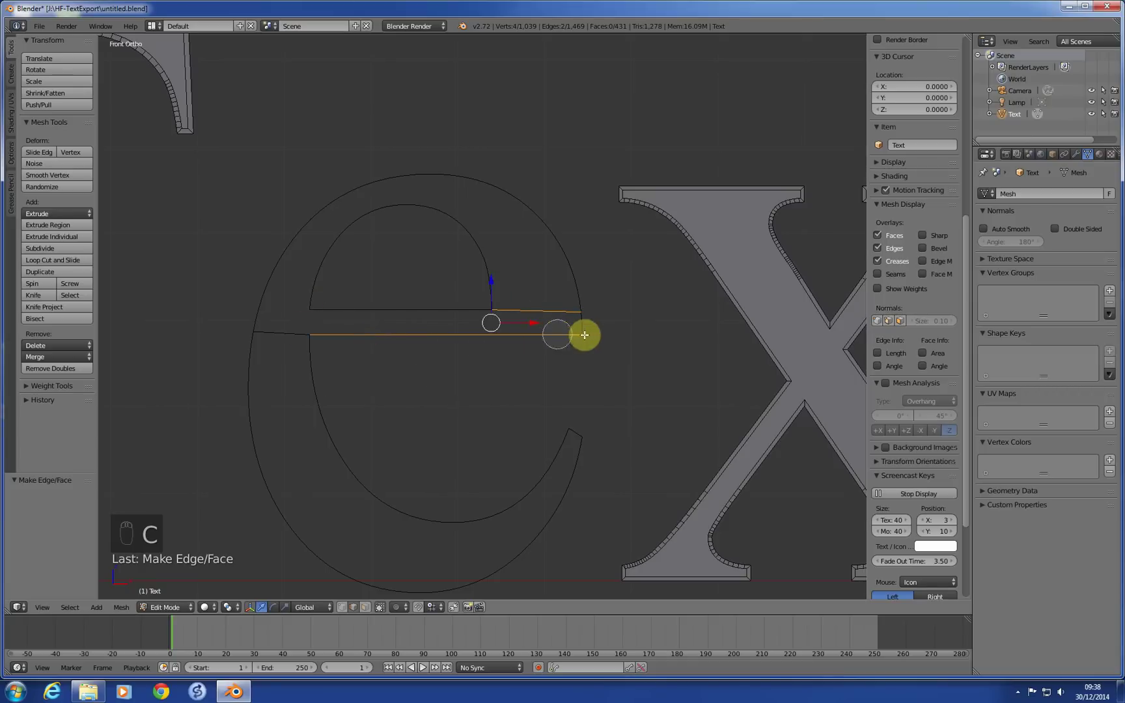
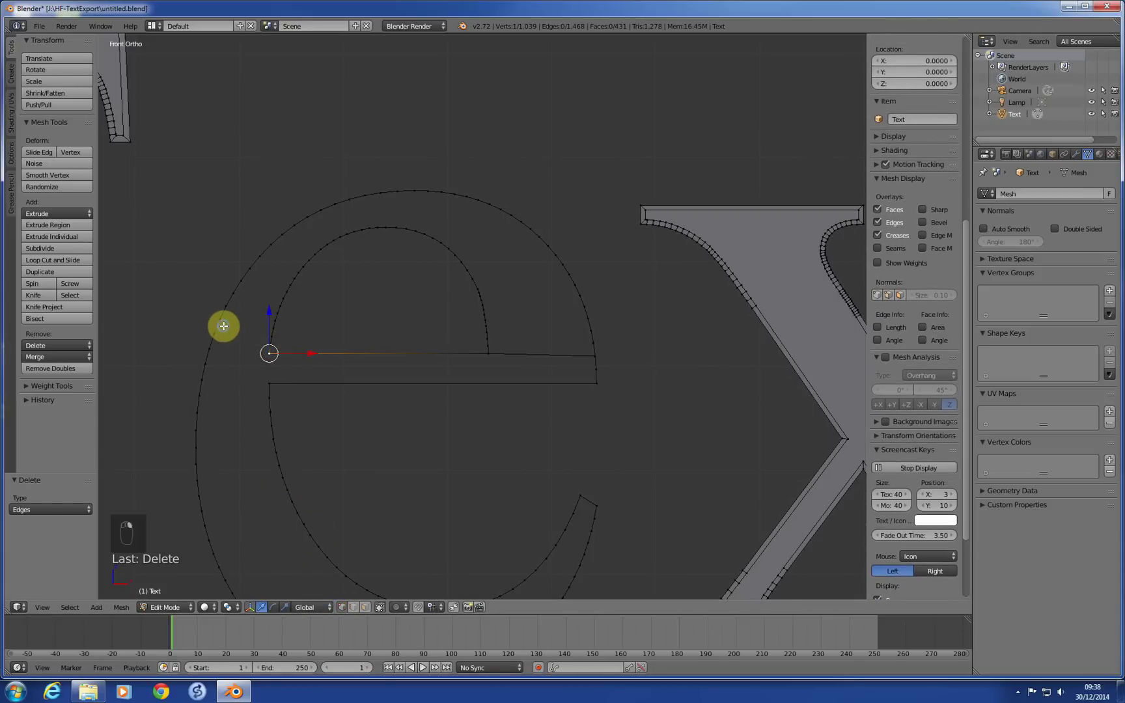
key("f")
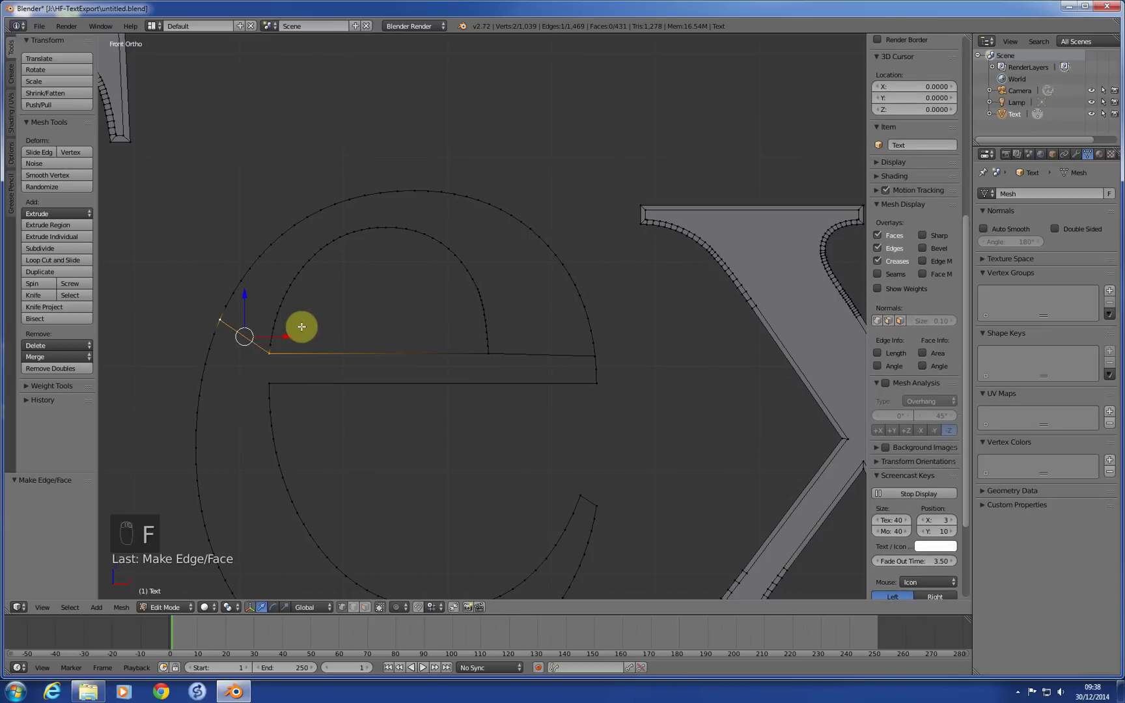
key("c")
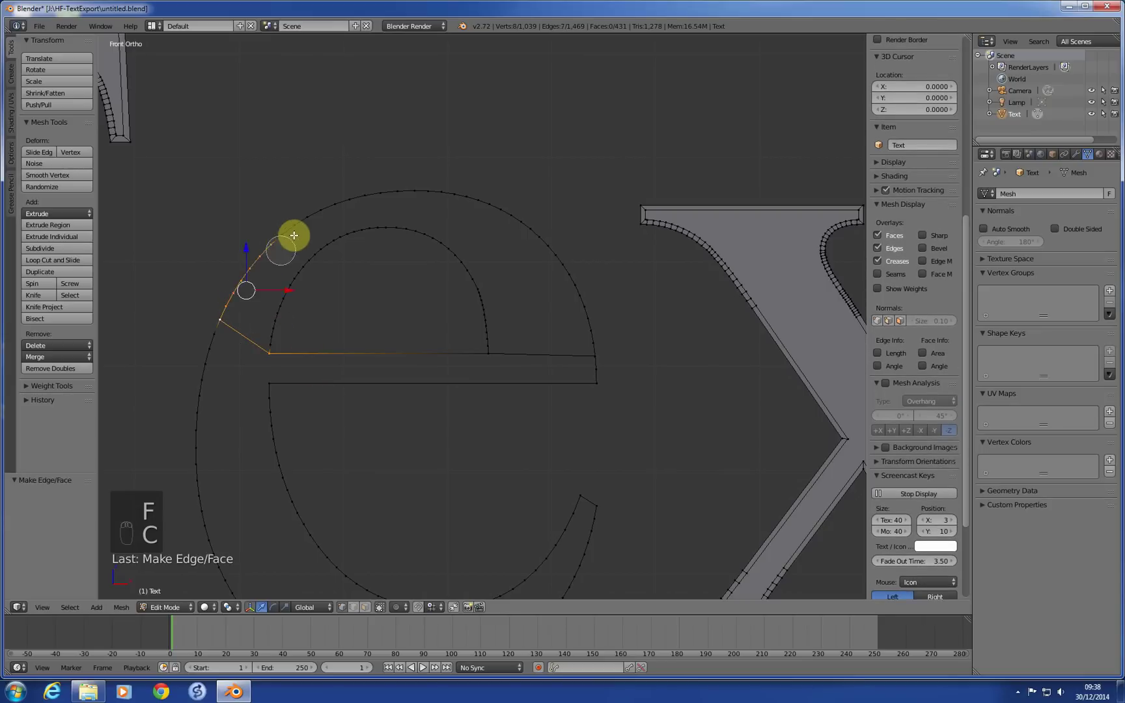
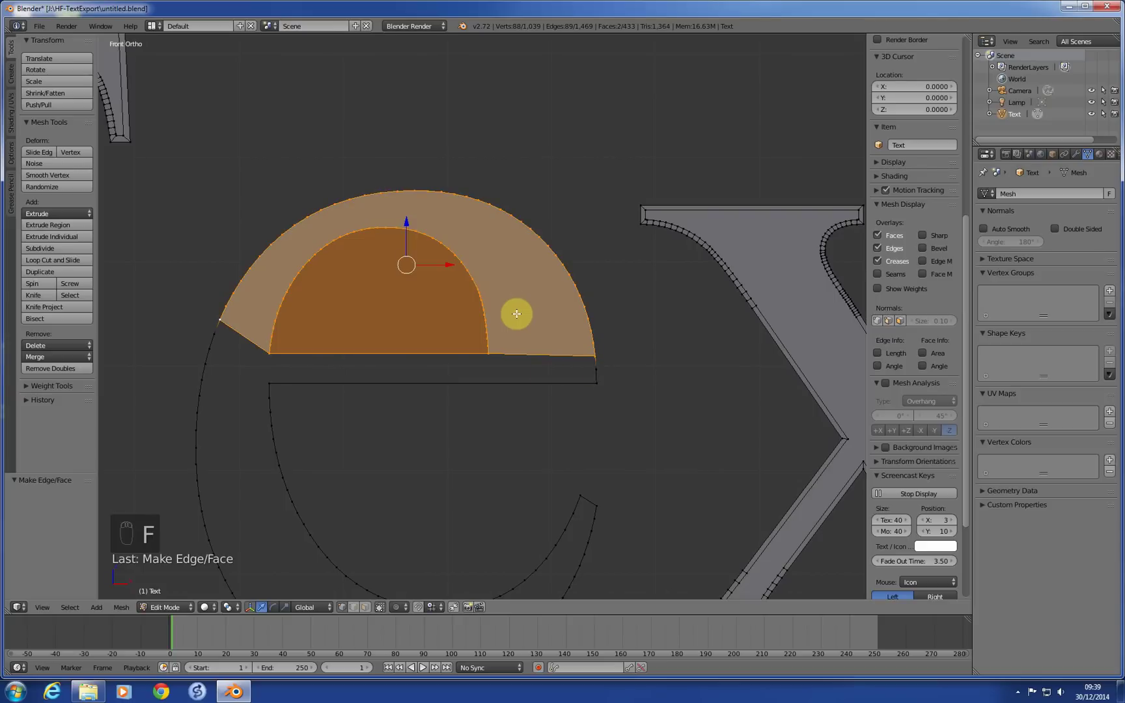
key("ctrl+z")
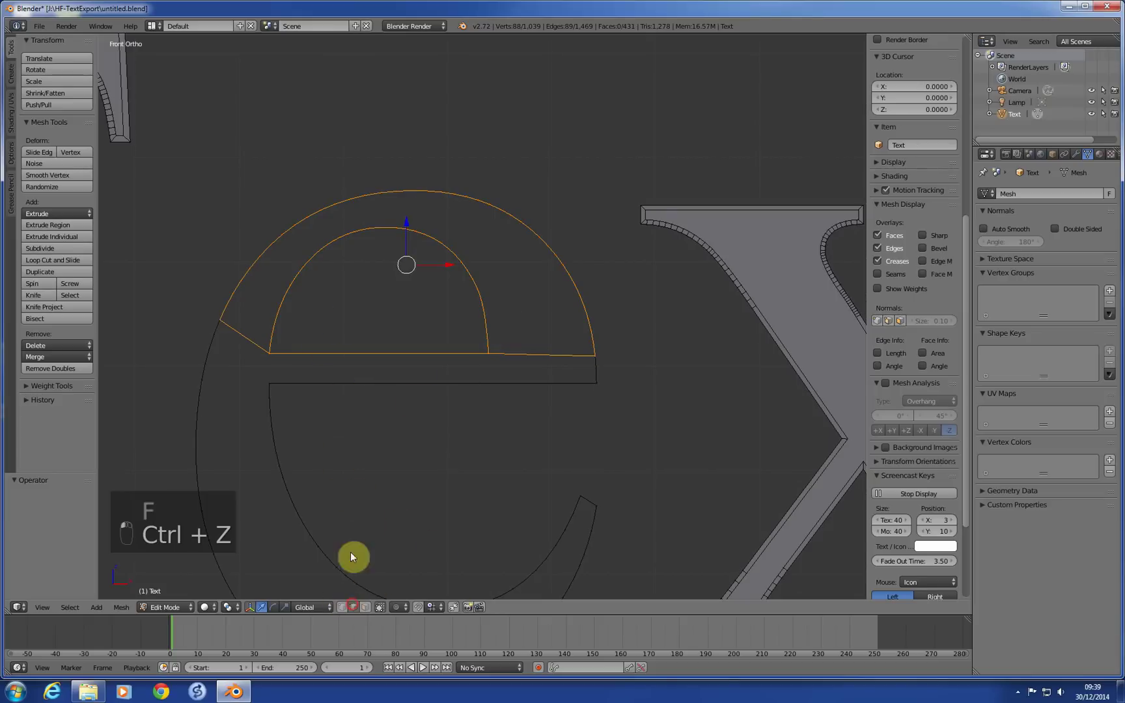
Fill the e's upper bowl and lower tail into faces, then select the whole linked letter
key("f")
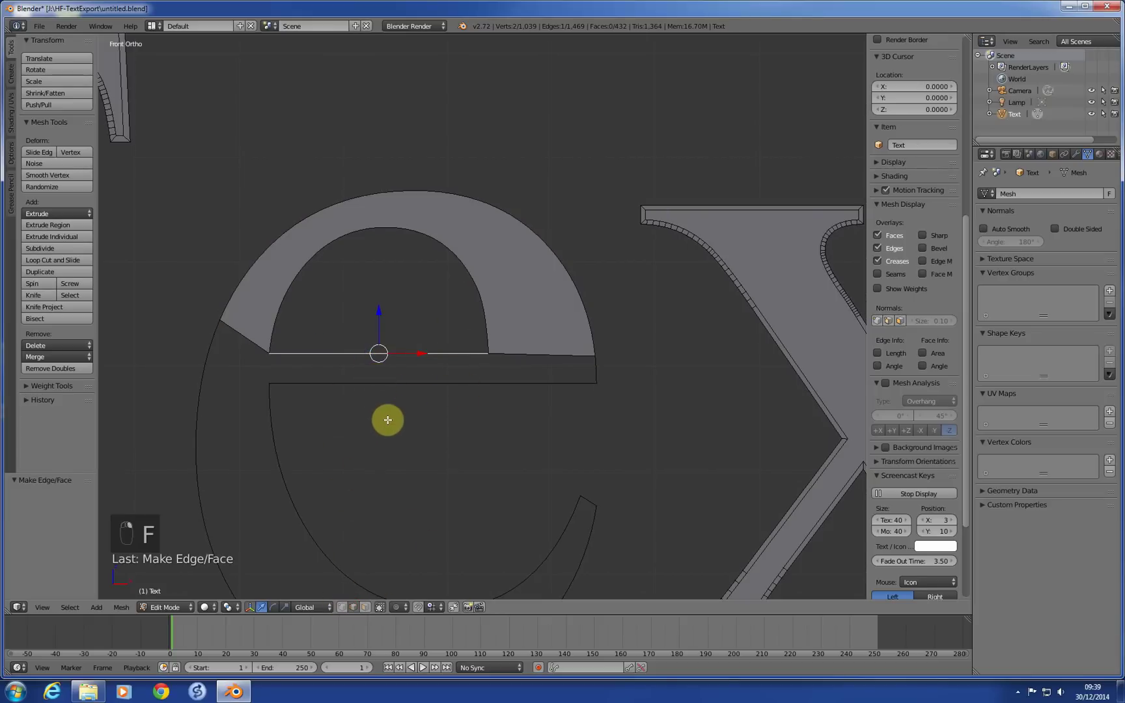
key("c")
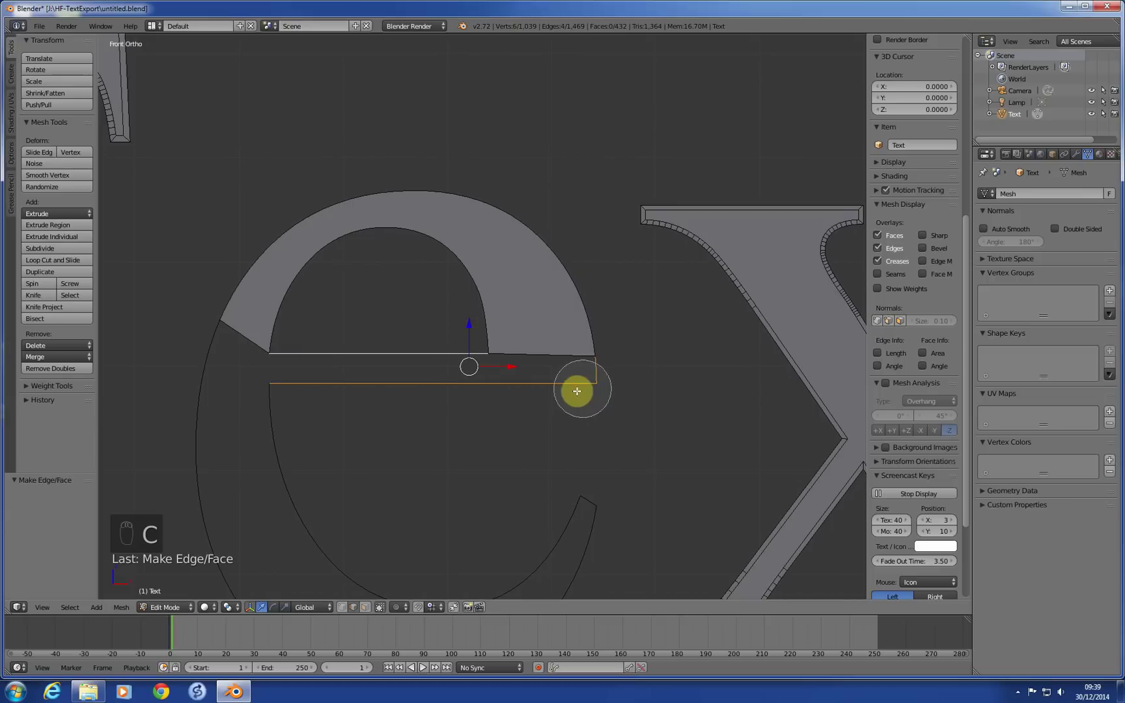
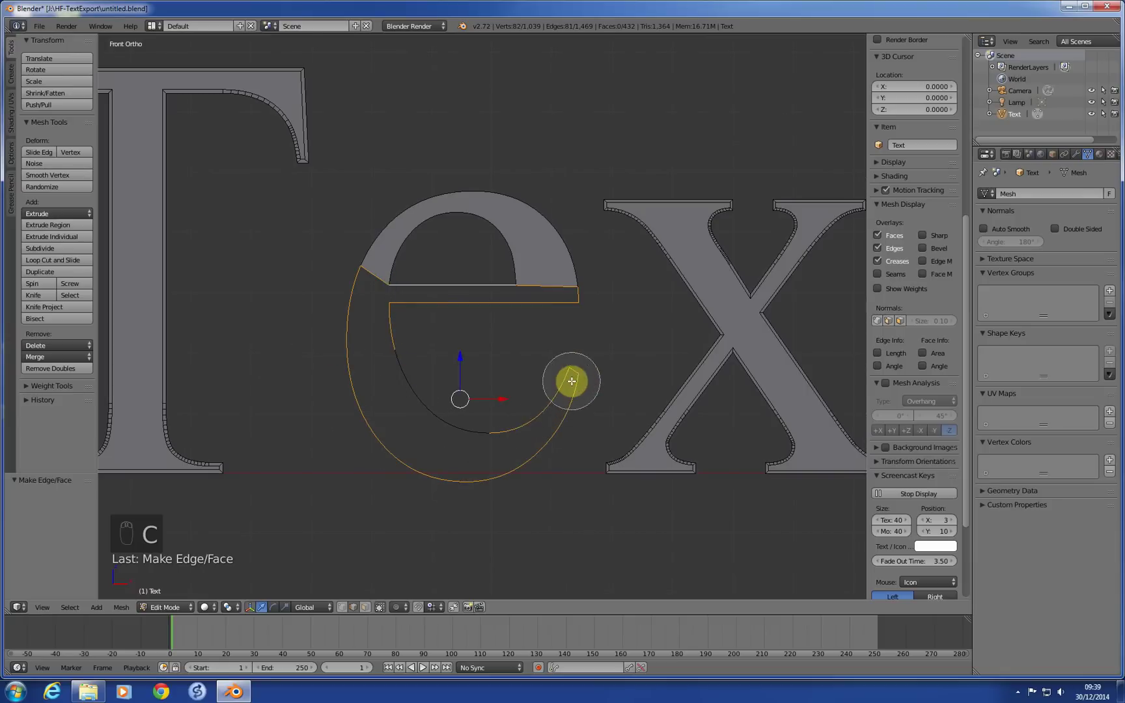
key("f")
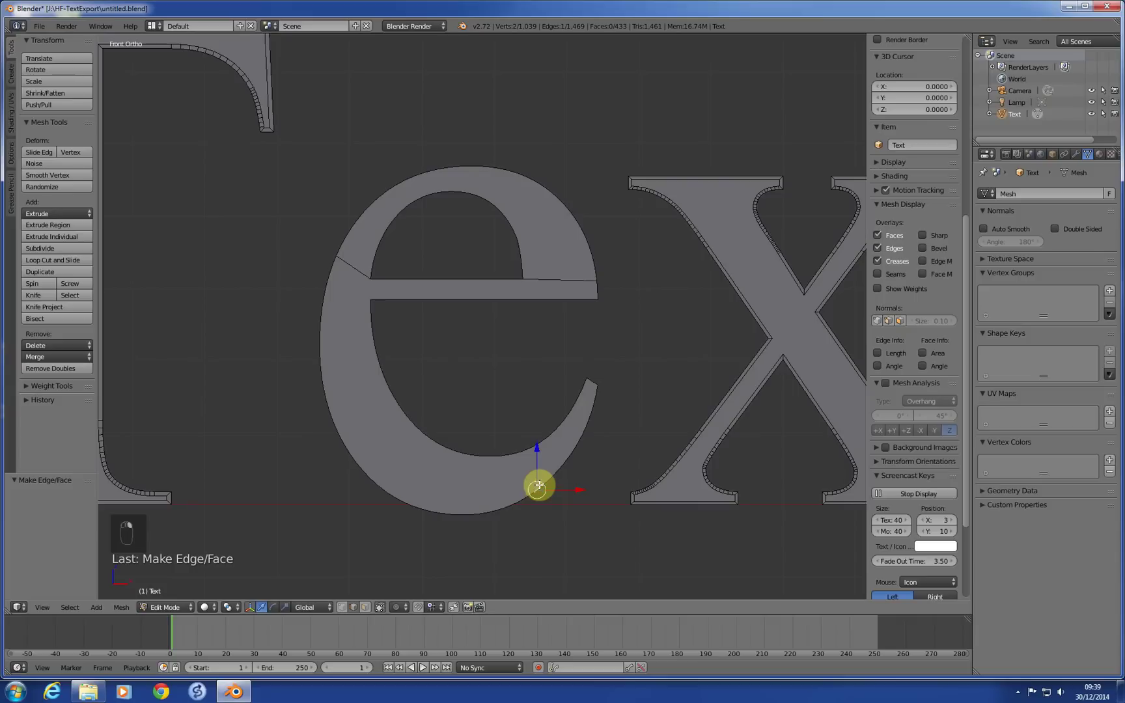
key("ctrl+l")
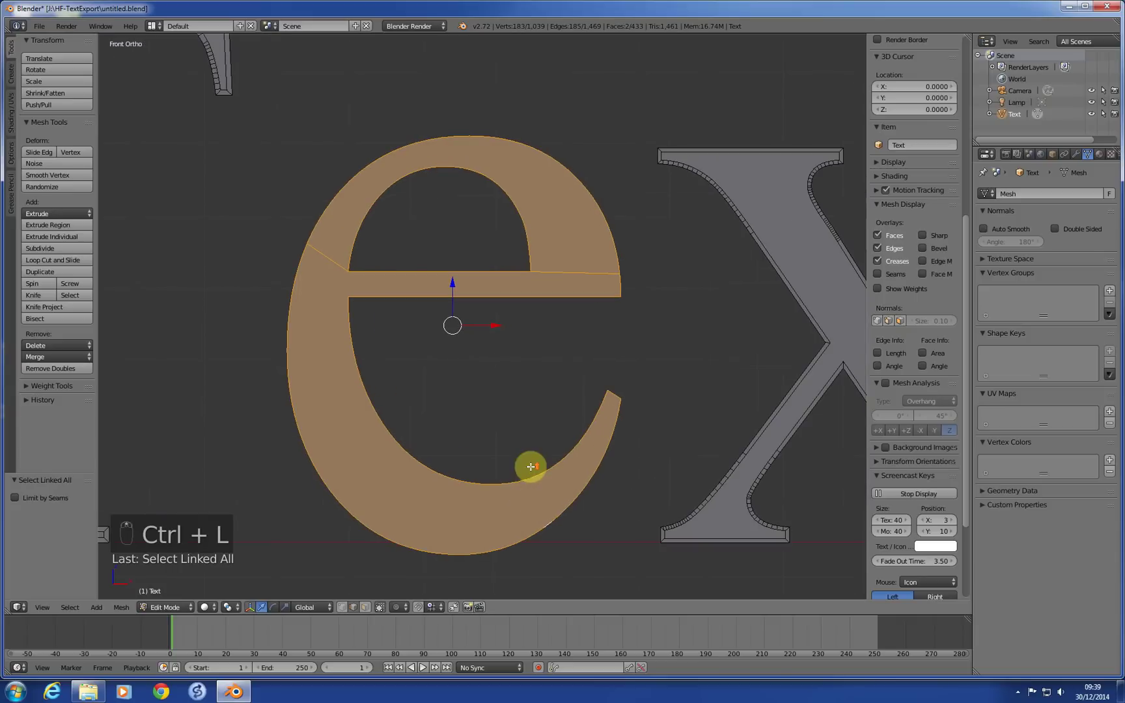
Inset the e's faces into a thin border, inspect it from a tilted view, and select all letters (1,222 vertices)
key("i")
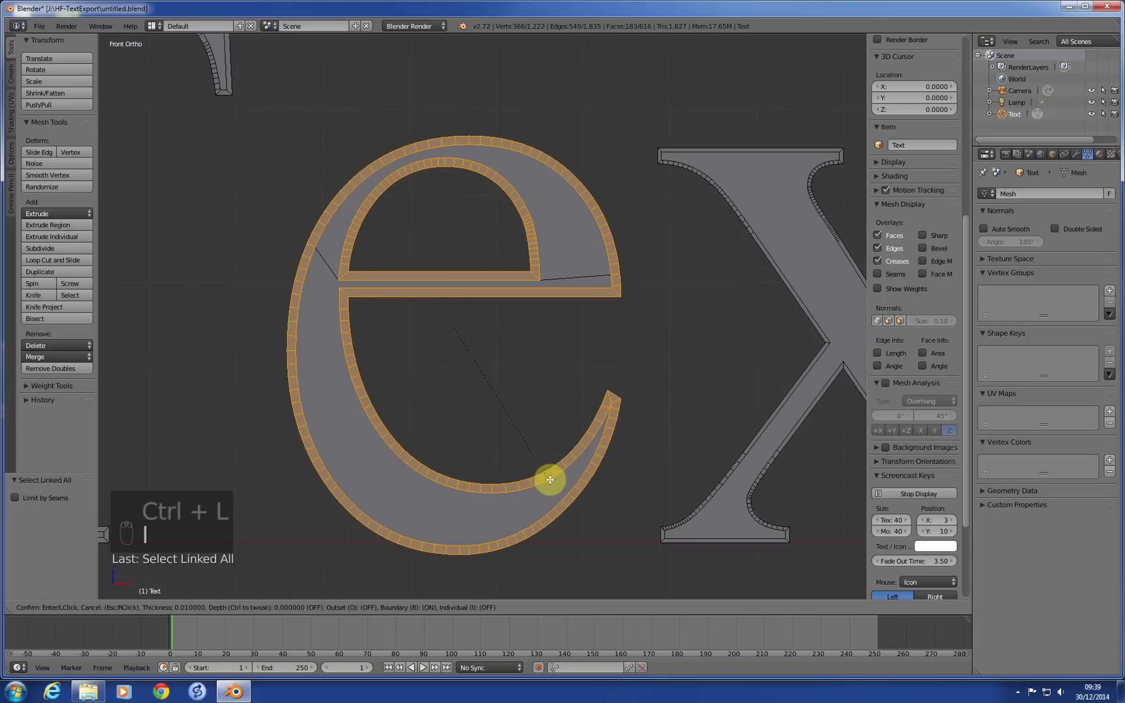
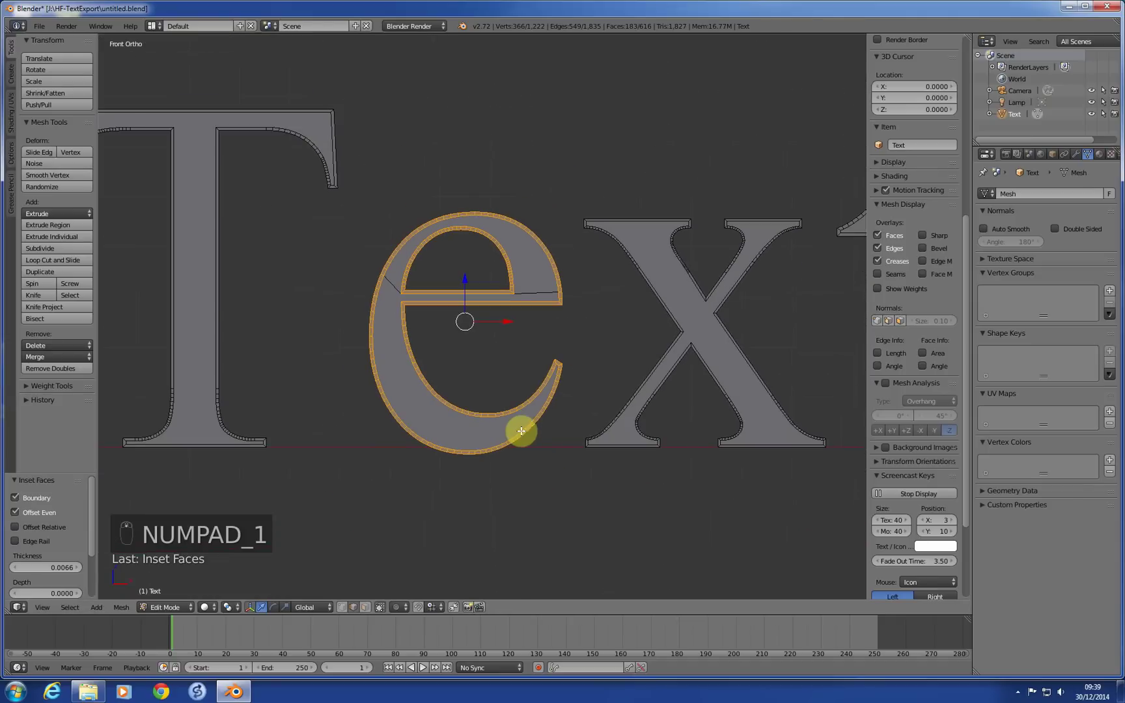
key("KP_1")
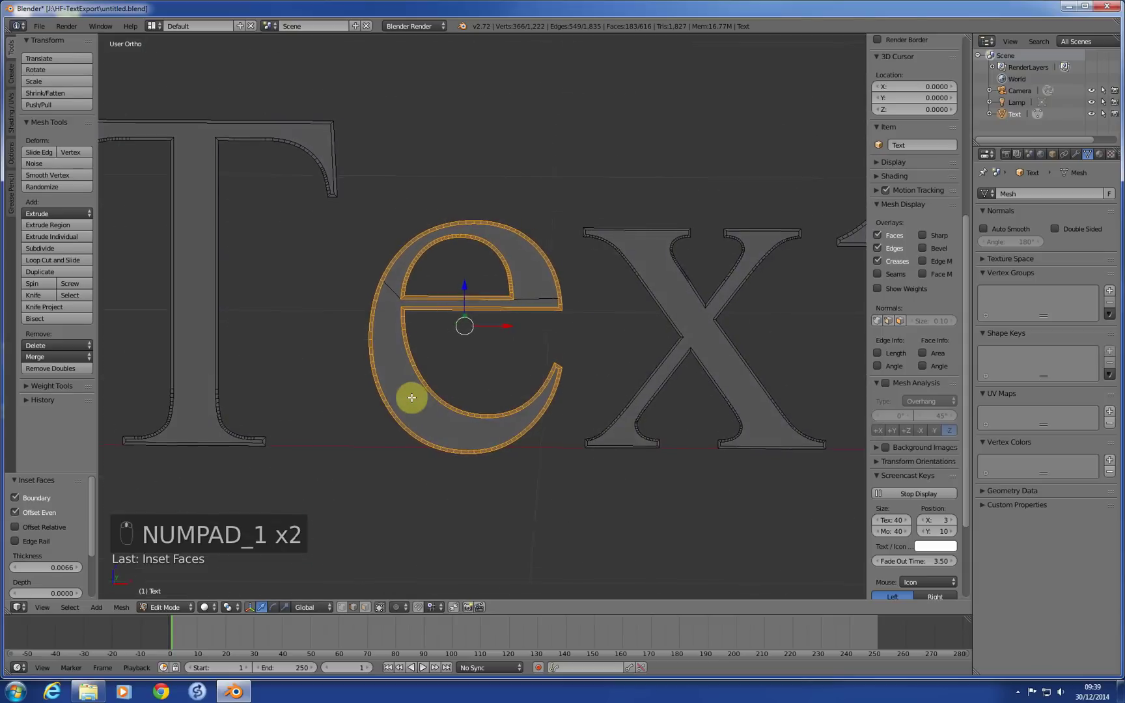
key("KP_1")
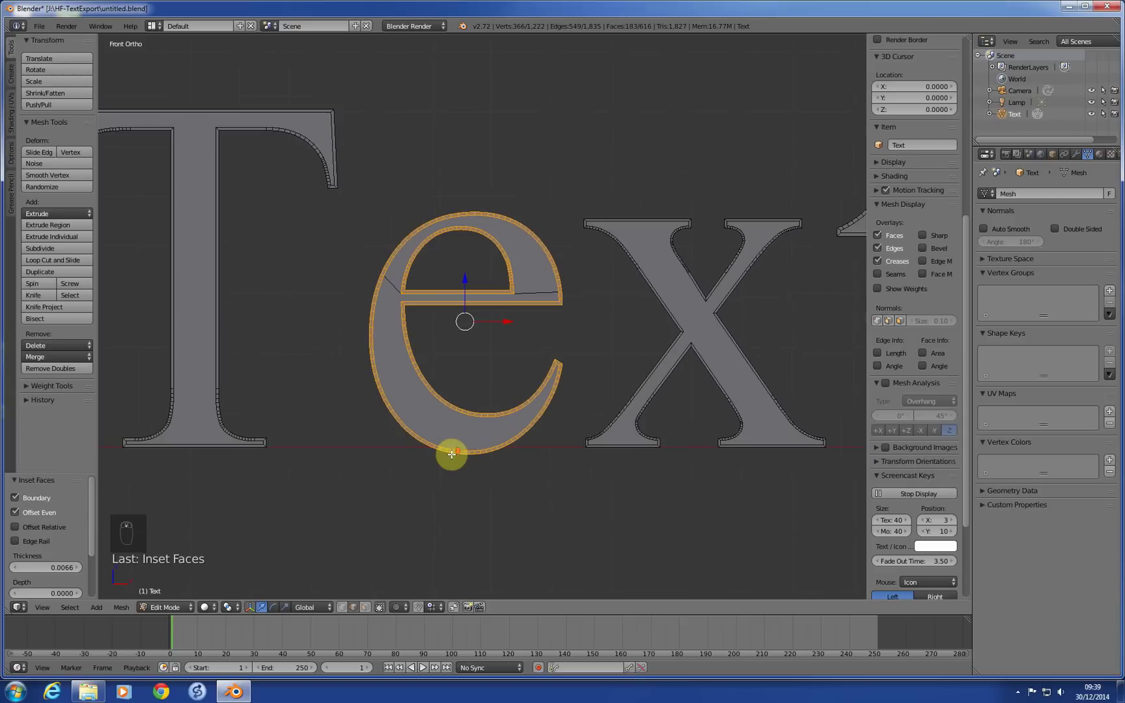
key("KP_1")
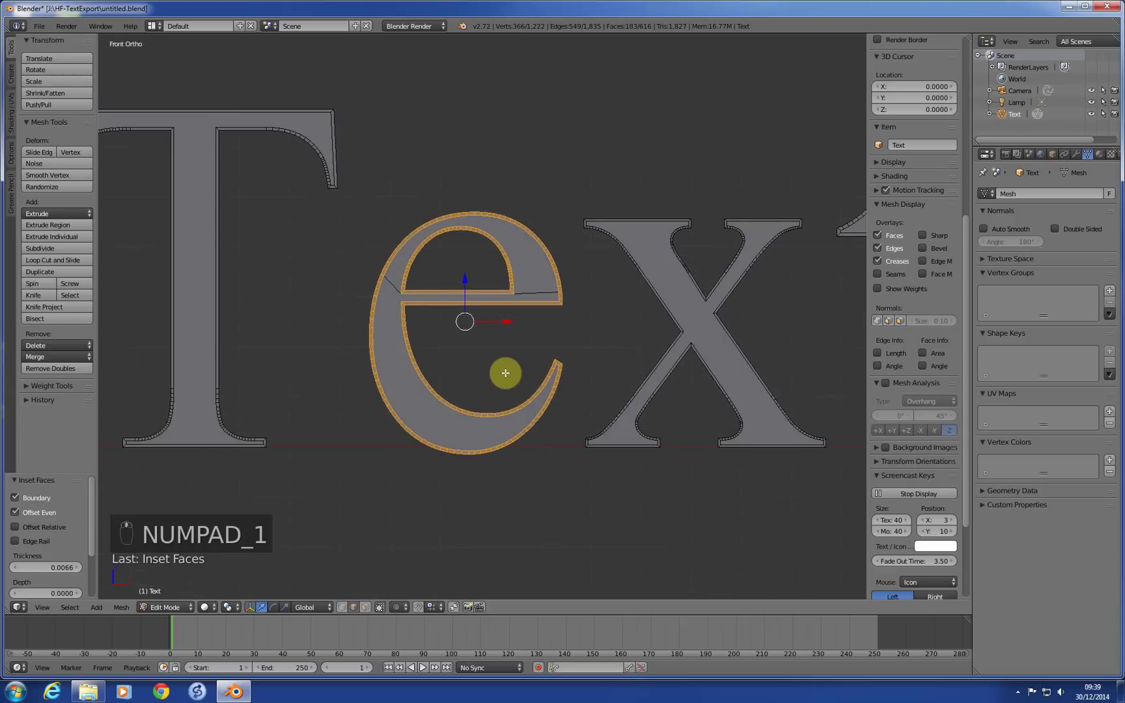
key("a")
key("a")
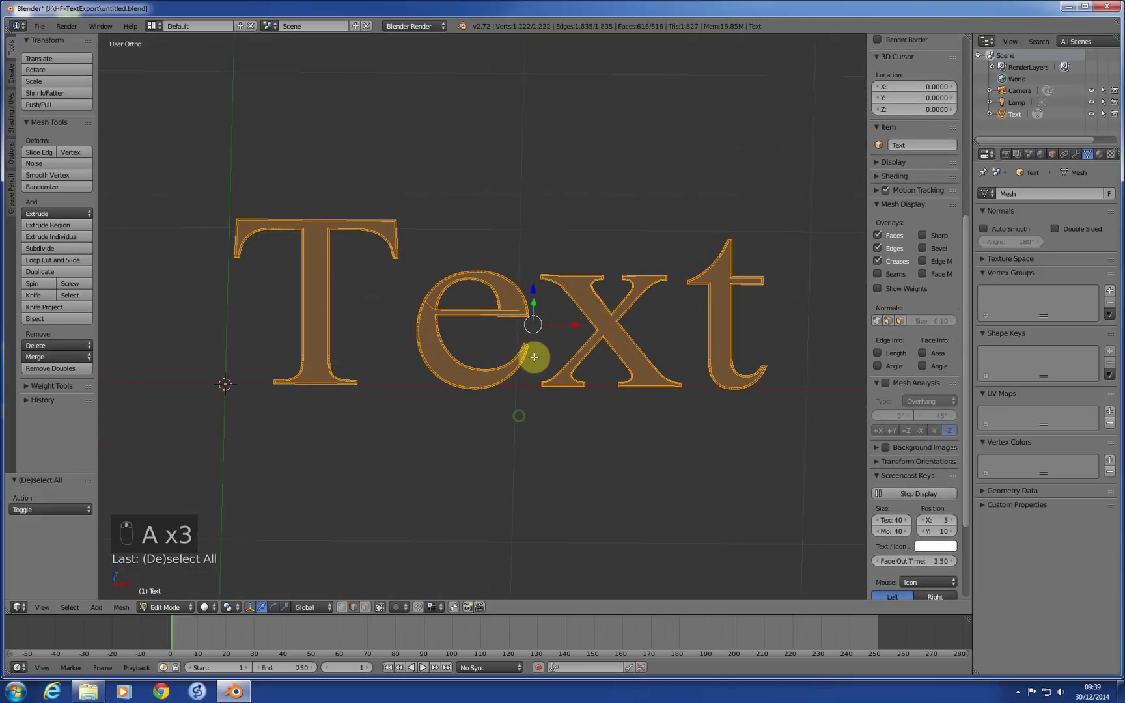
Extrude all the letters along Z into thick 3D text and check the sides
key("e")
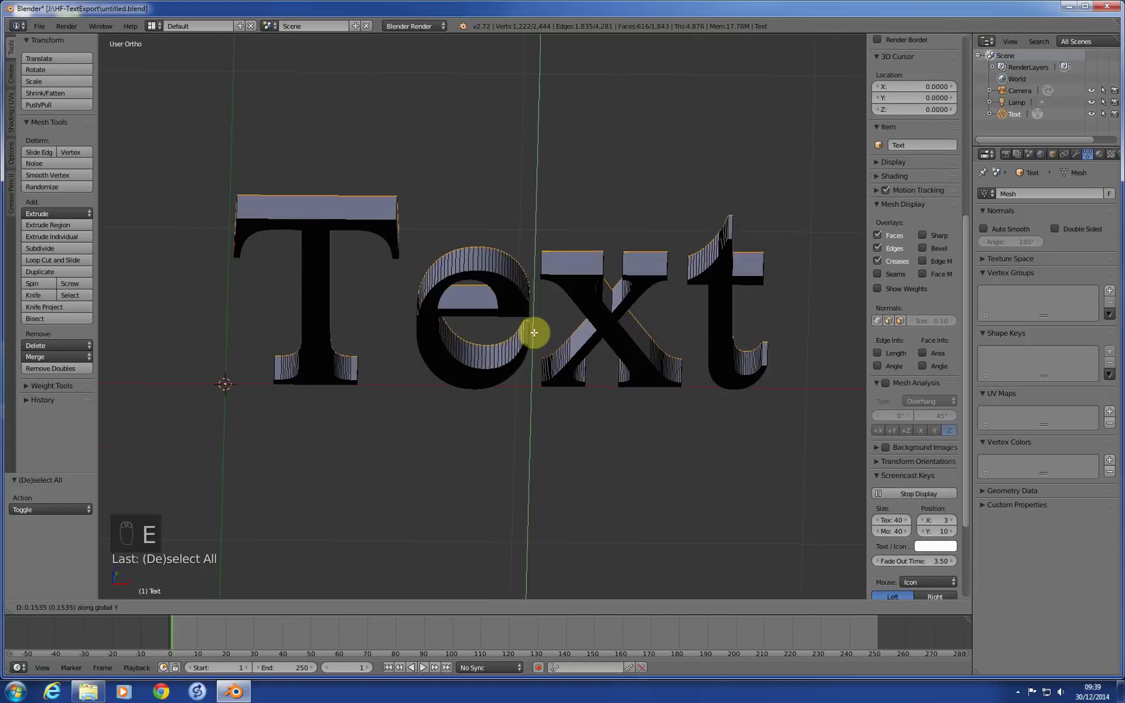
key("KP_1")
key("KP_3")
key("KP_1")
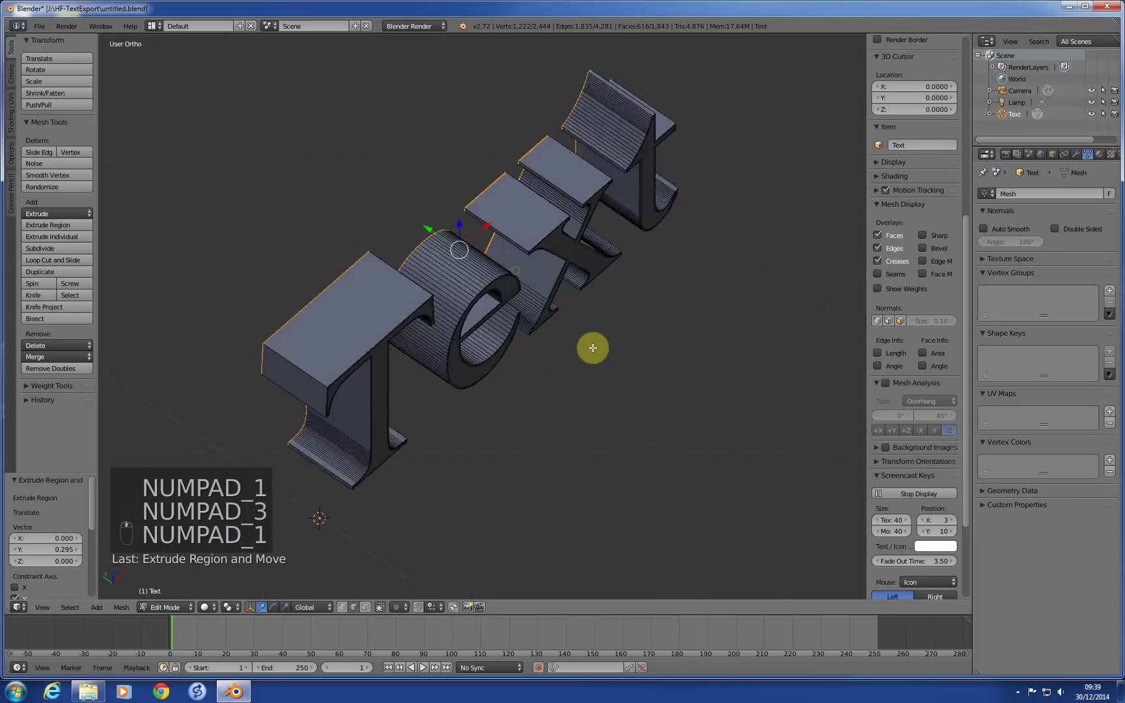
Recalculate normals outward on the whole mesh, then deselect in front view
key("a")
key("a")
key("ctrl+n")
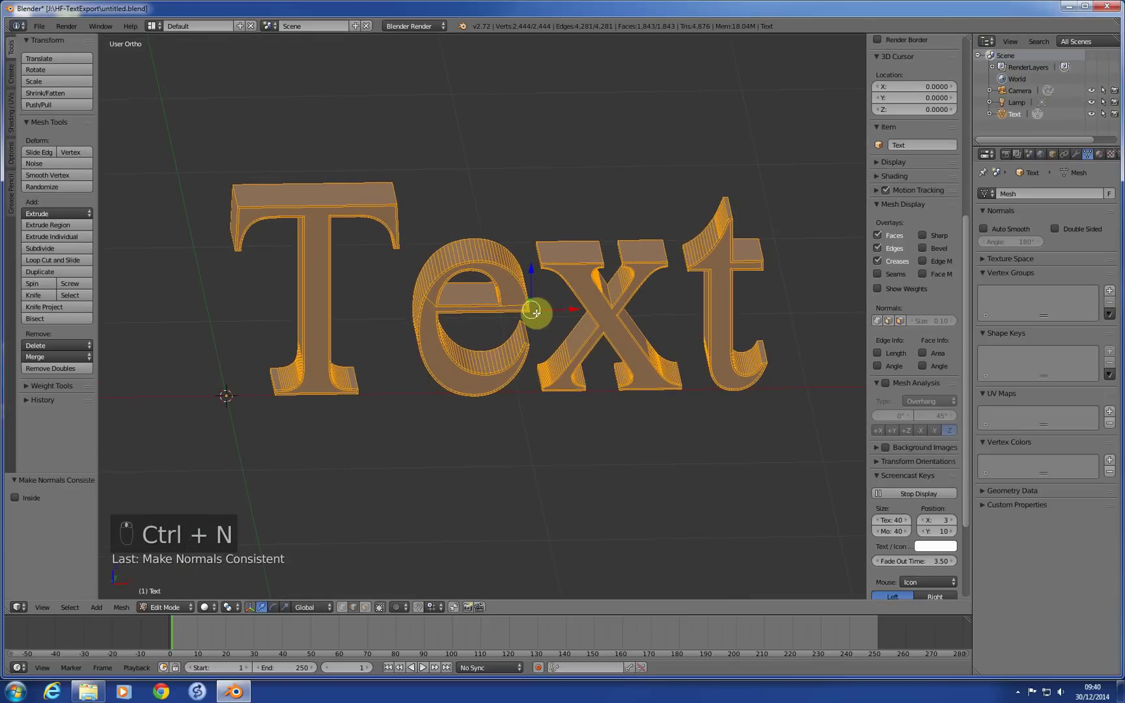
key("a")
key("KP_1")
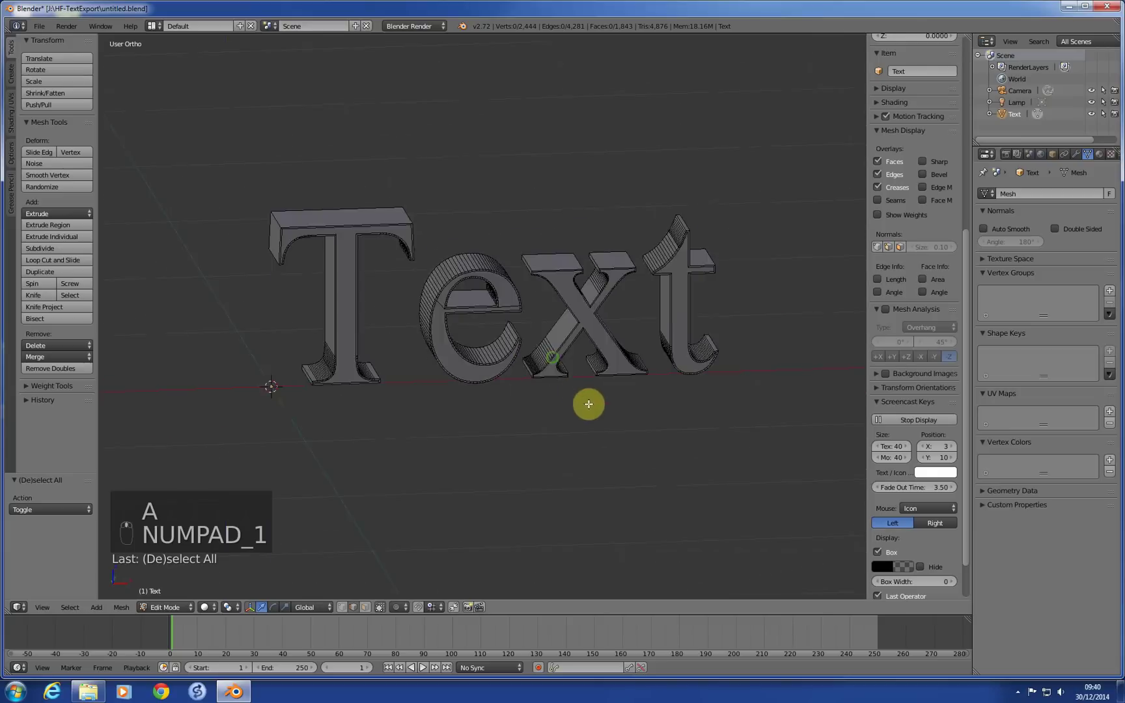
key("KP_1")
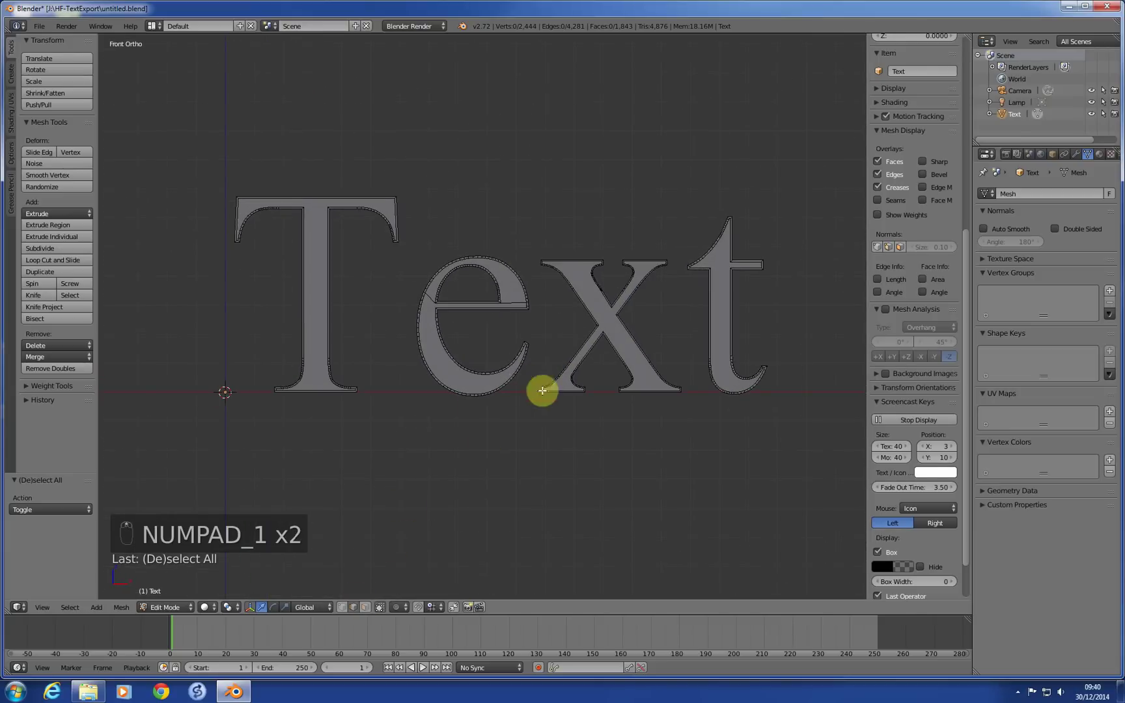
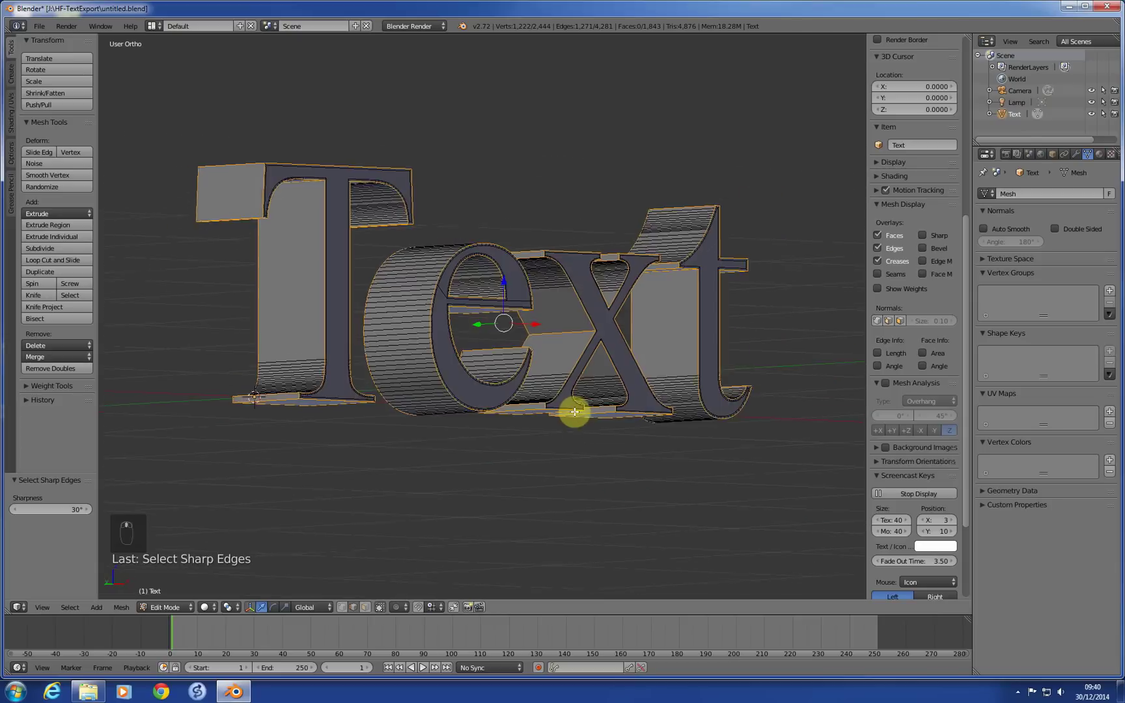
Set bevel weight 1 on the text's sharp outline edges and return to Object Mode
key("ctrl+e")
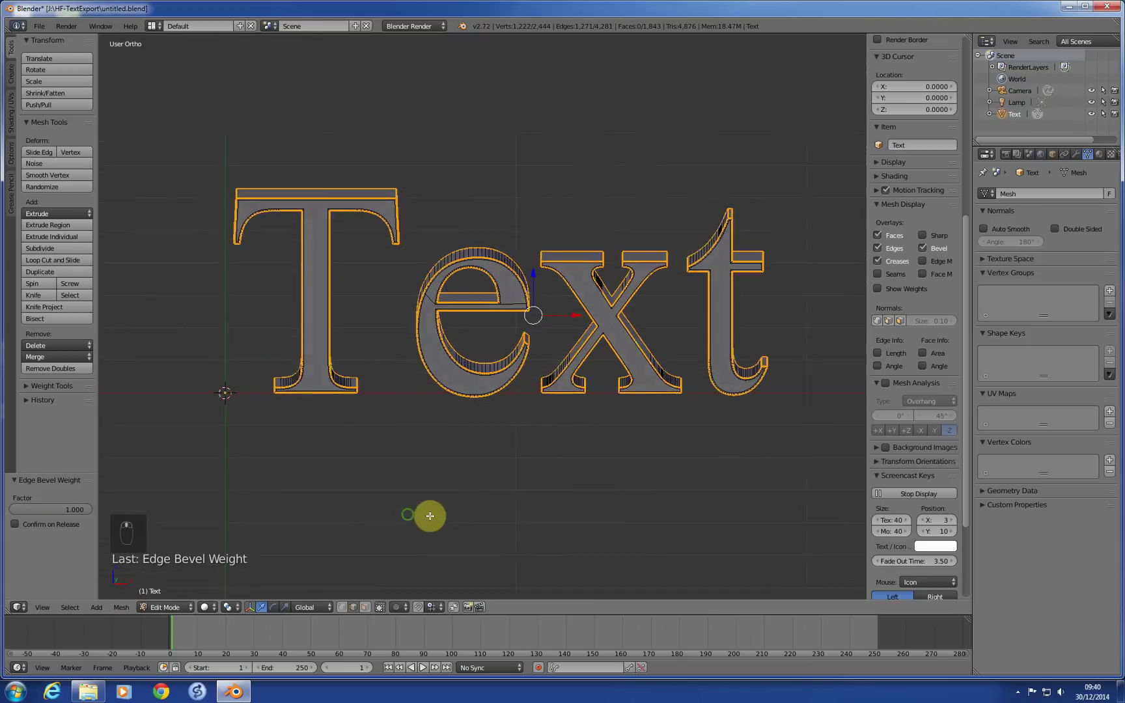
key("ctrl+e")
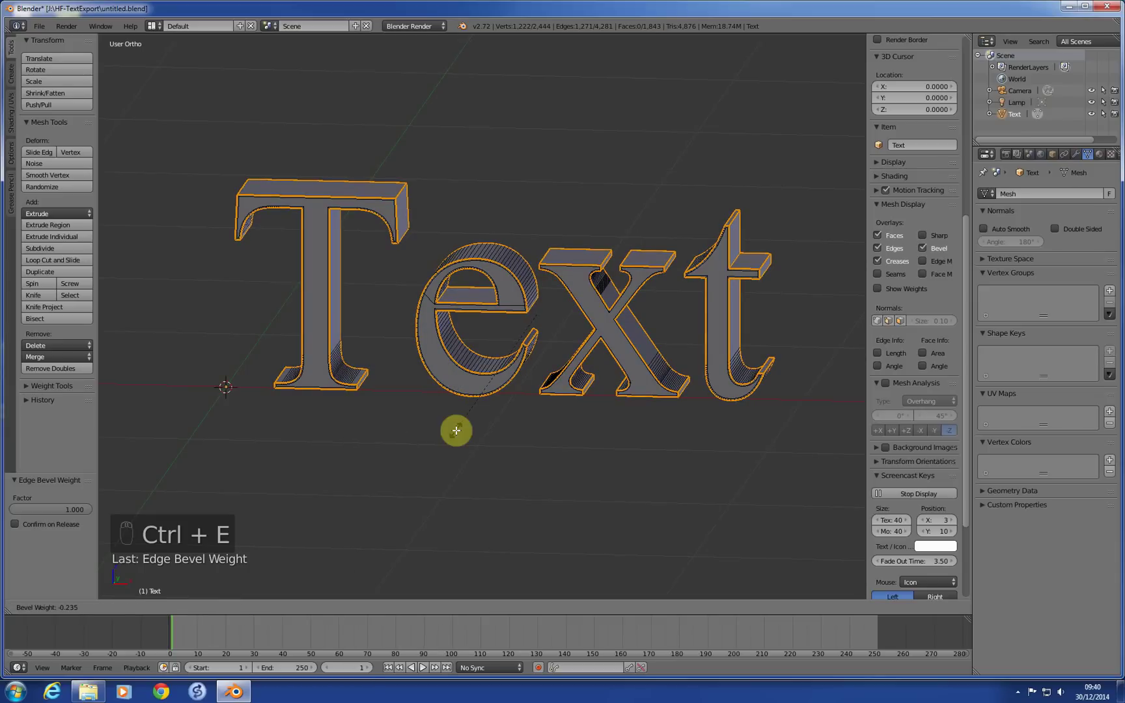
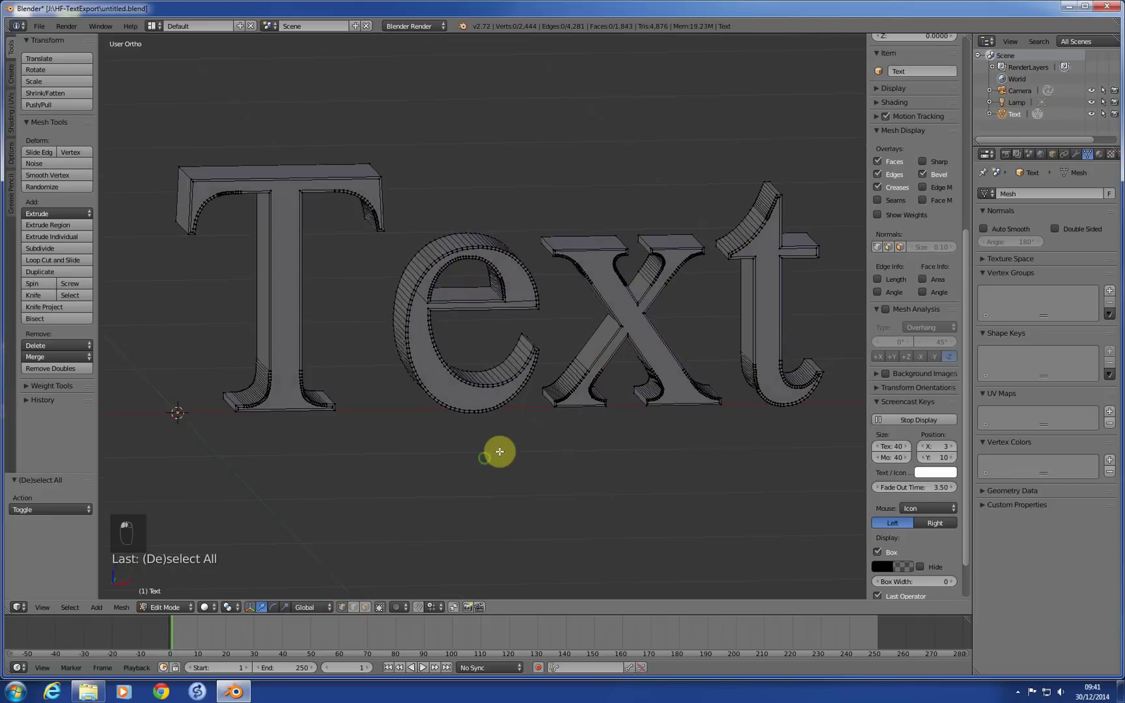
key("Tab")
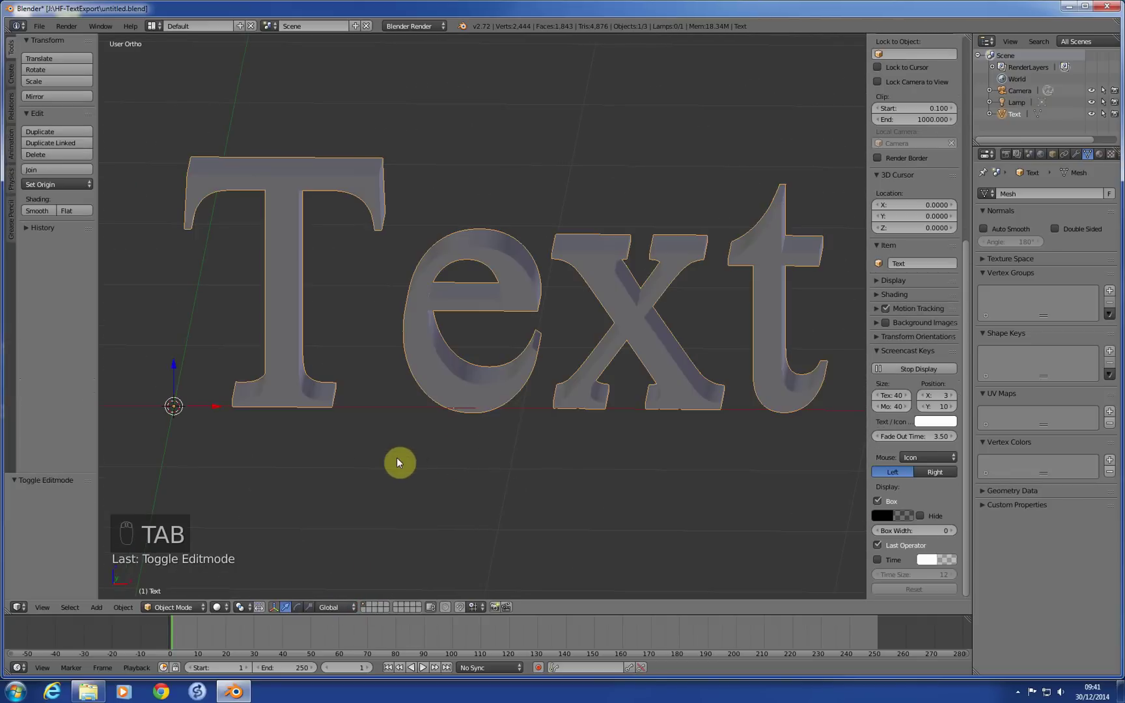
Add a Bevel modifier limited by Weight to the text and re-enter Edit Mode
key("KP_1")
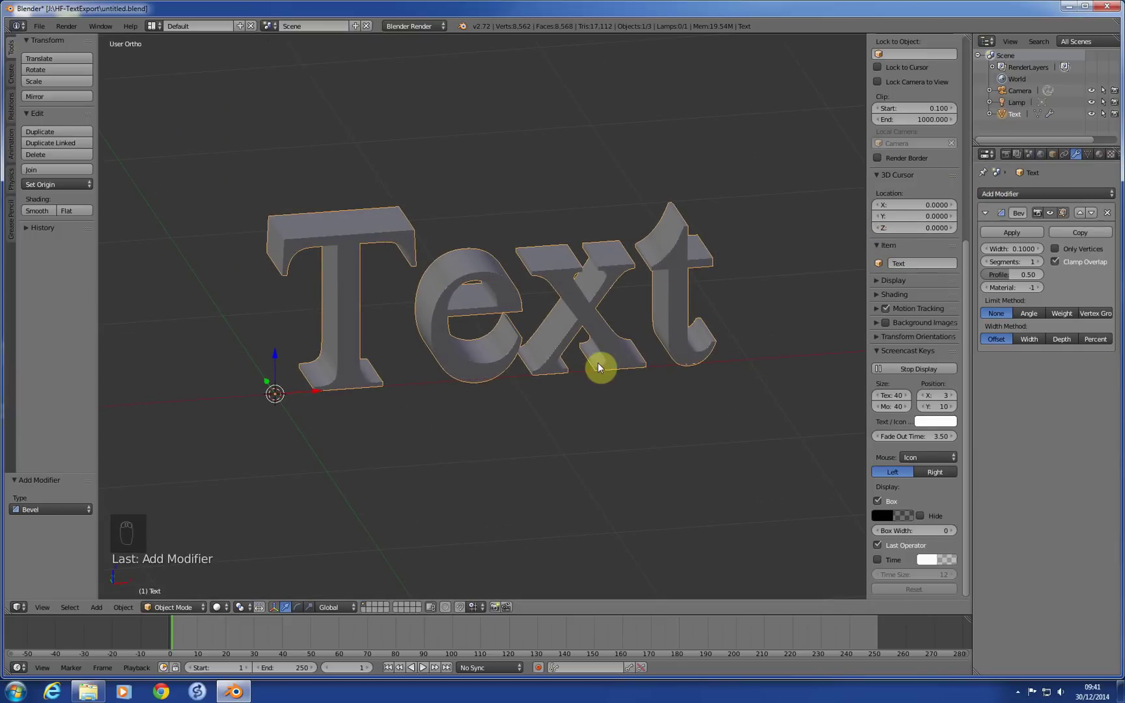
left_click_drag(643, 353, 1064, 317)
key("Tab")
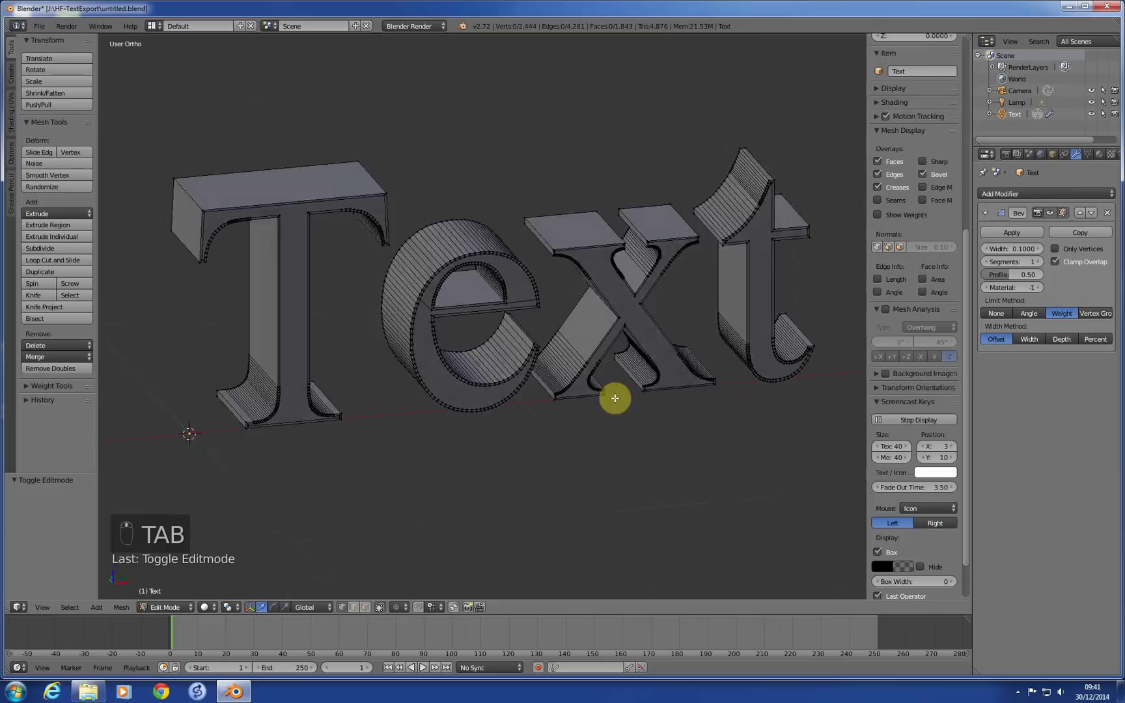
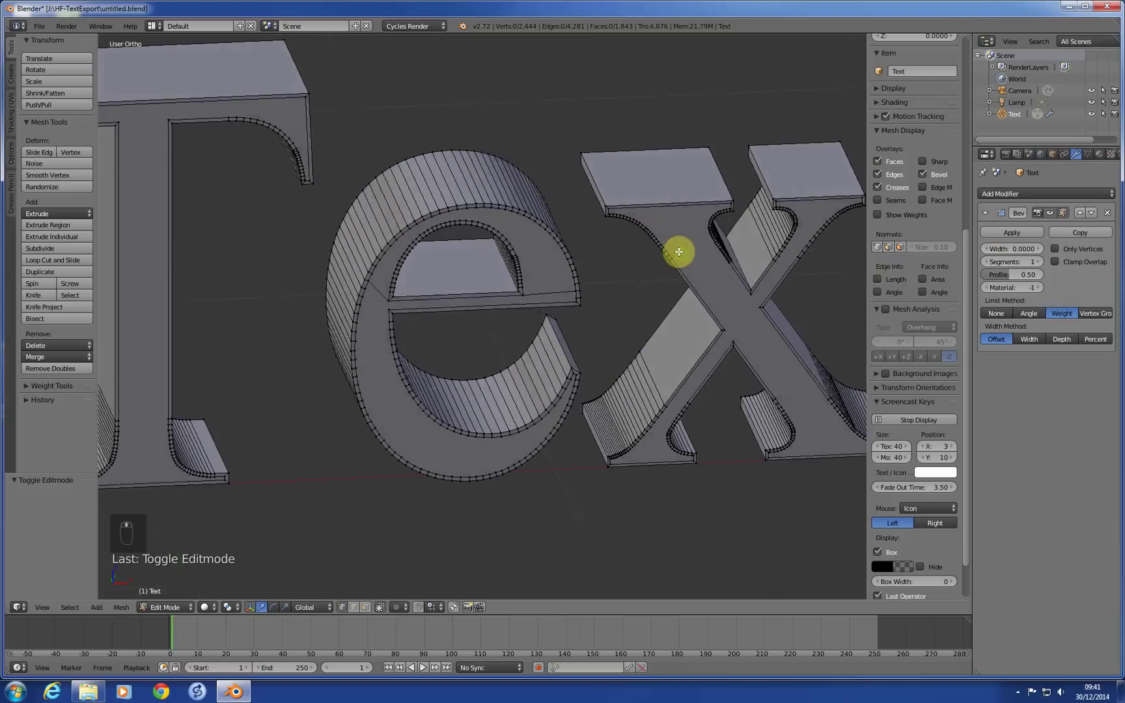
Set the Bevel modifier width to 0.003 with Clamp Overlap and inspect the x
key("KP_1")
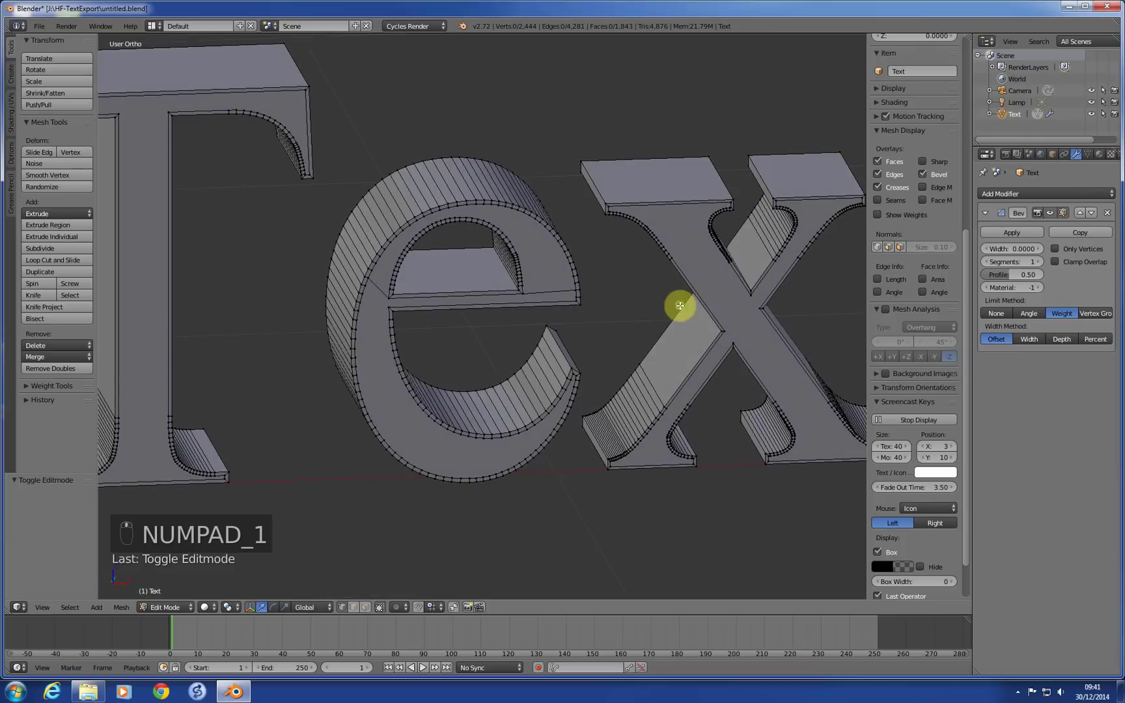
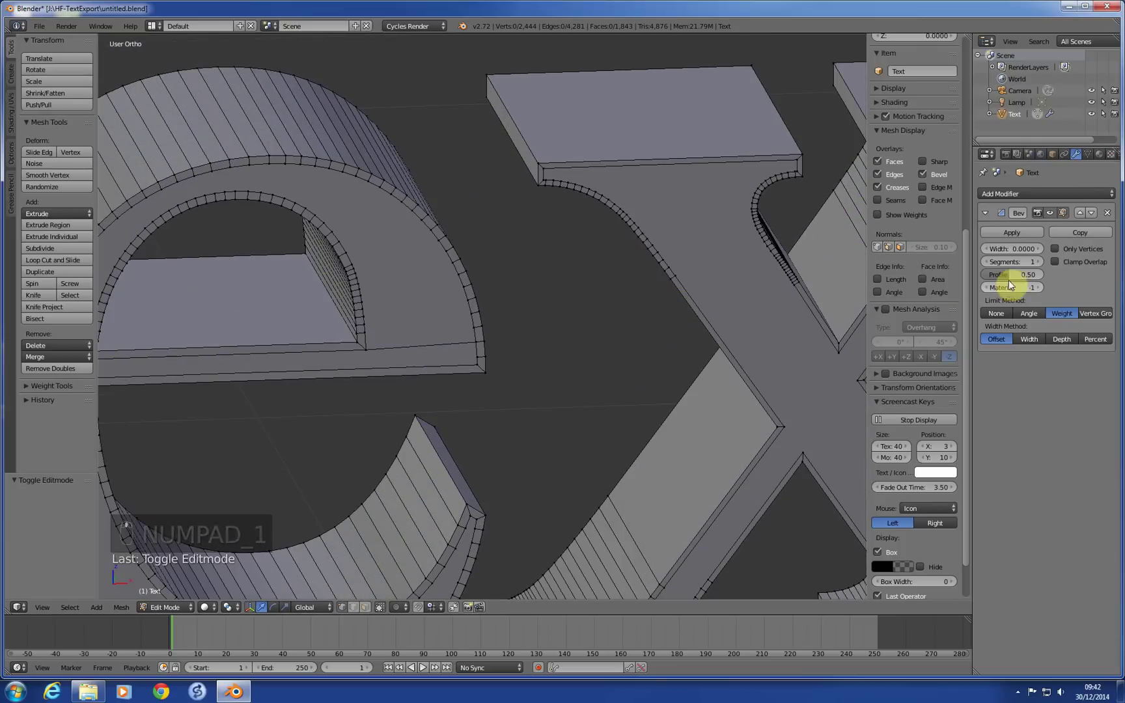
left_click_drag(1045, 251, 1043, 251)
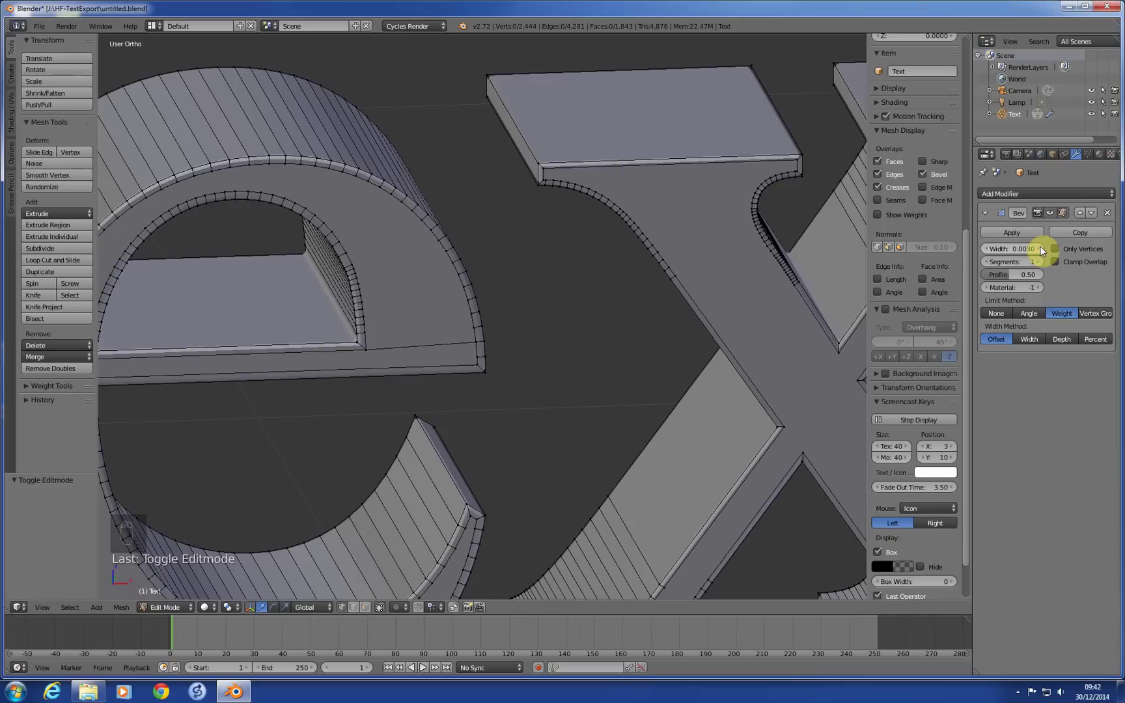
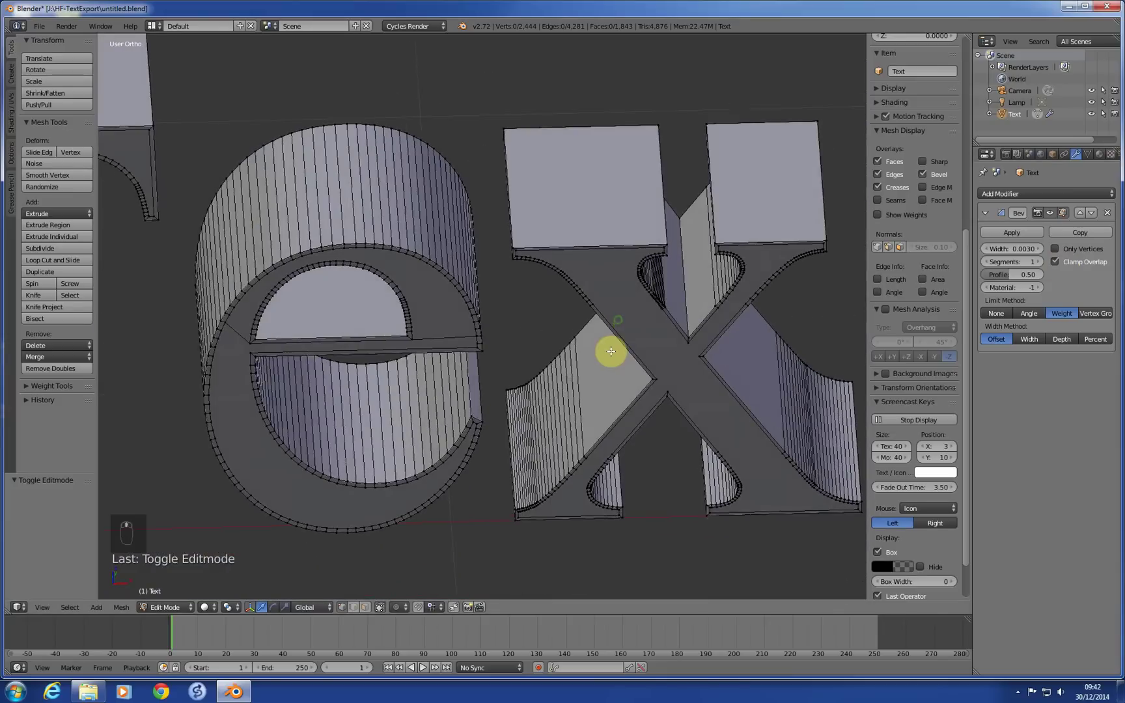
key("KP_1")
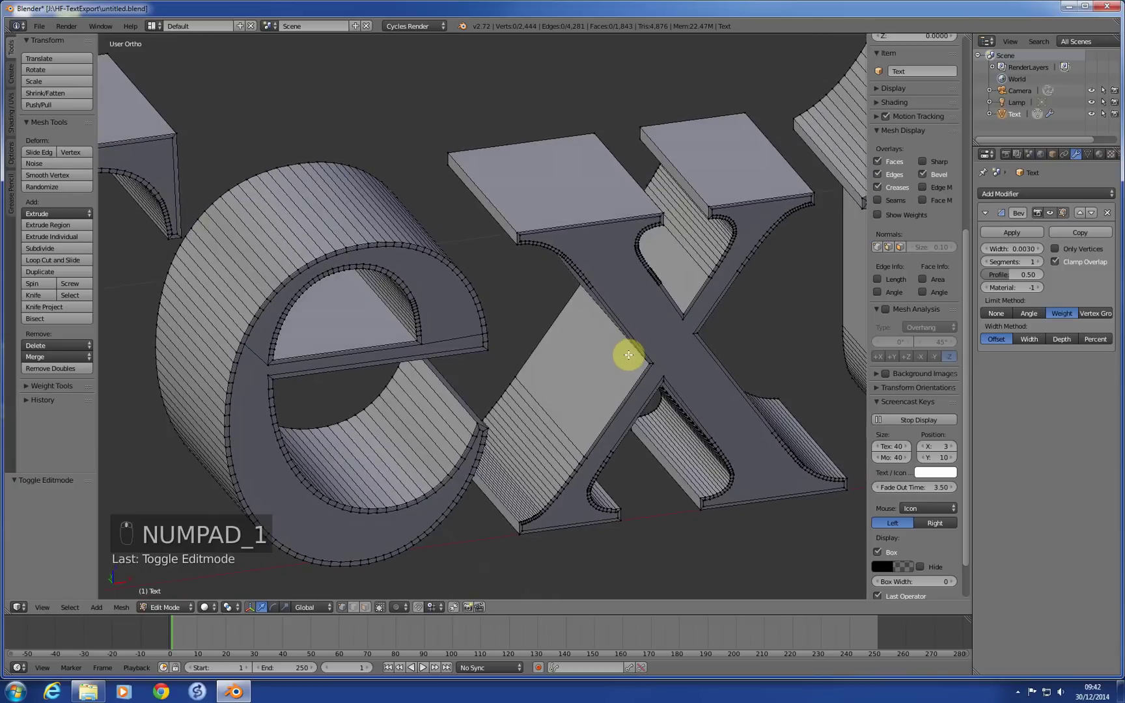
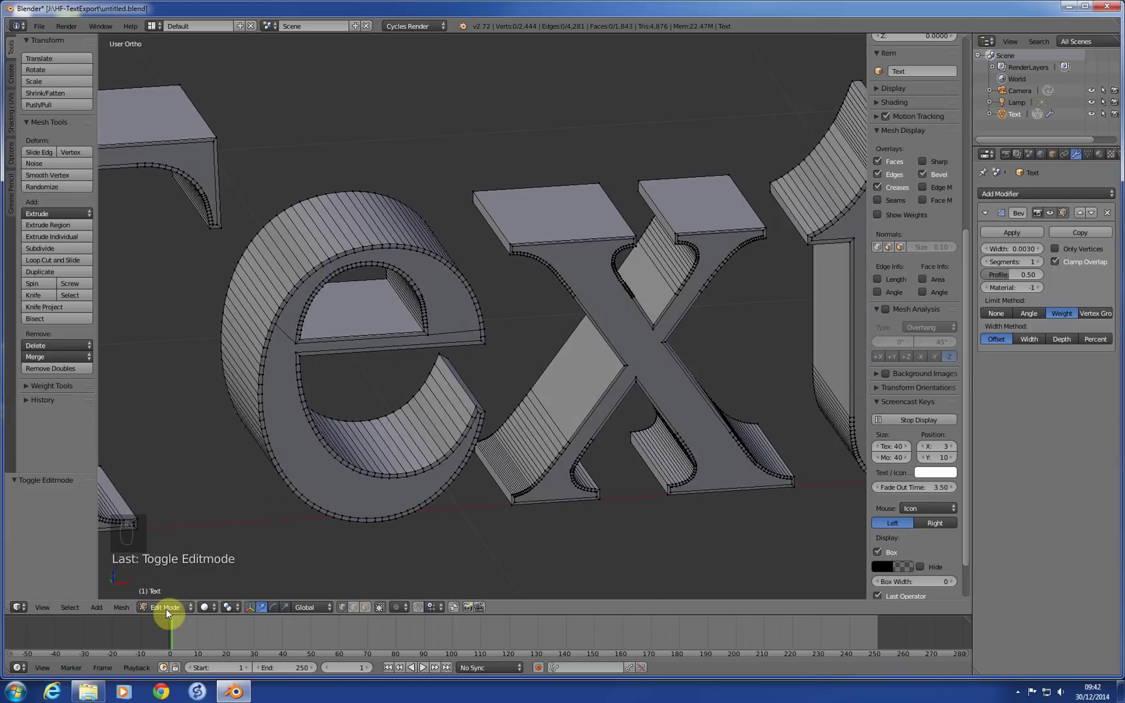
Return to Object Mode and switch the viewport to Rendered shading
key("Tab")
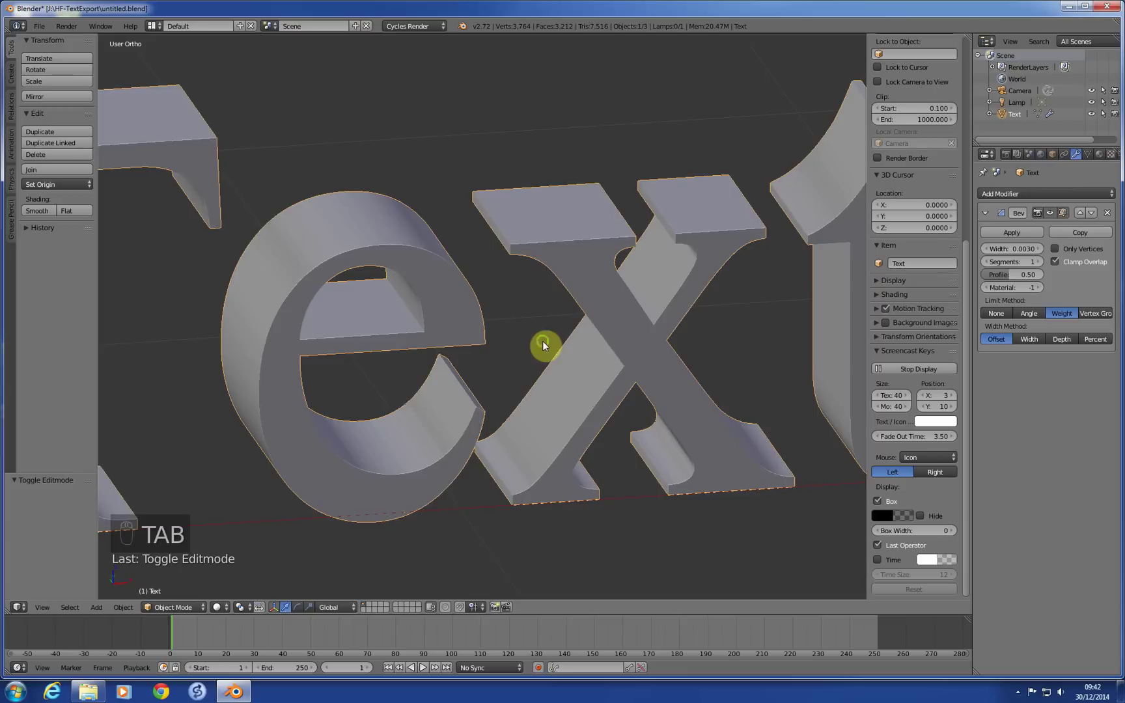
left_click_drag(527, 341, 530, 355)
key("z")
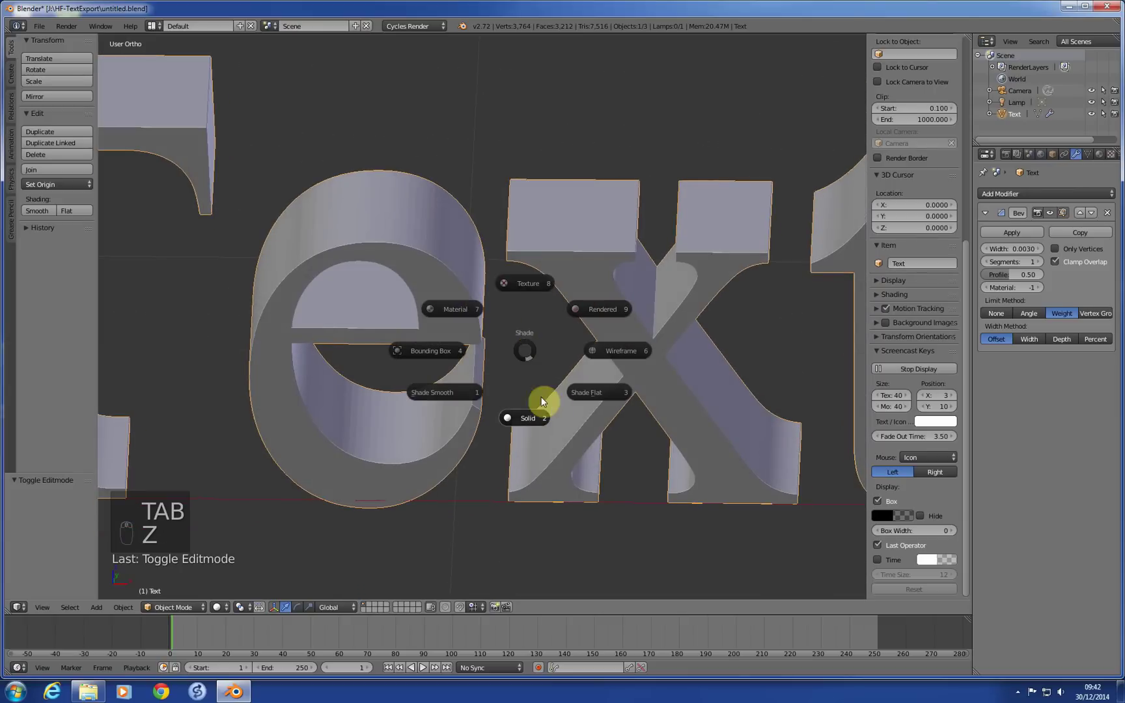
Light the world with a Sky Texture background at strength 3
middle_click(523, 361)
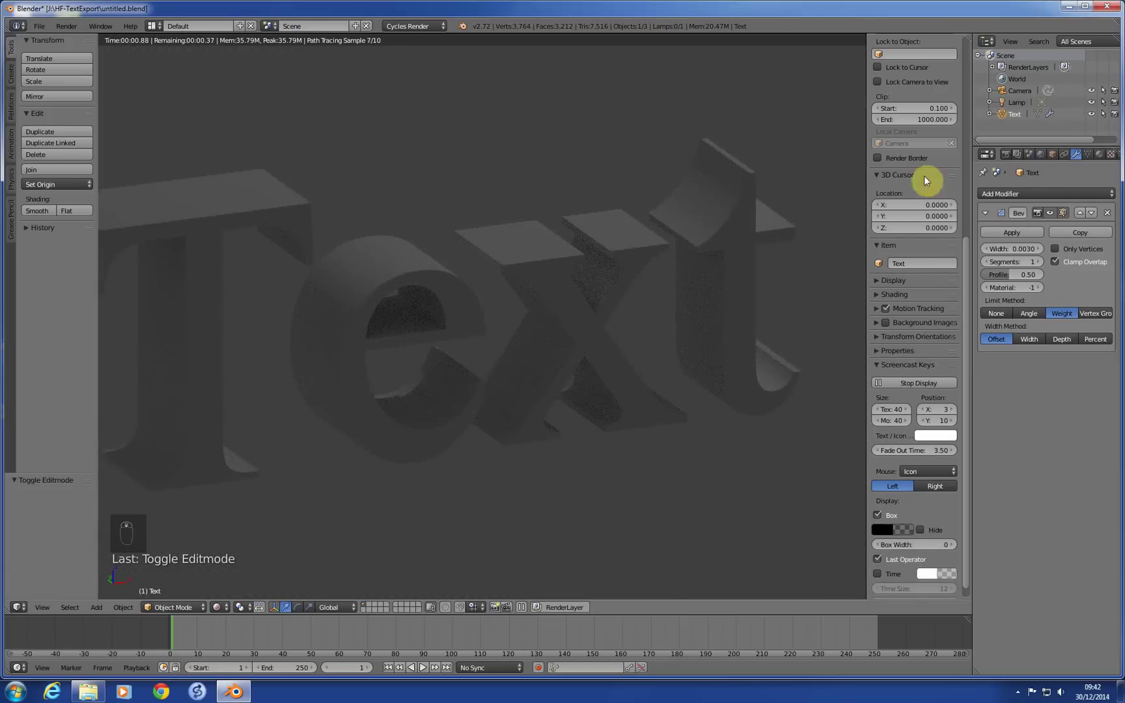
middle_click(1014, 189)
left_click_drag(1046, 162, 800, 196)
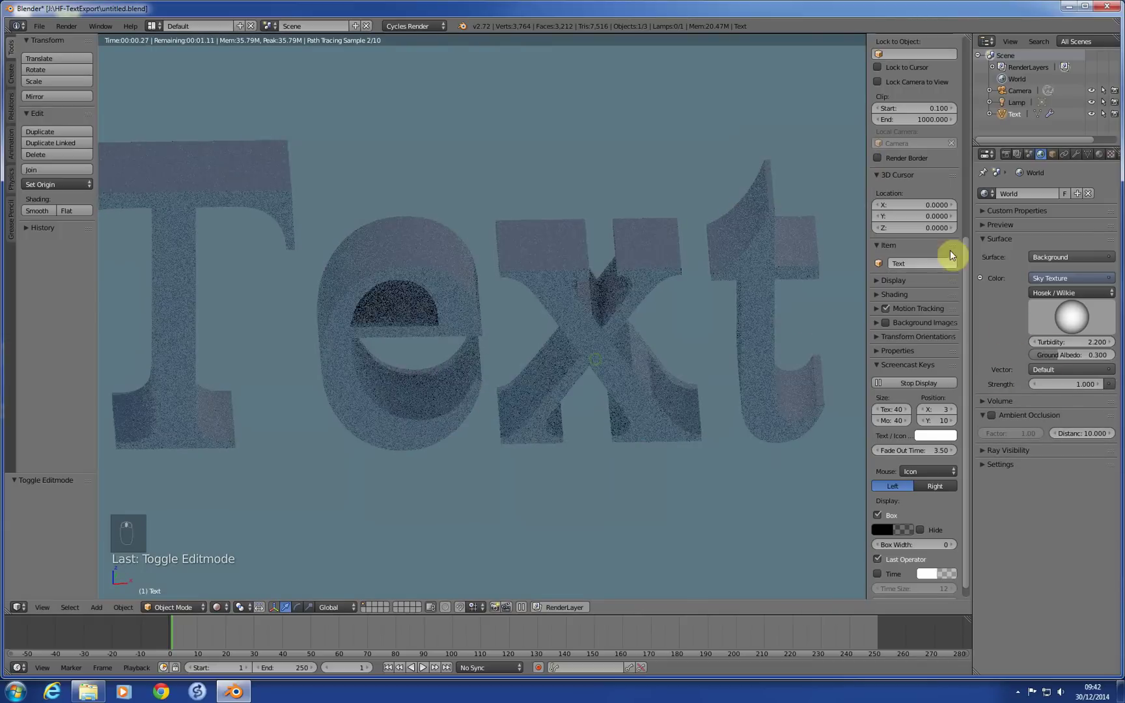
left_click_drag(1003, 156, 982, 542)
left_click_drag(984, 541, 1099, 575)
Raise the viewport preview samples to 200 and orbit the rendered text
key("0")
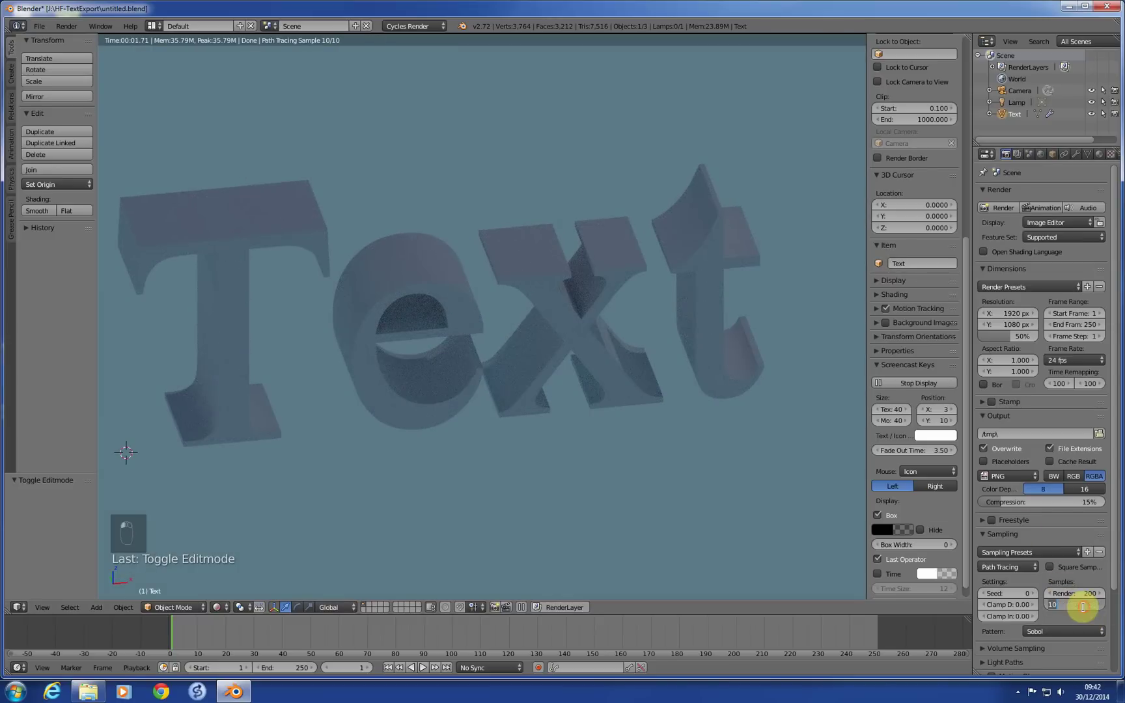
key("0")
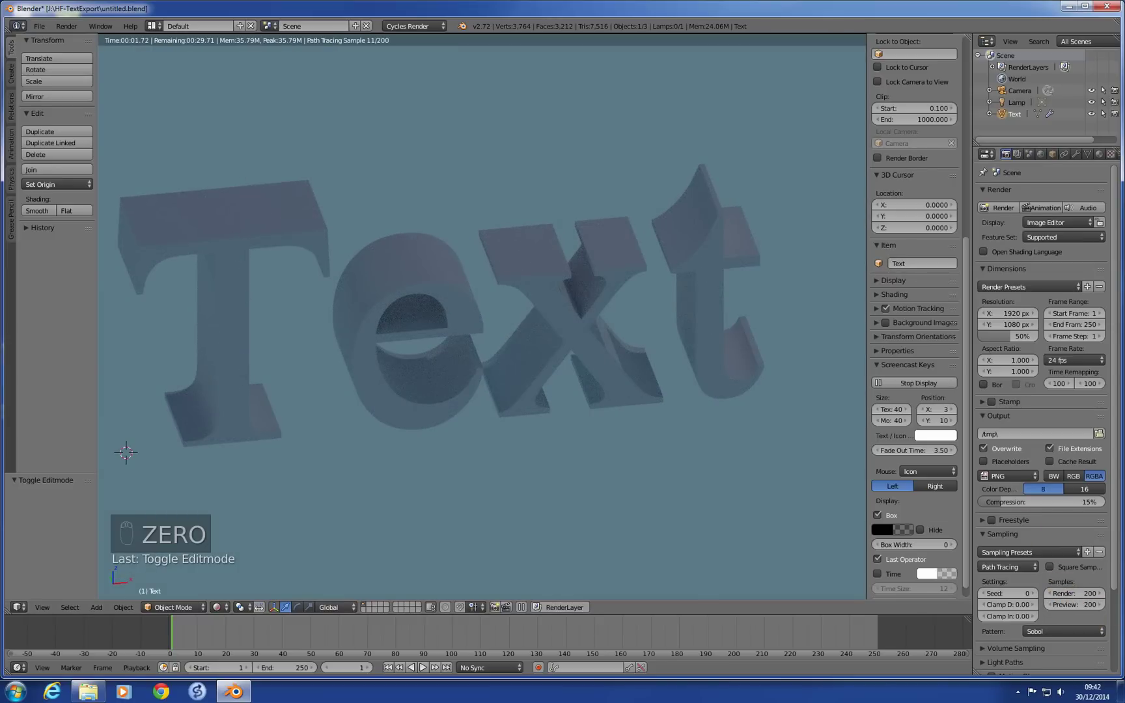
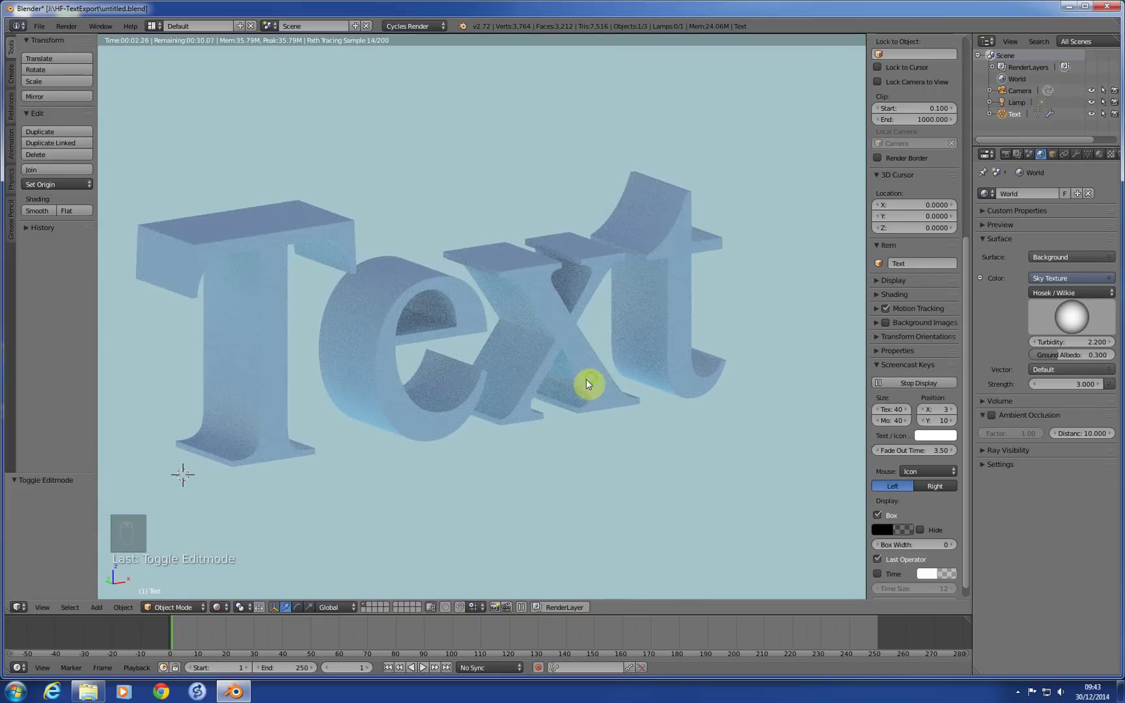
middle_click(569, 392)
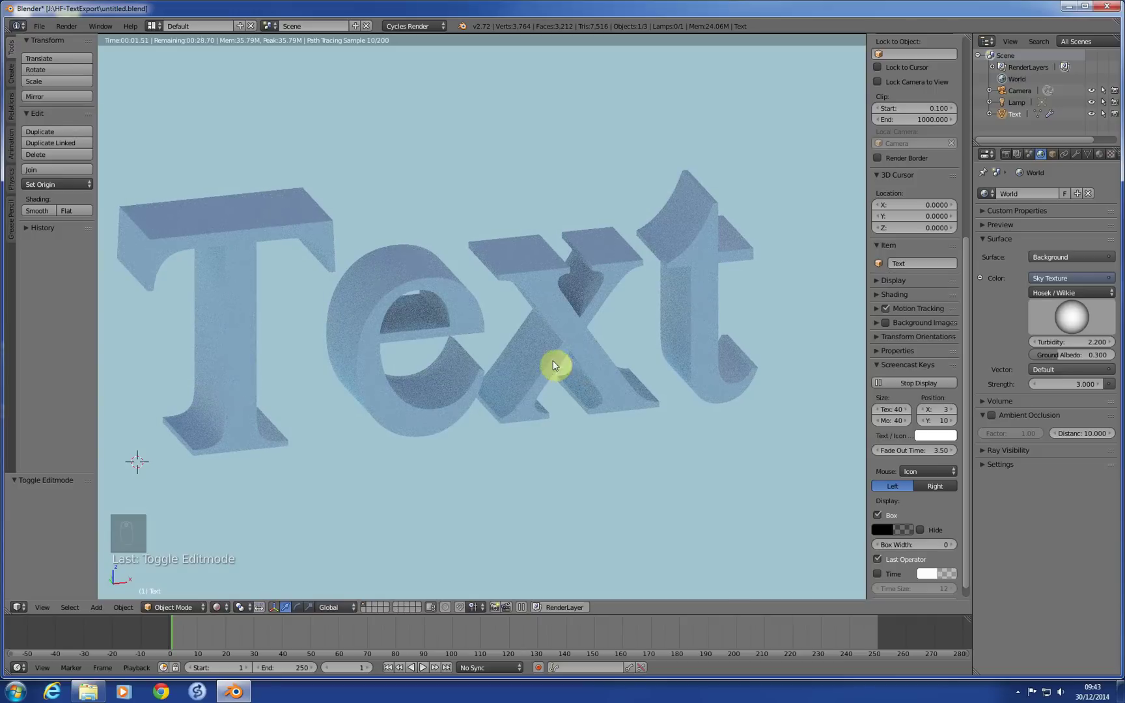
middle_click(545, 369)
middle_click(527, 363)
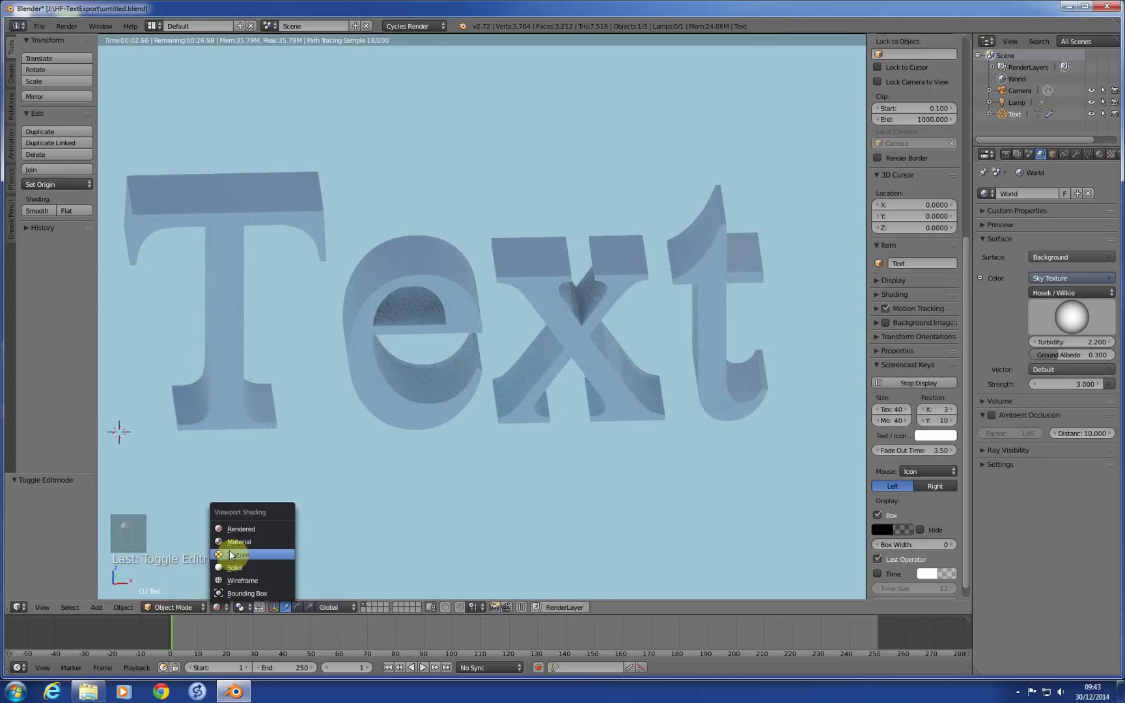
middle_click(398, 475)
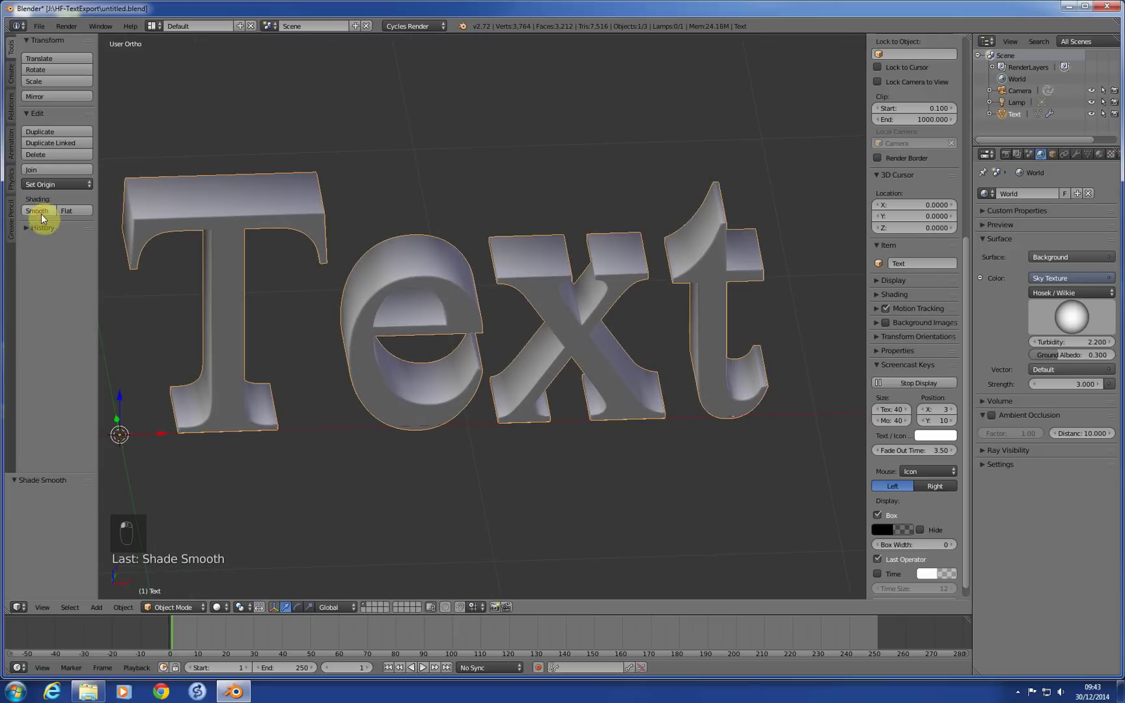
Shade the text smooth, orbiting to look down on it
middle_click(471, 394)
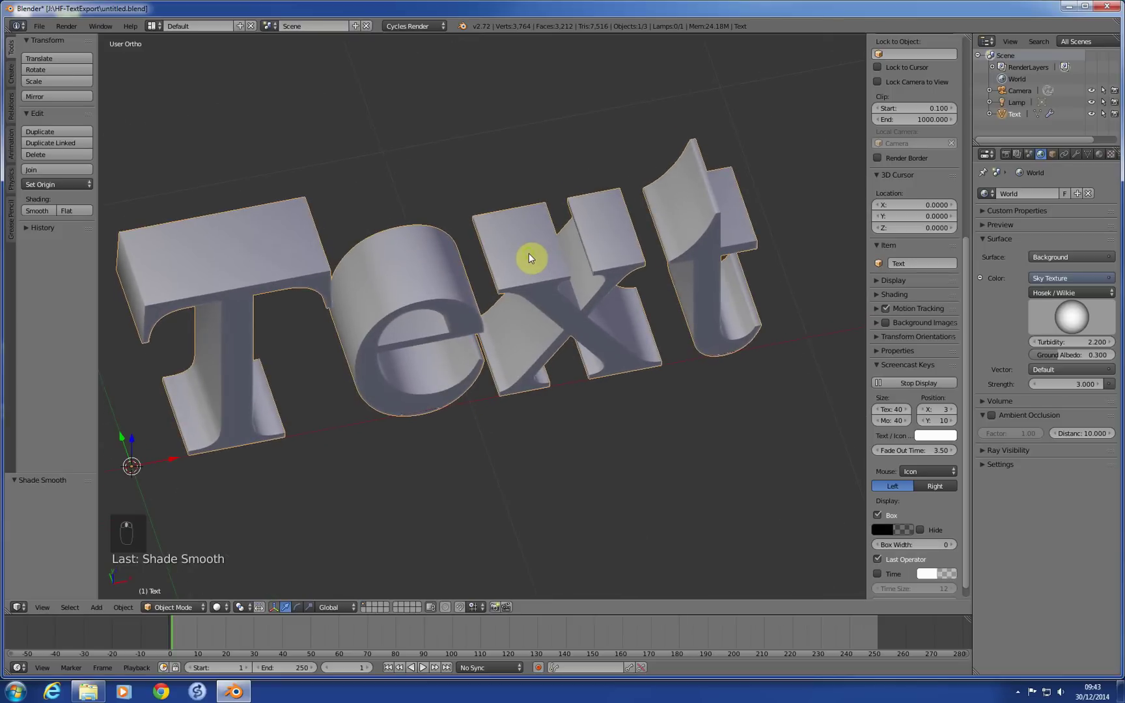
Add edge loop cuts along the sides of the first letter and the e
key("Tab")
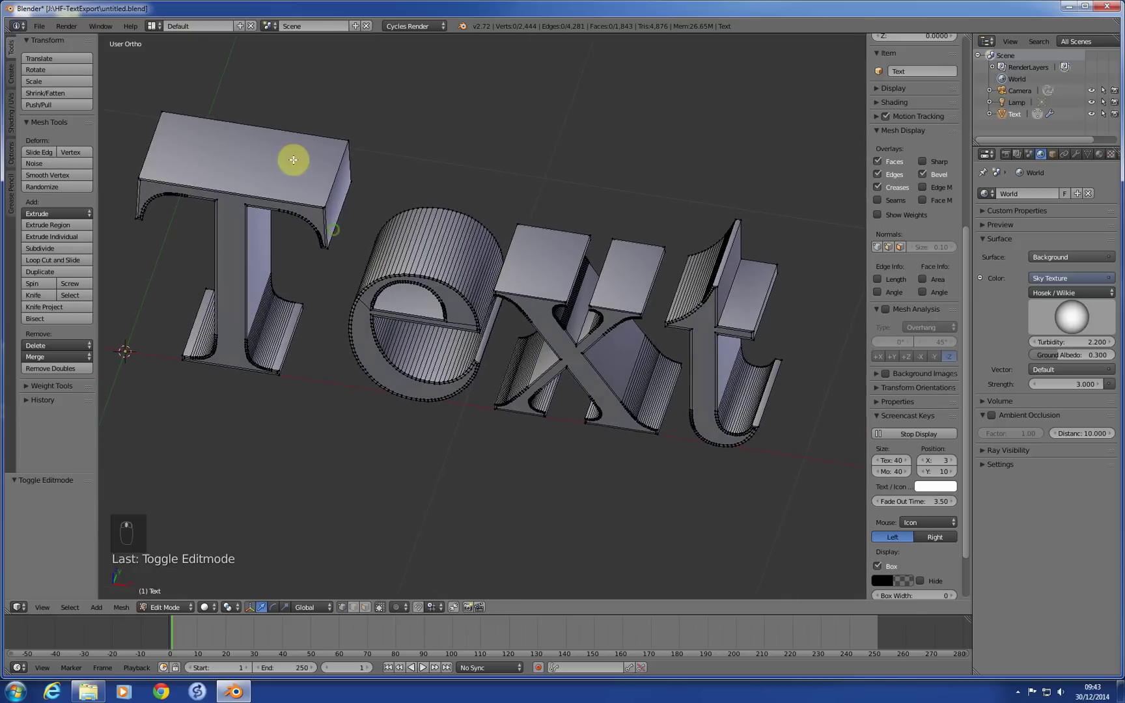
key("ctrl+r")
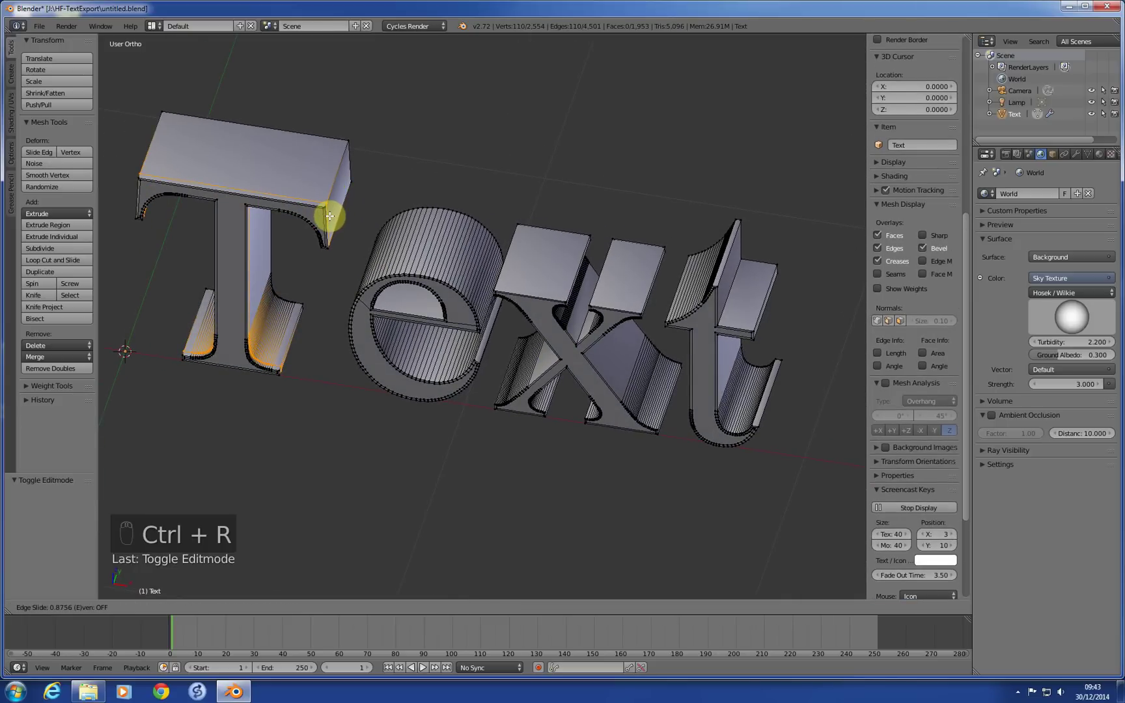
key("ctrl+r")
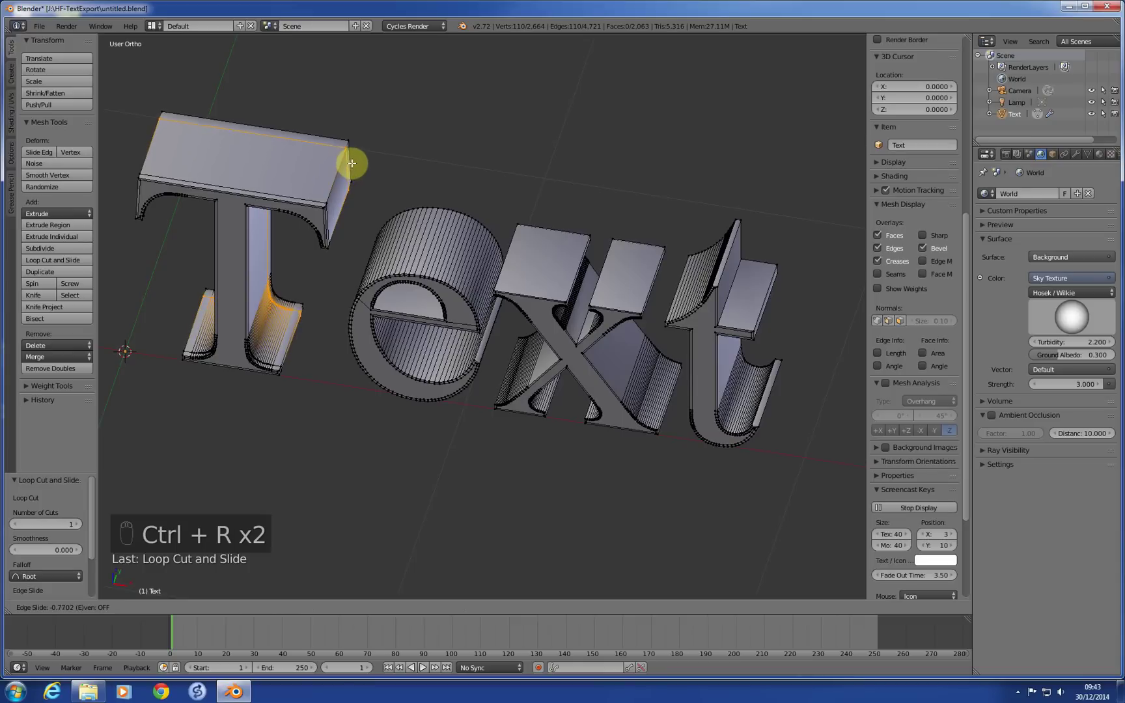
key("ctrl+r")
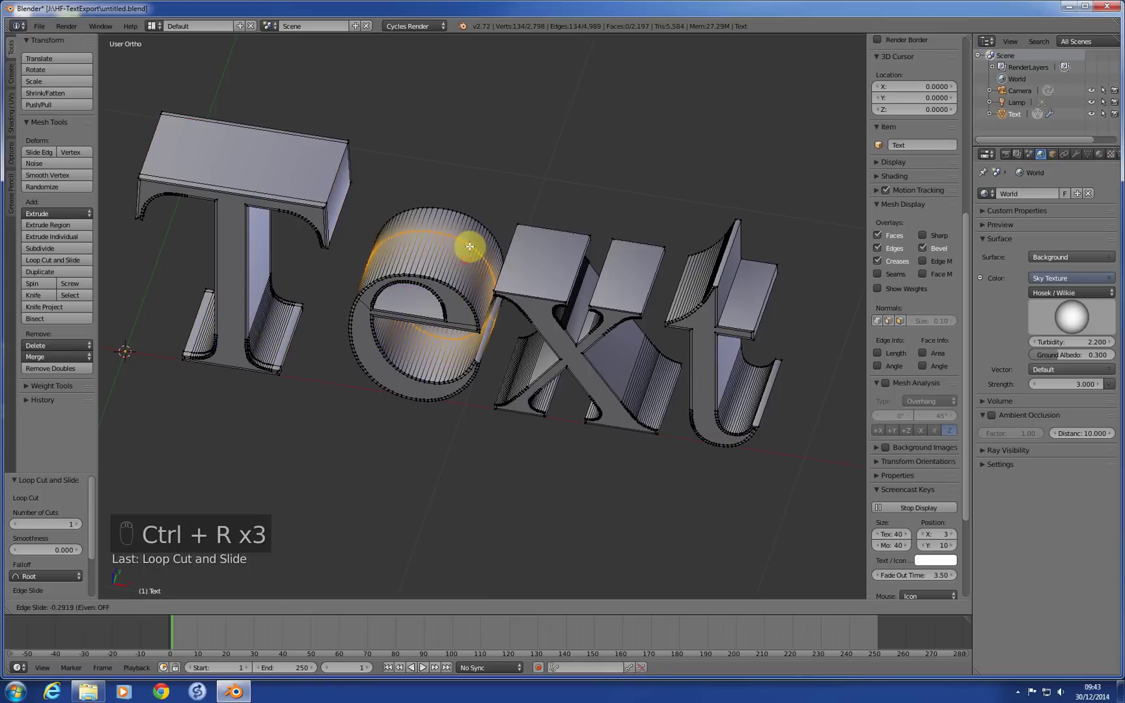
Add loop cuts near the edges of the x and t sides, then leave Edit Mode
key("ctrl+r")
key("ctrl+r")
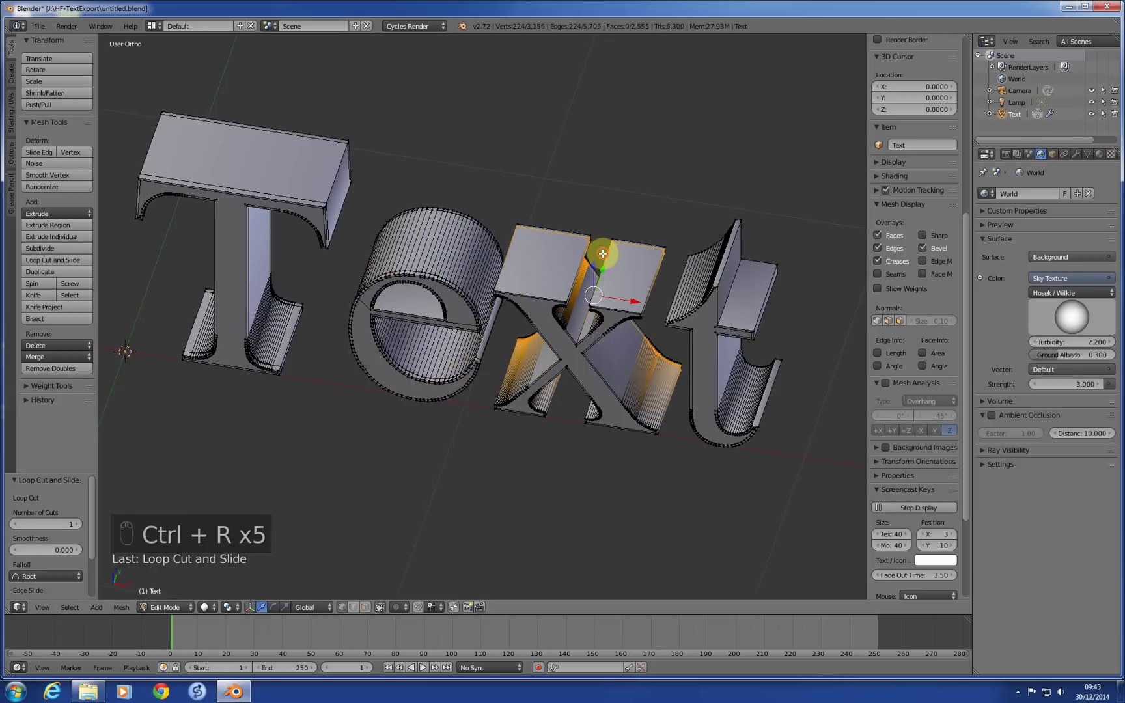
key("ctrl+r")
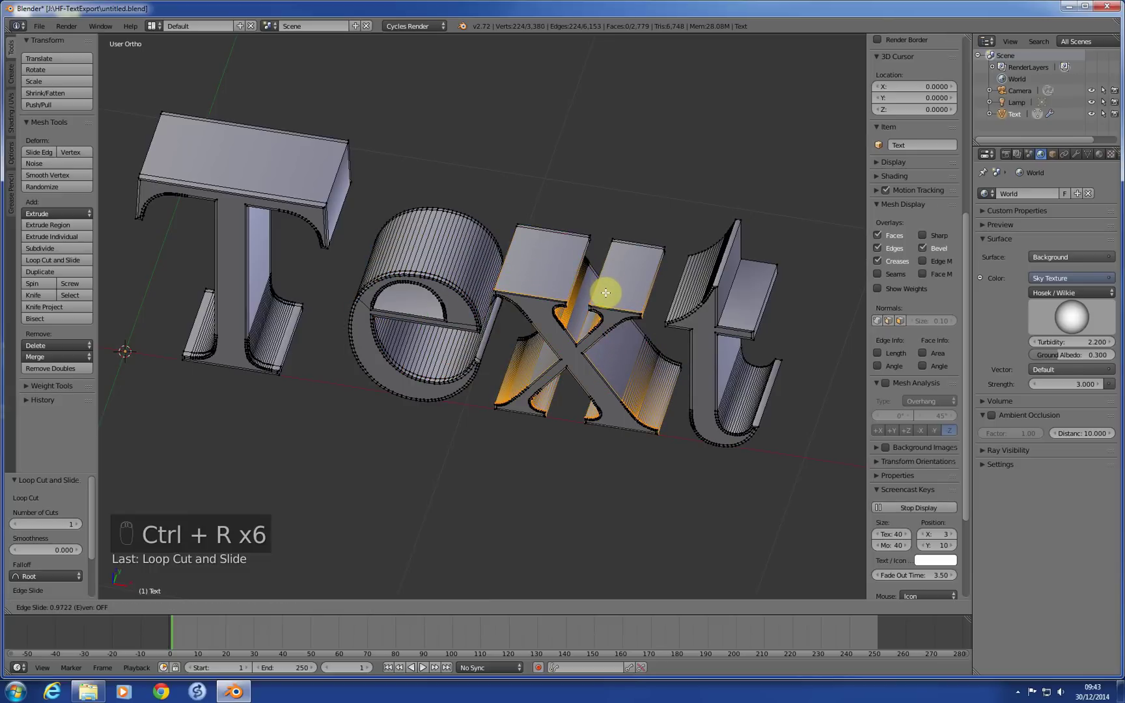
key("ctrl+r")
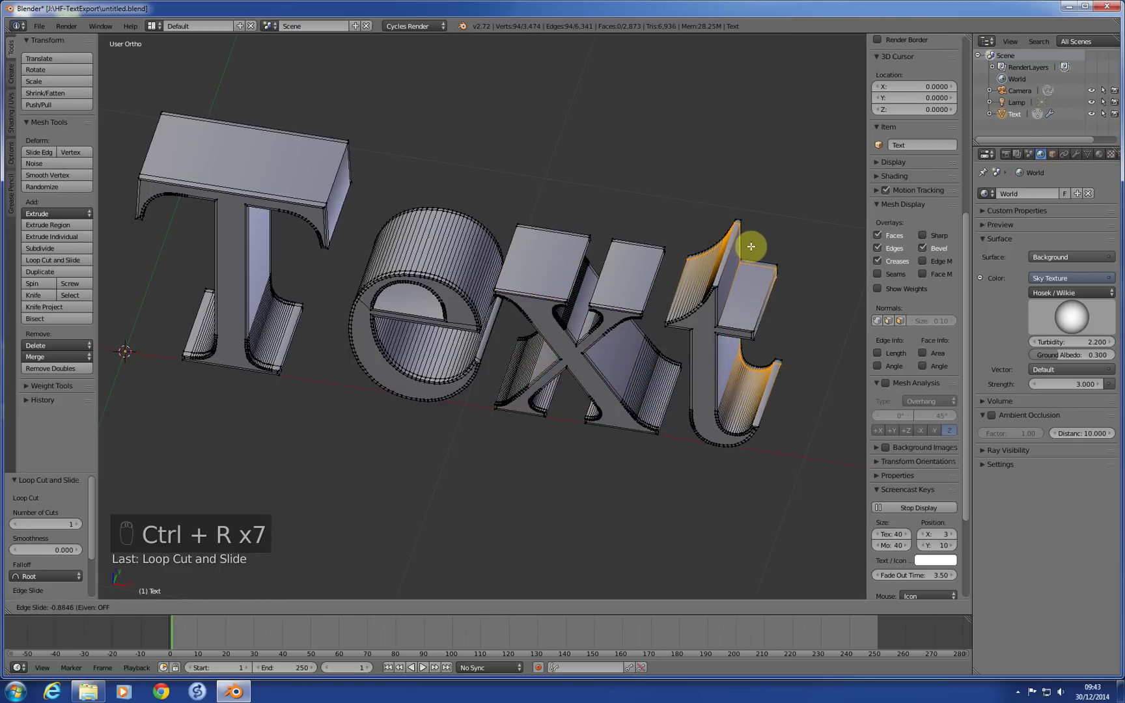
key("ctrl+r")
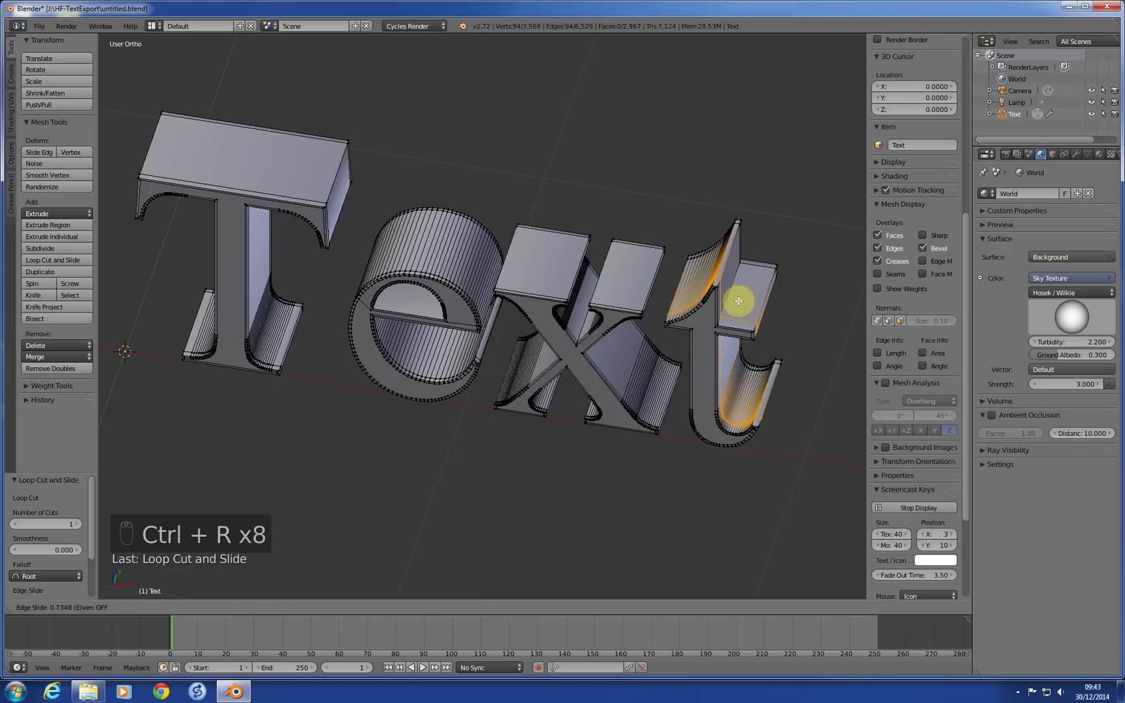
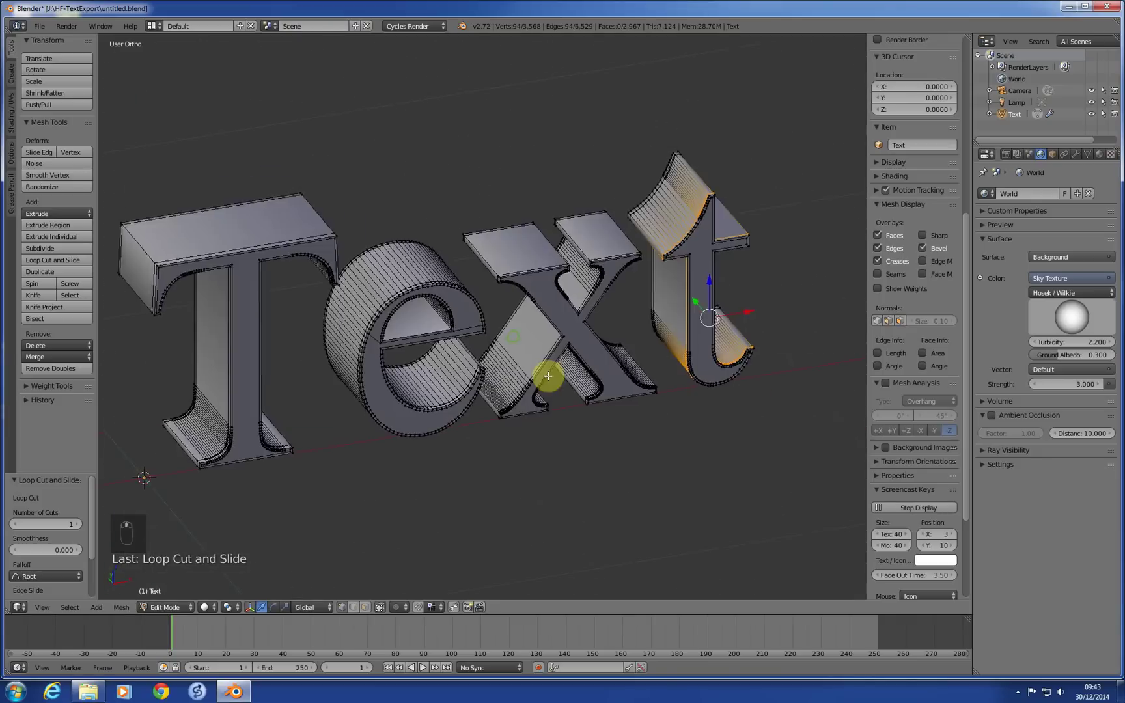
key("Tab")
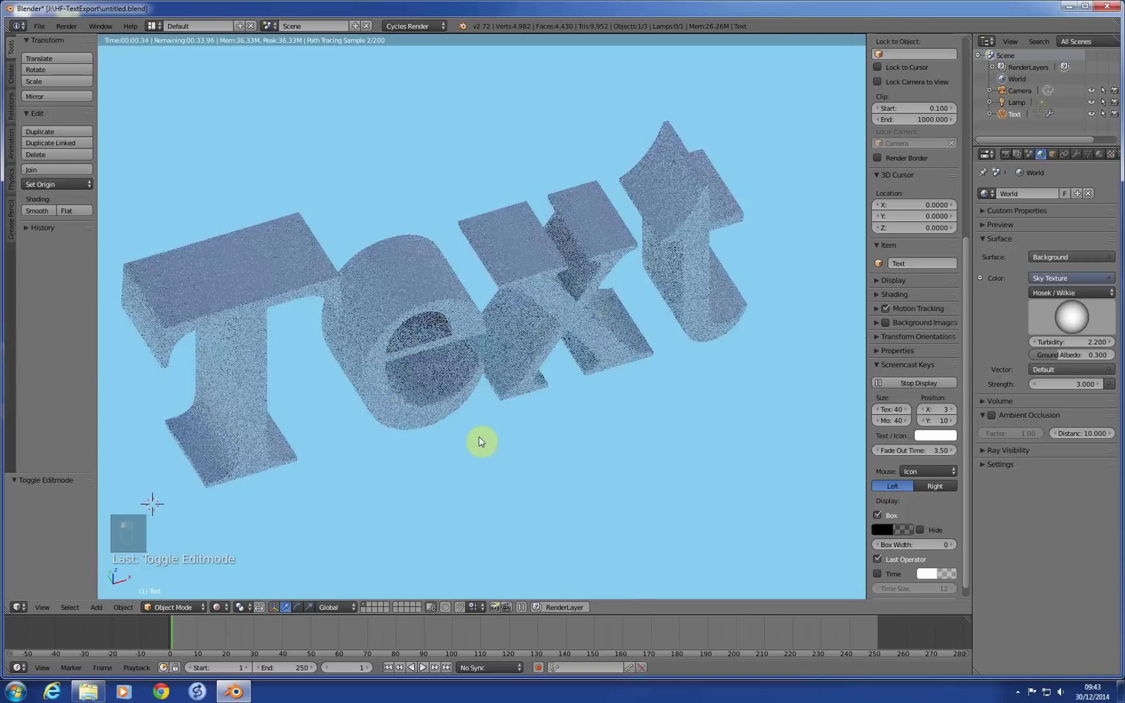
Orbit the rendered preview of the text, then return to a solid front view
middle_click(487, 420)
middle_click(481, 384)
key("KP_1")
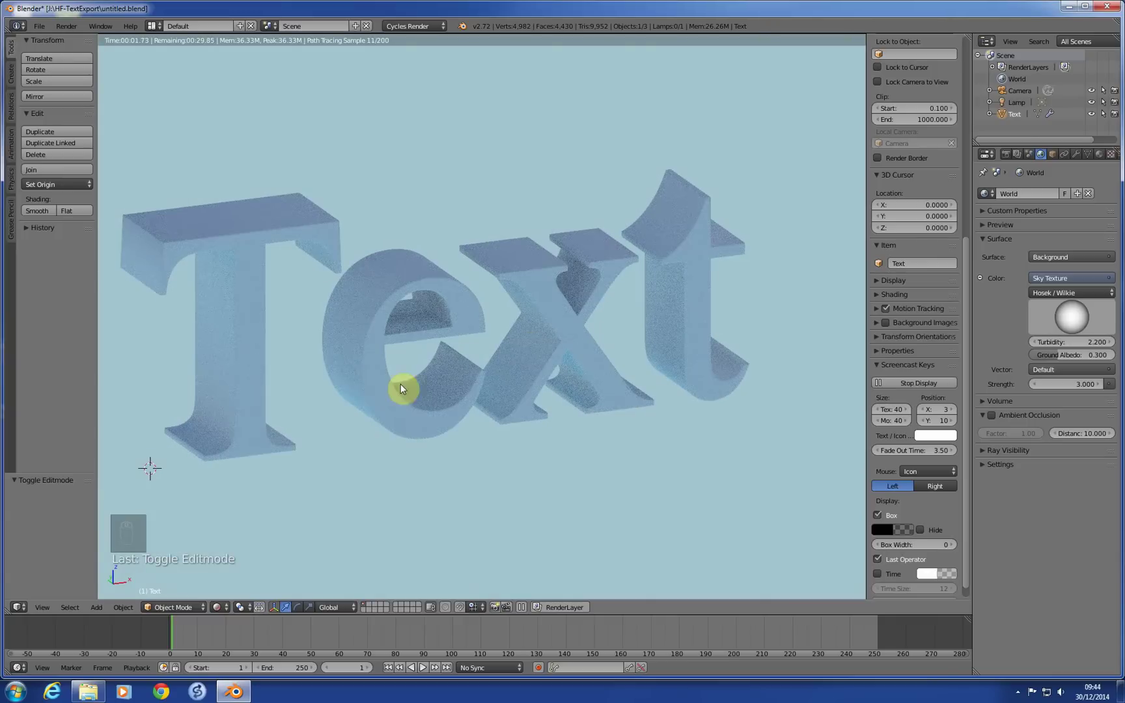
left_click_drag(216, 609, 229, 578)
key("KP_1")
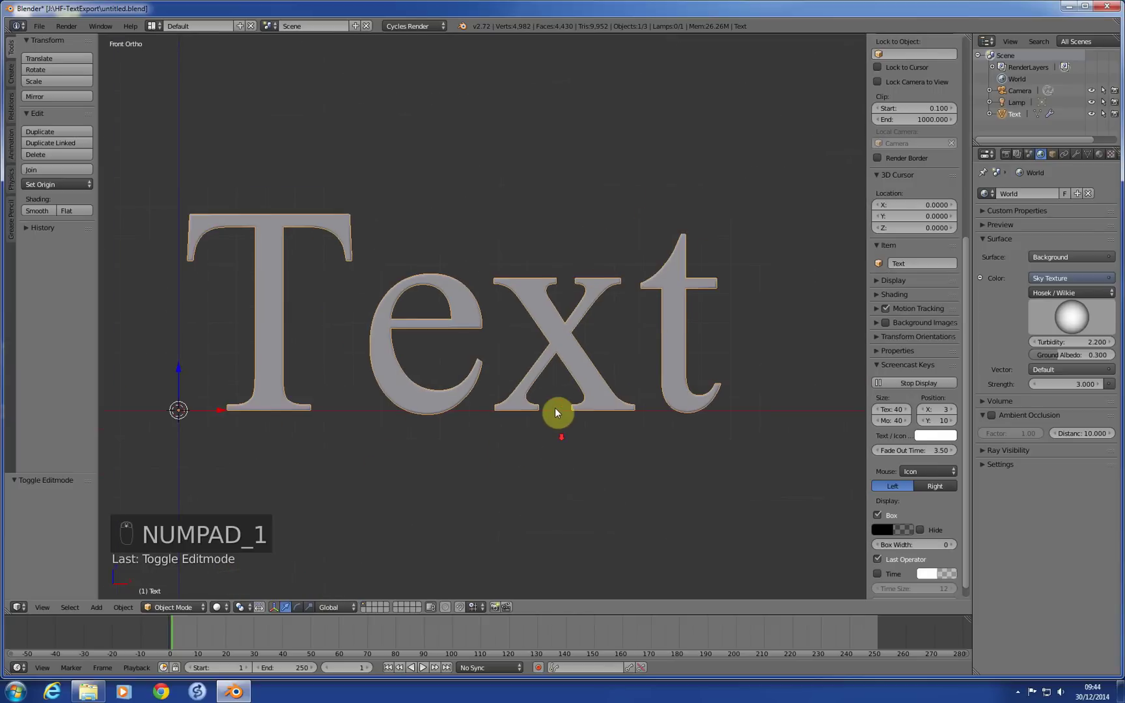
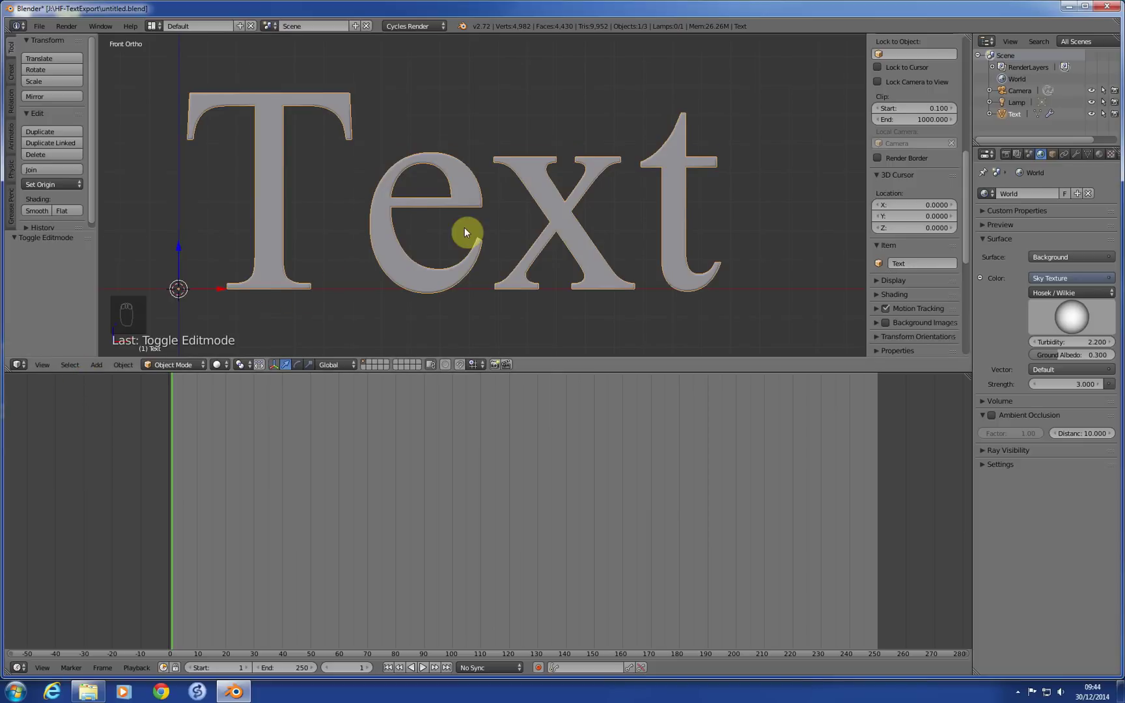
Show a UV/Image Editor below and unwrap the whole mesh with Project From View onto hitfilmlogo.png
left_click_drag(23, 667, 78, 582)
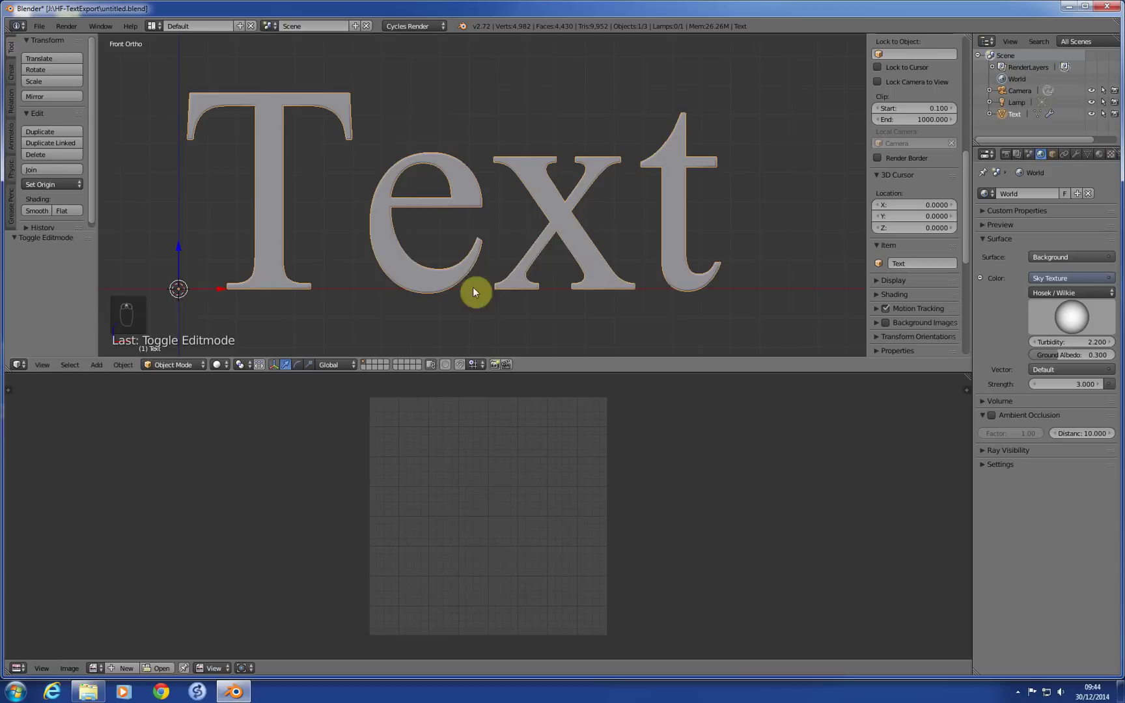
key("Tab")
key("a")
key("a")
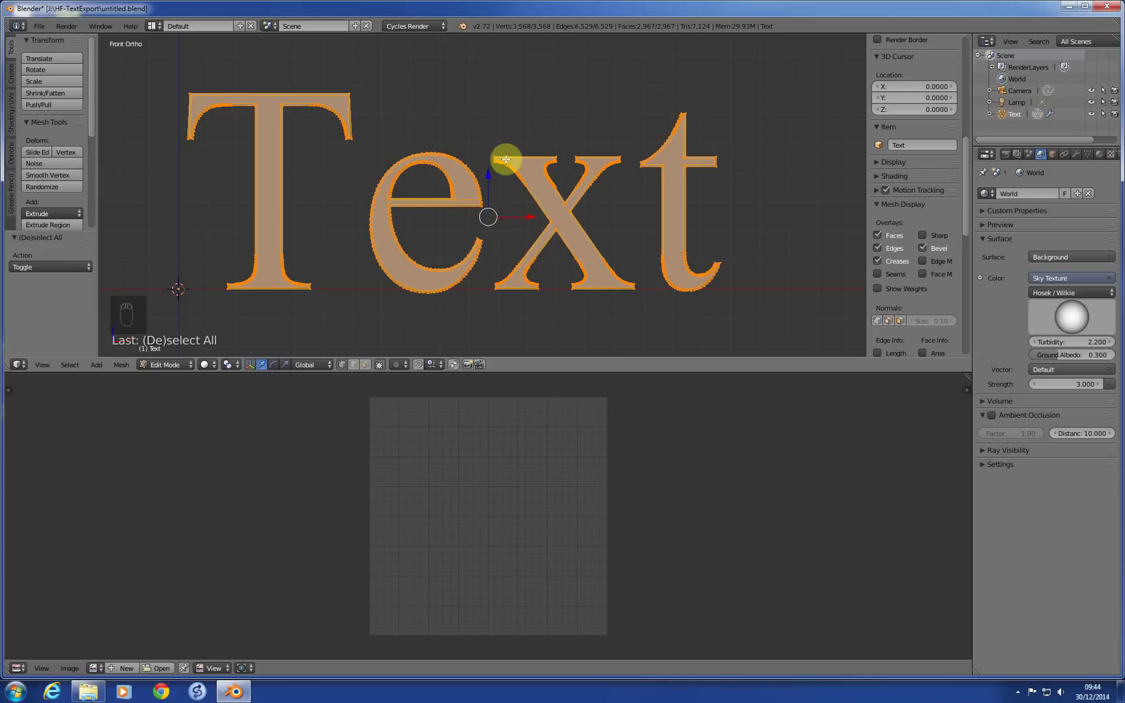
key("u")
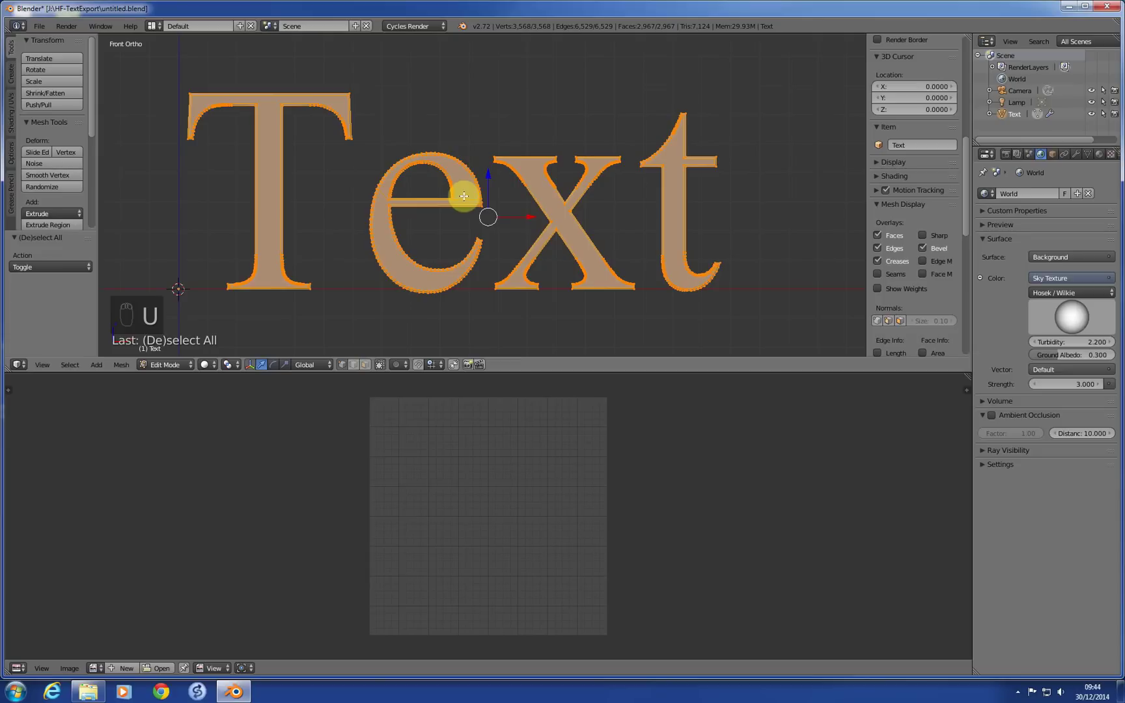
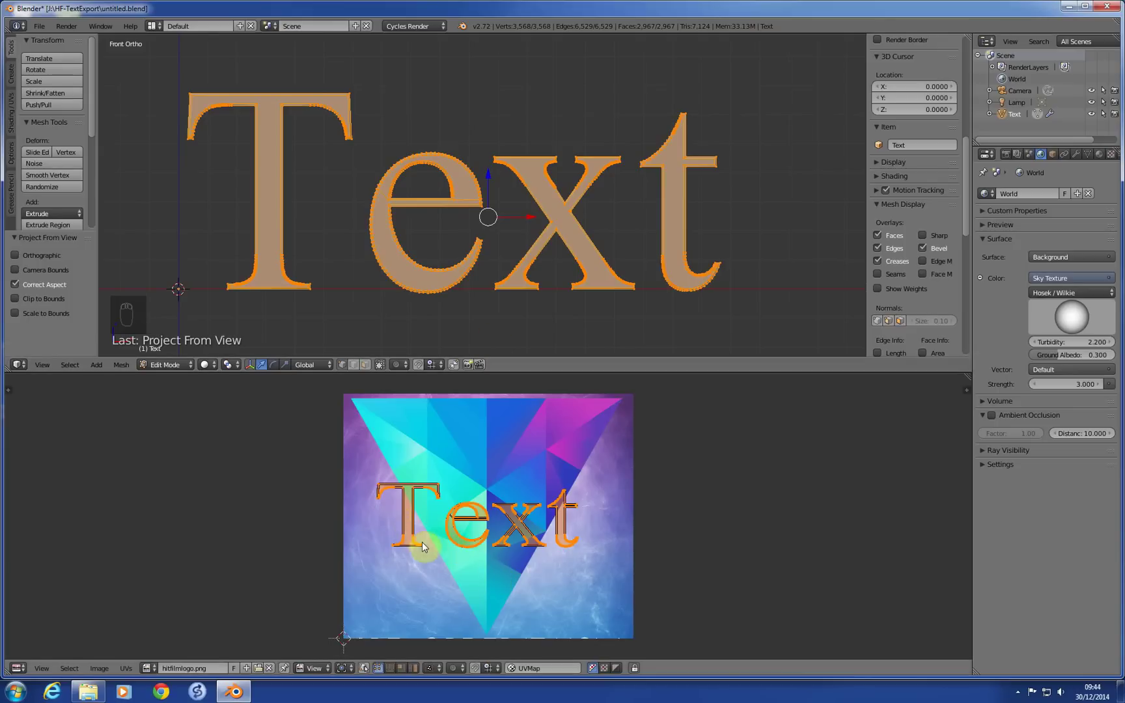
Move the T and e UV islands up and left over the image
left_click_drag(426, 548, 441, 545)
key("ctrl+l")
key("g")
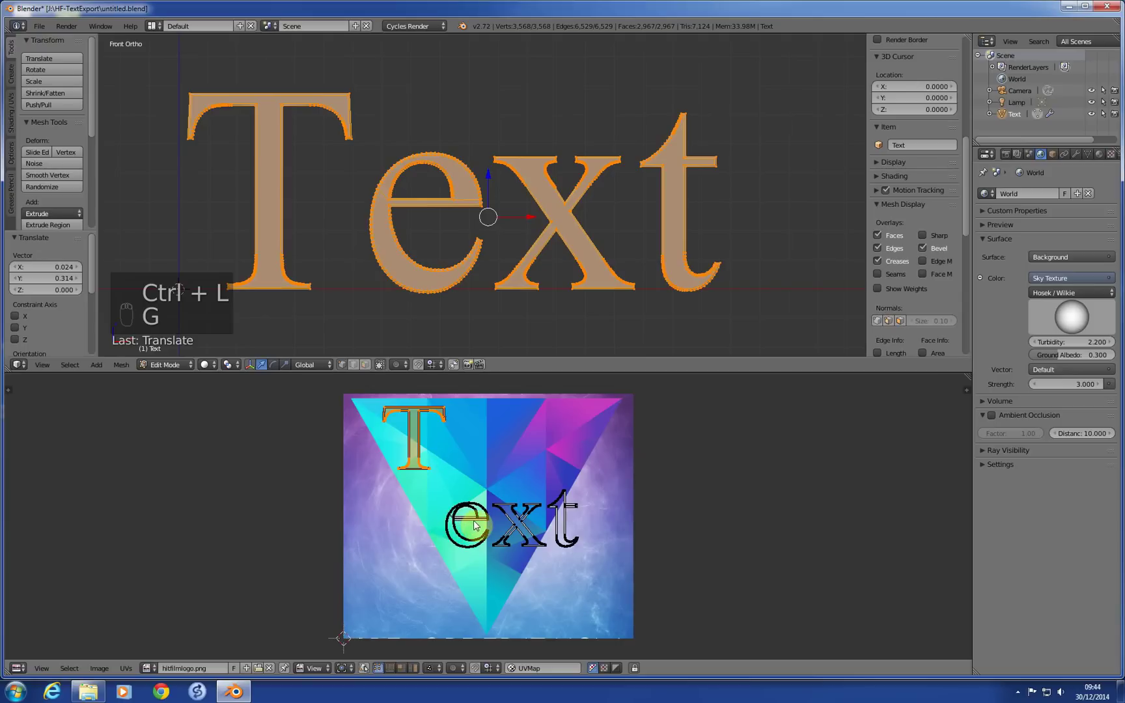
left_click(480, 520)
key("ctrl+l")
key("g")
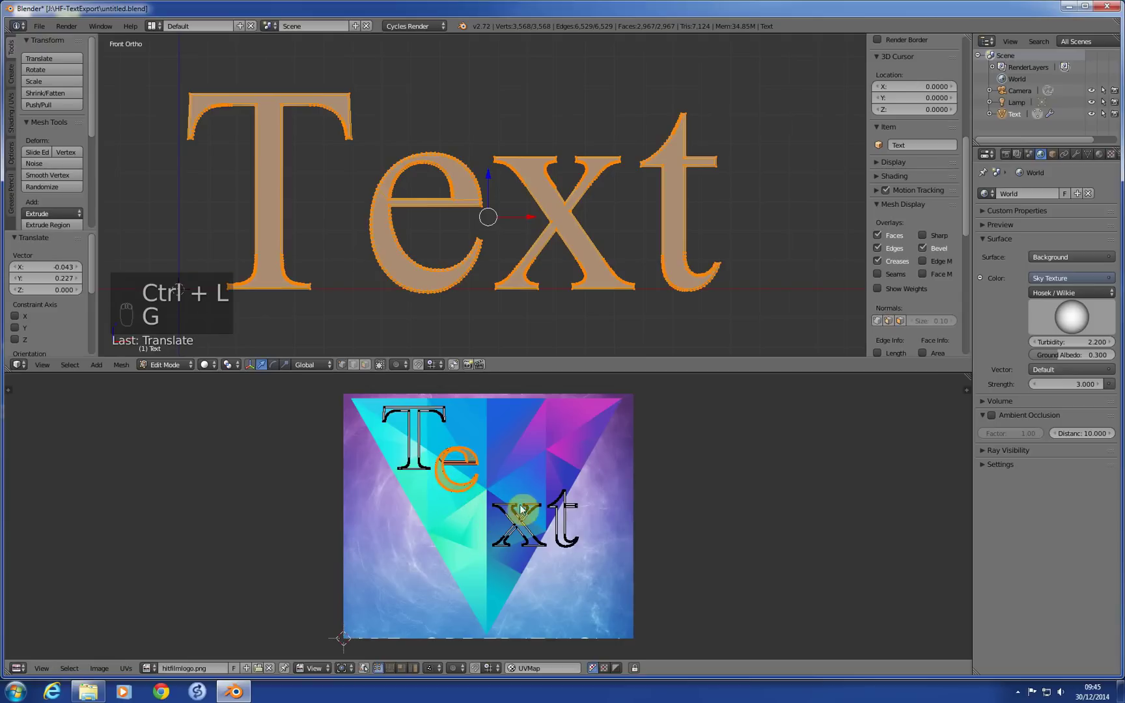
Move the x island to the top and the t island down to a new spot
key("ctrl+l")
key("g")
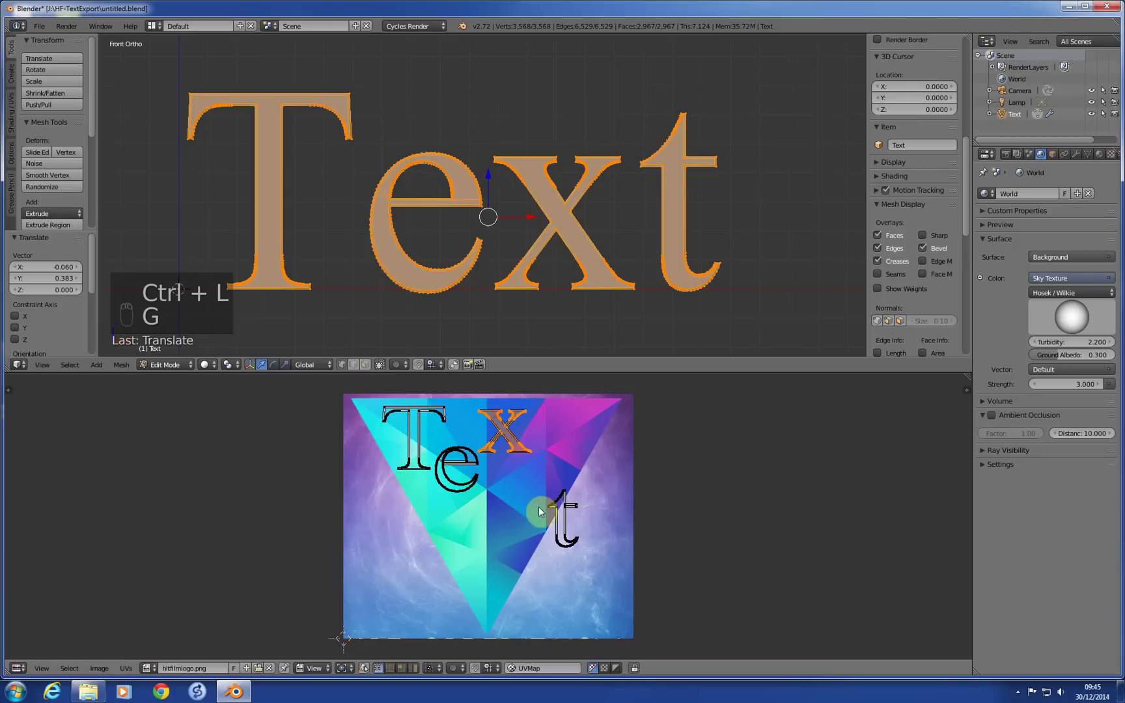
key("ctrl+l")
key("g")
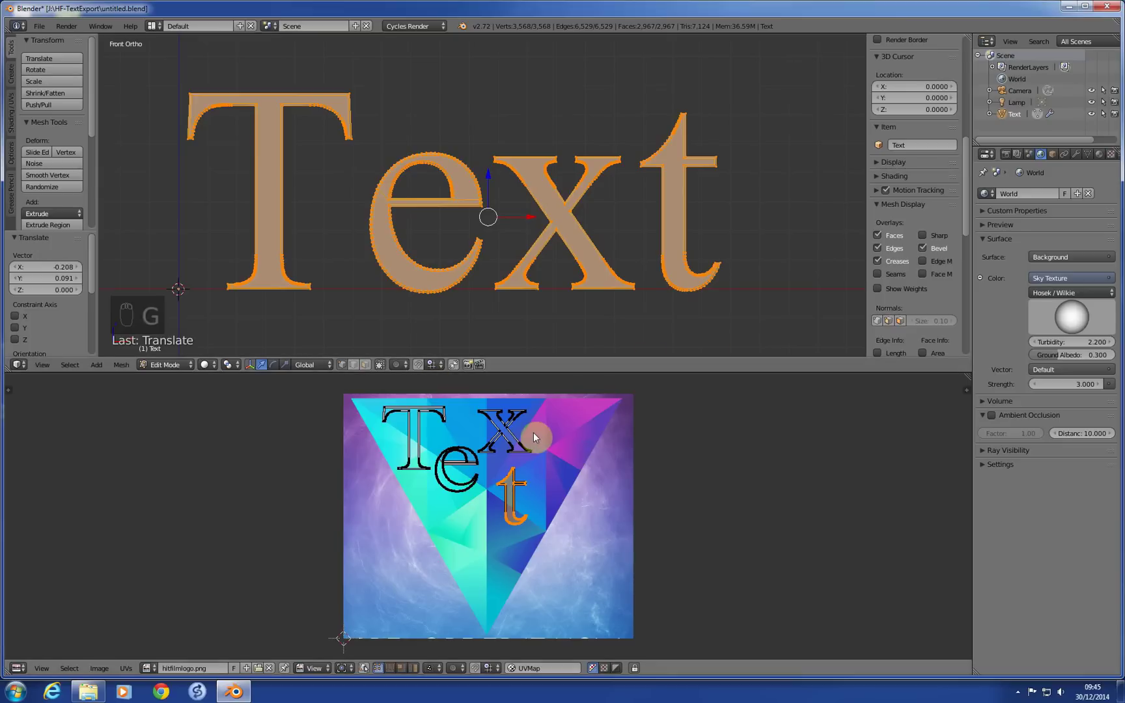
Return to Object Mode and orbit to view the textured extruded letters
key("Tab")
key("Tab")
key("Tab")
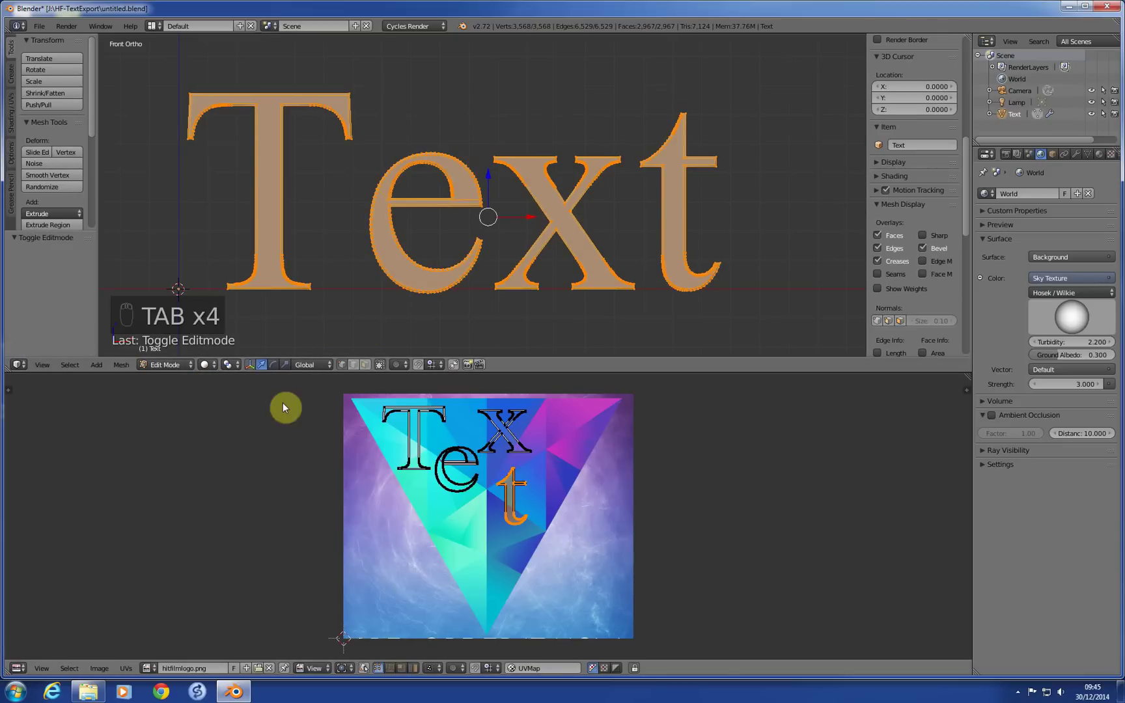
key("Tab")
left_click_drag(407, 332, 741, 339)
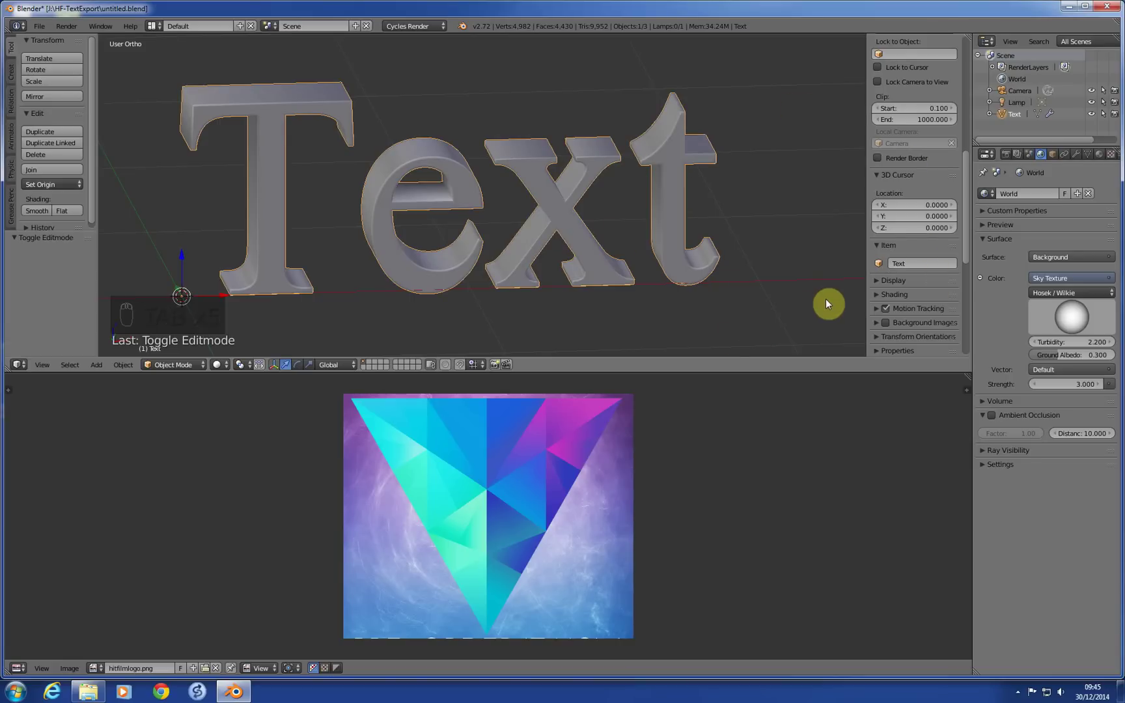
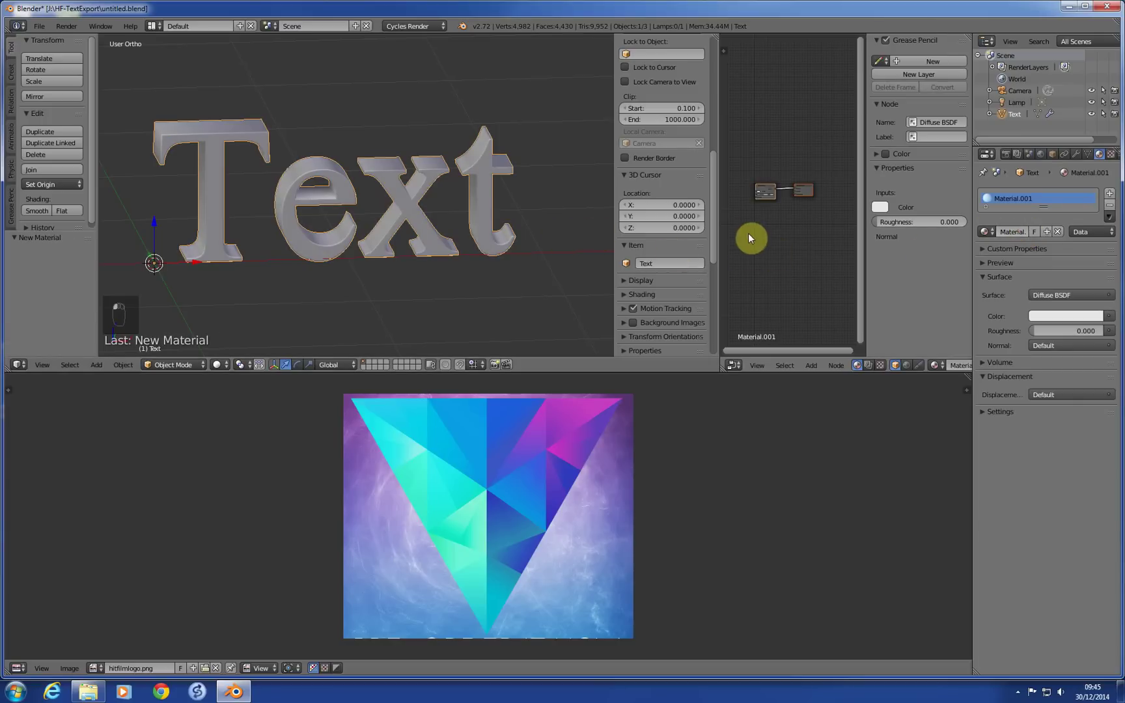
Add Texture Coordinate and Image Texture nodes to the text's new material in the Node Editor
left_click_drag(801, 205, 841, 275)
key("n")
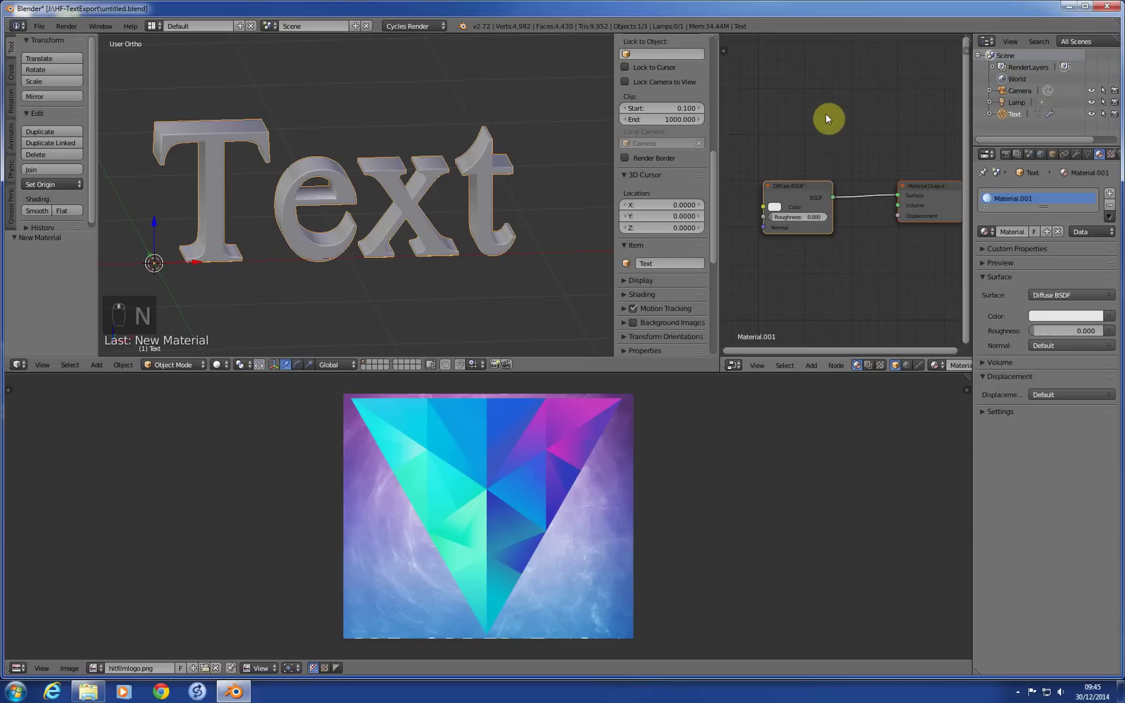
key("shift+a")
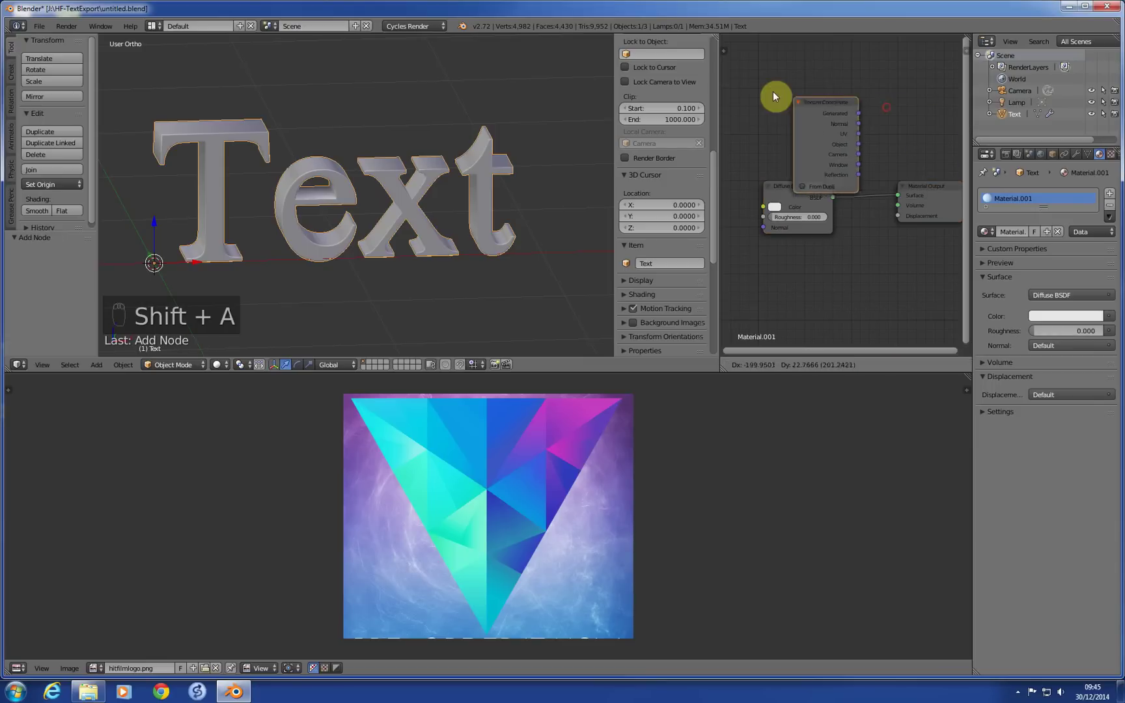
key("shift+a")
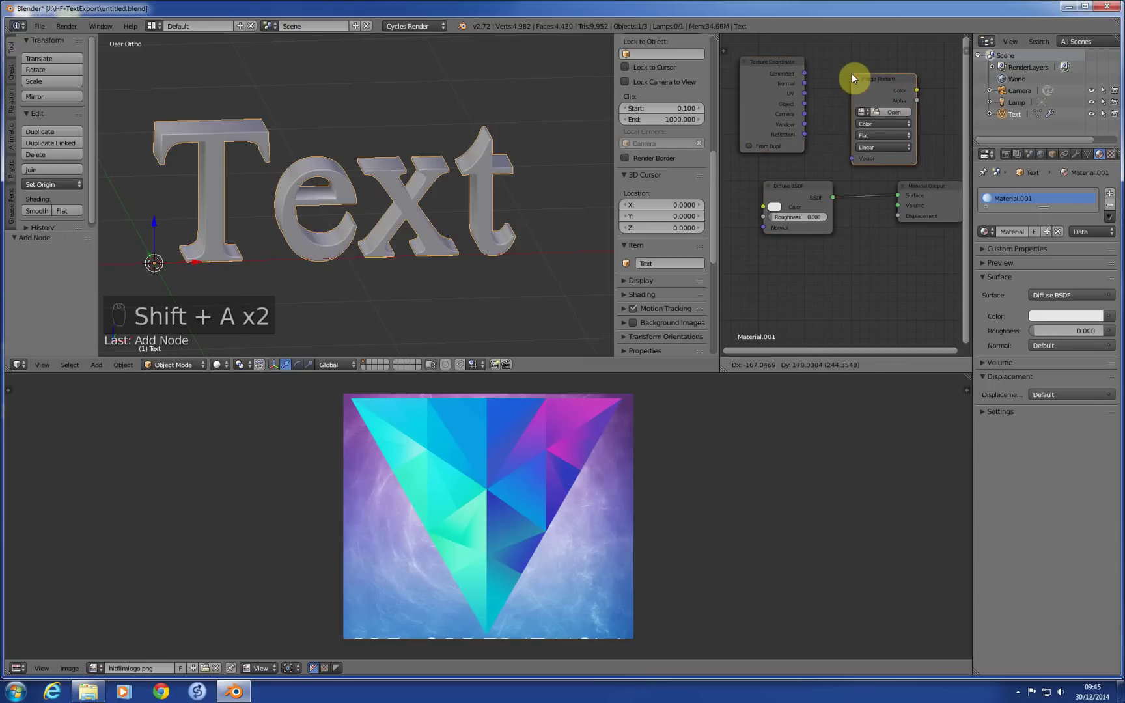
Link UV to the image Vector and image Color to Diffuse Color, using hitfilmlogo.png
left_click_drag(807, 98, 929, 116)
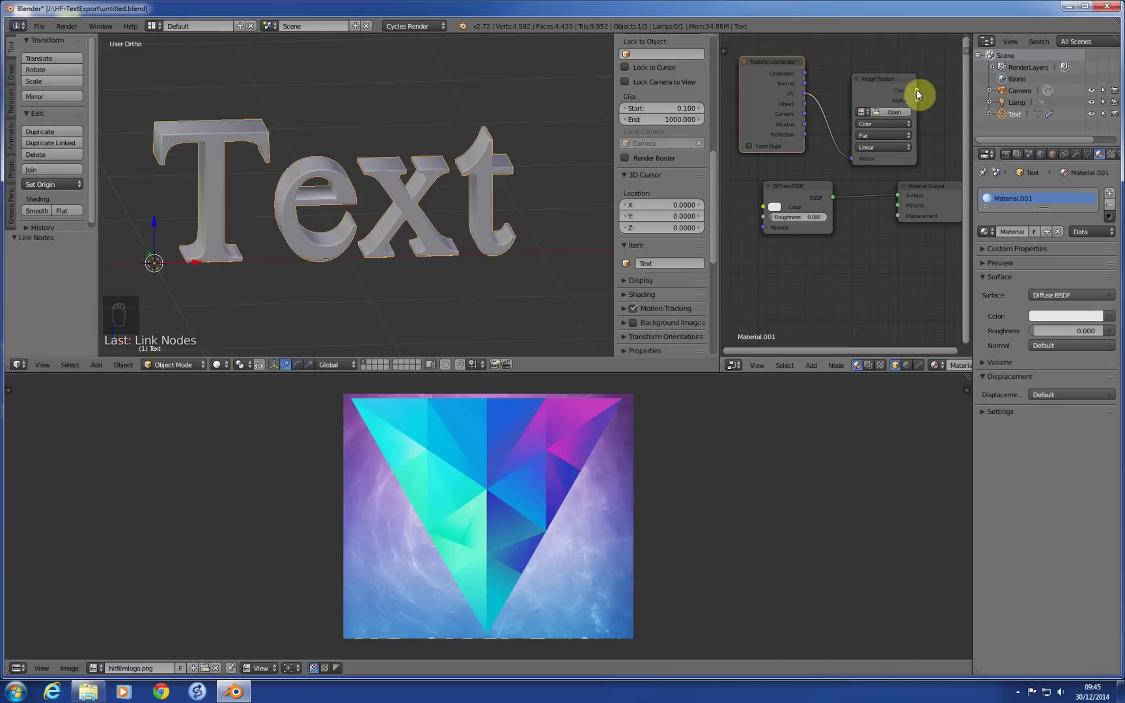
left_click_drag(921, 95, 462, 314)
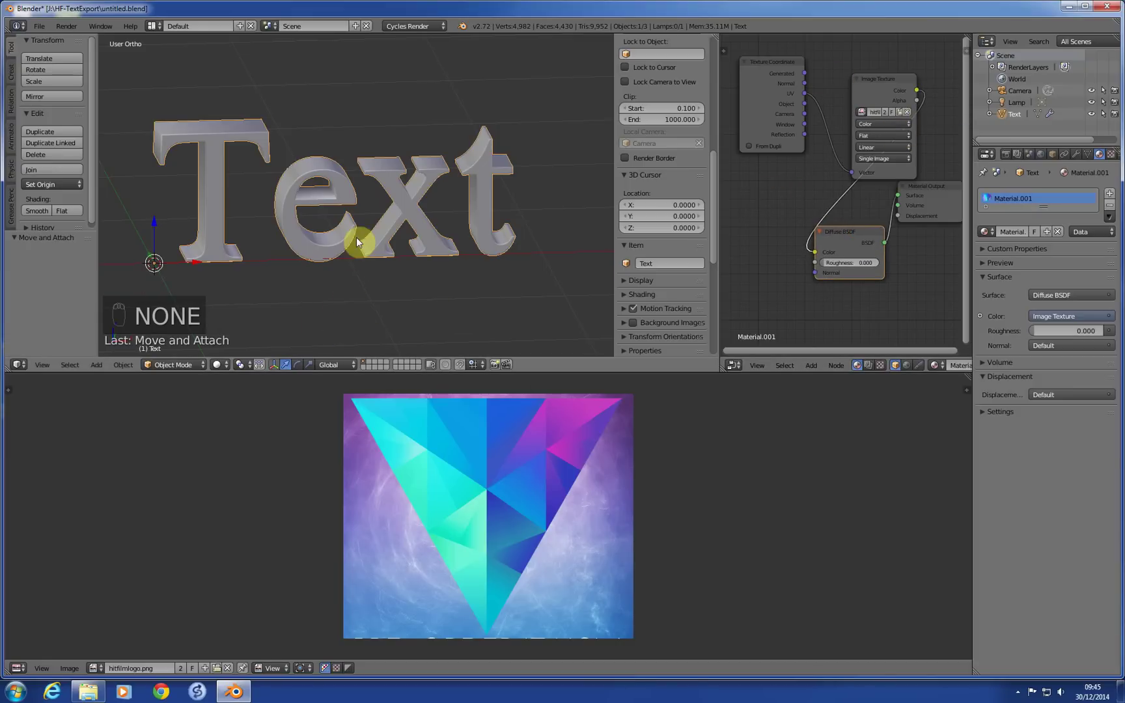
left_click(227, 370)
type("ach")
Show the textured text in a live Rendered viewport preview
middle_click(376, 276)
middle_click(295, 347)
key("BackSpace")
left_click(223, 366)
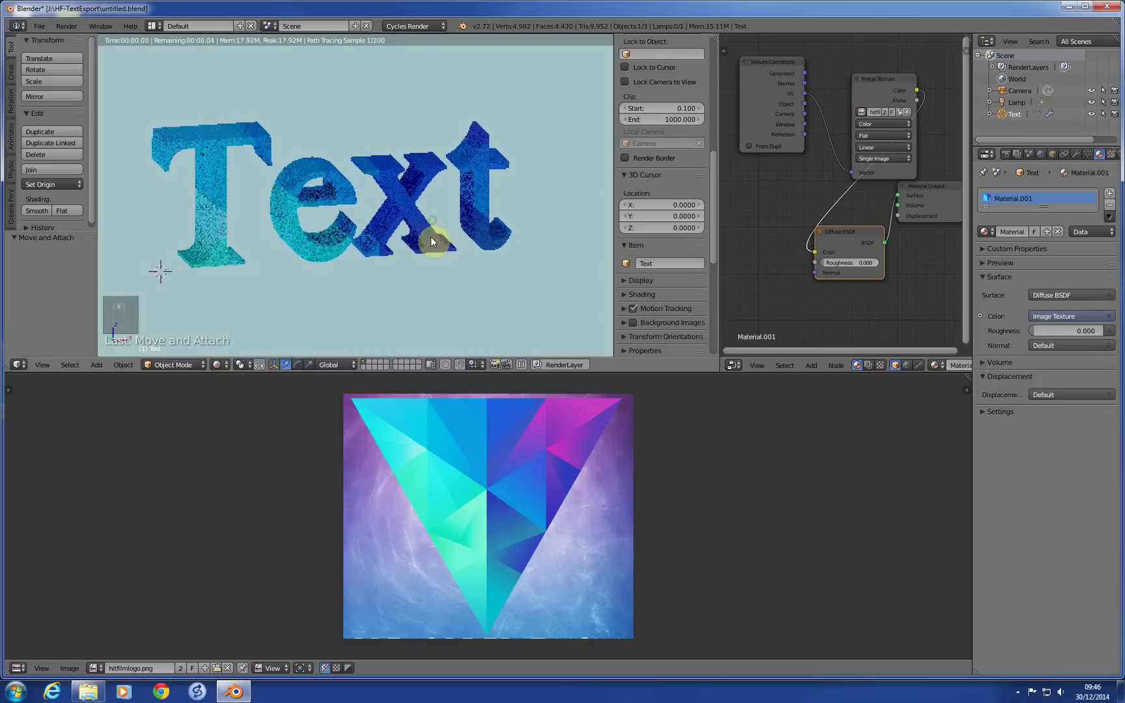
Inspect the rendered text, save as untitled.blend and return to Solid shading
middle_click(438, 240)
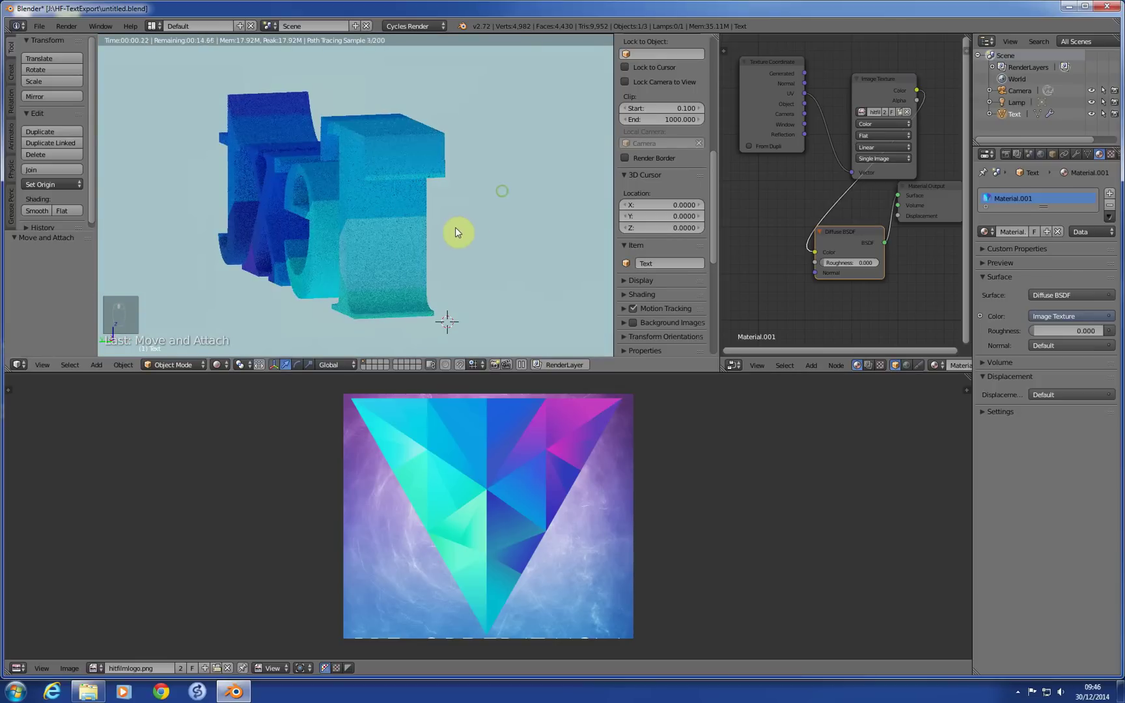
middle_click(363, 228)
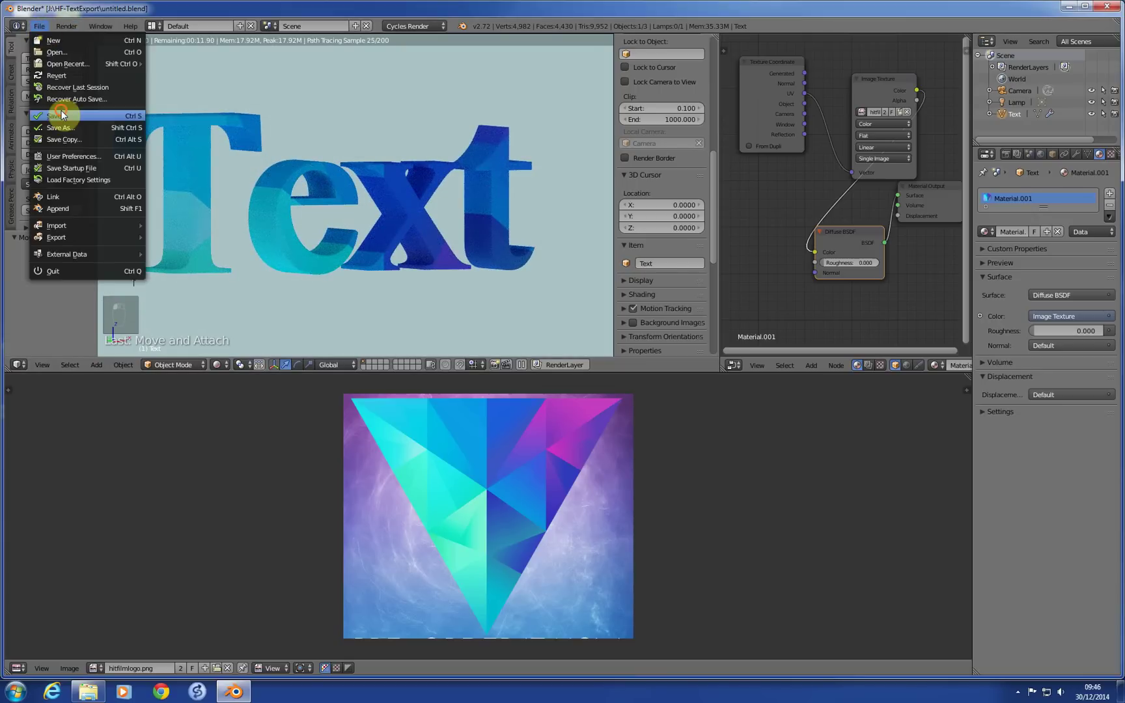
key("BackSpace")
type("ach")
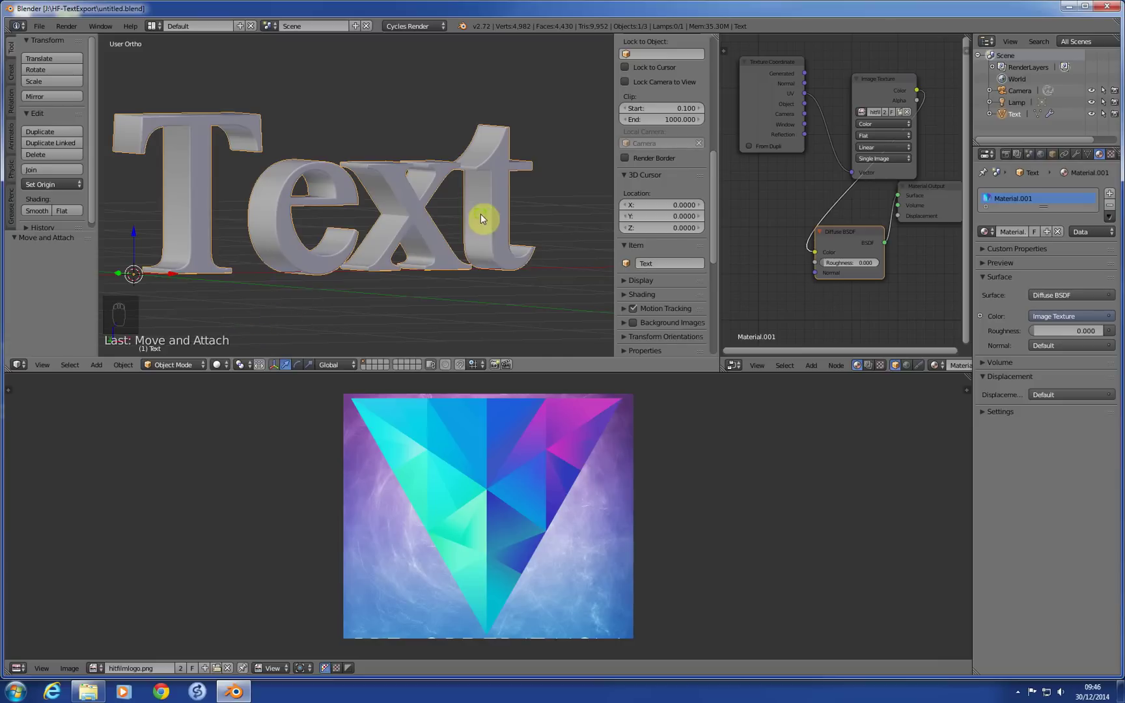
middle_click(454, 247)
left_click_drag(451, 224, 392, 213)
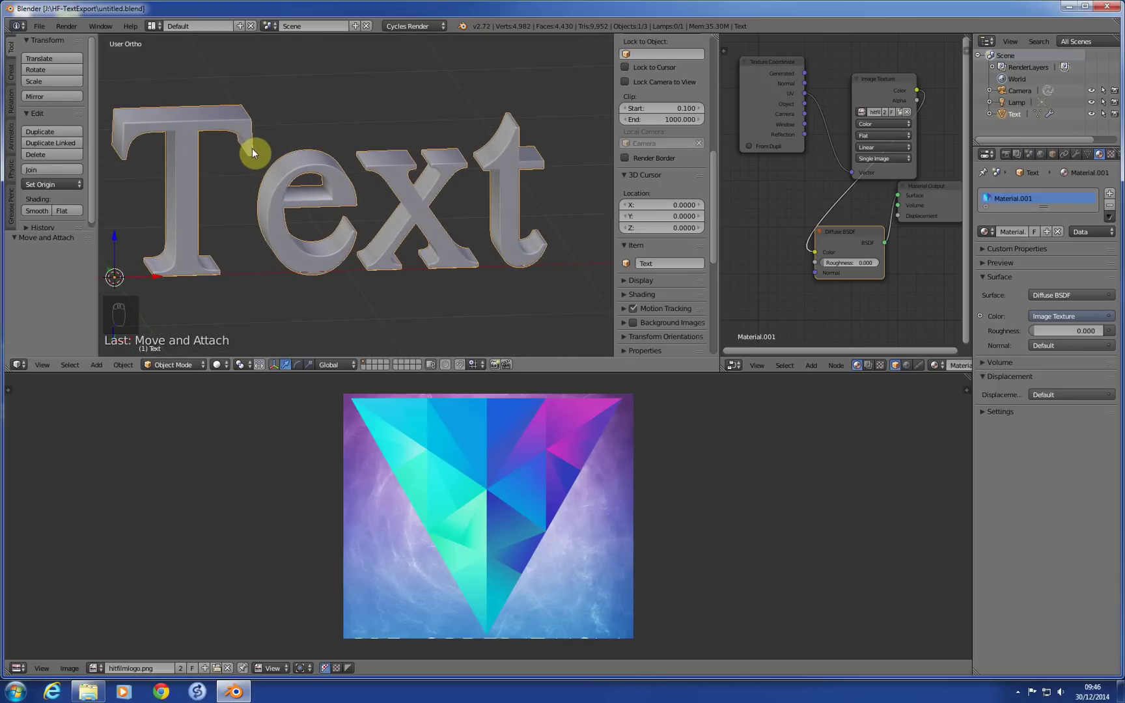
left_click_drag(227, 297, 833, 155)
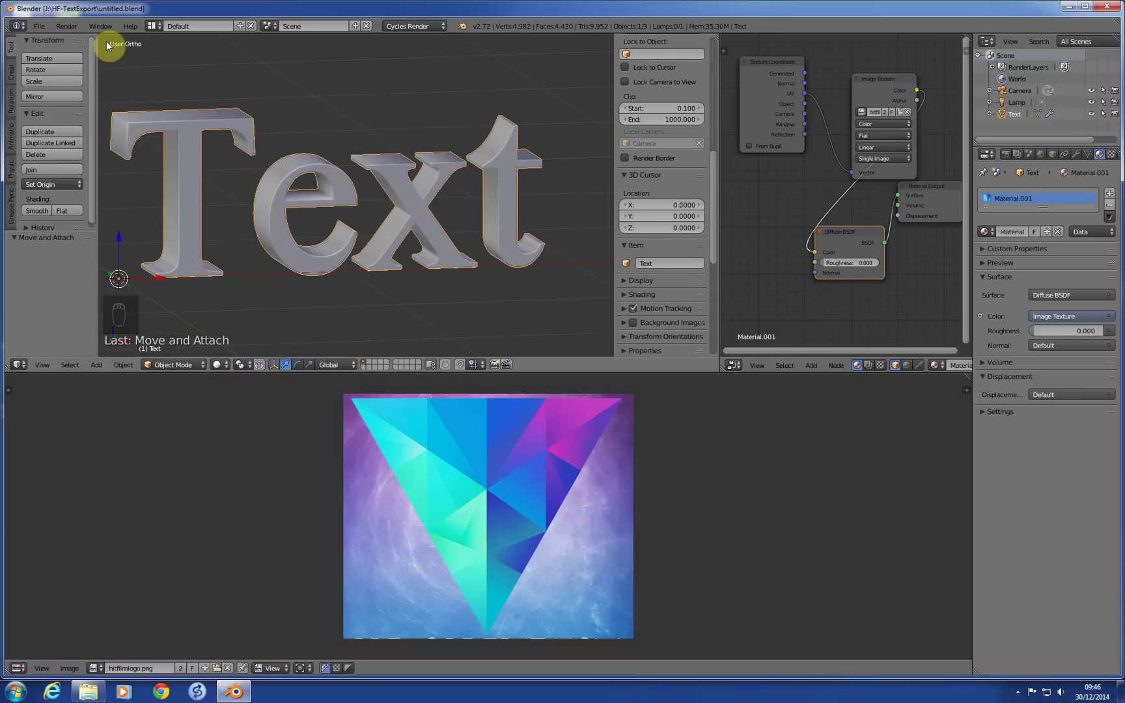
left_click_drag(34, 27, 88, 230)
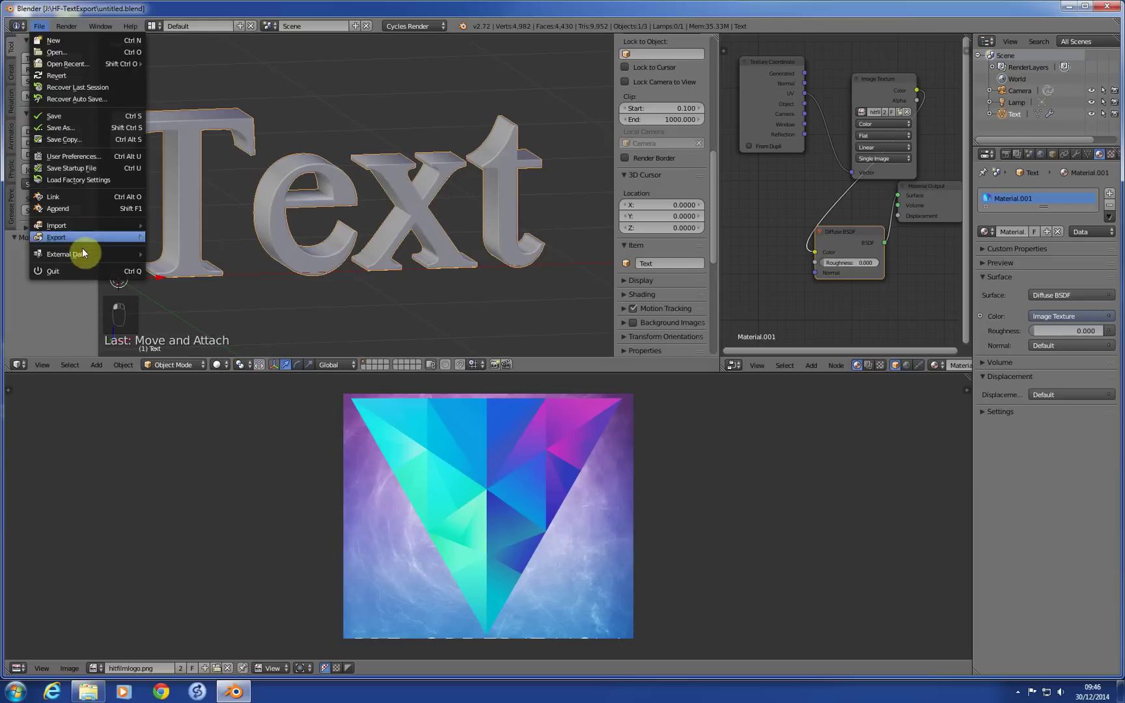